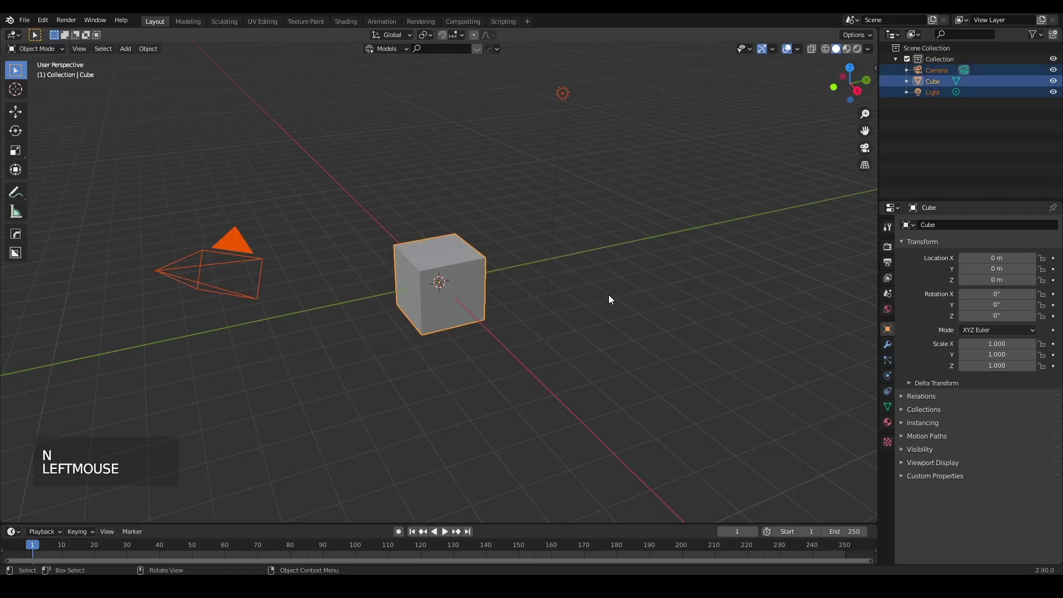
# - Delete the default camera, cube and light, import the Banded Tulip OBJ and scale it down
pyautogui.press('Delete')
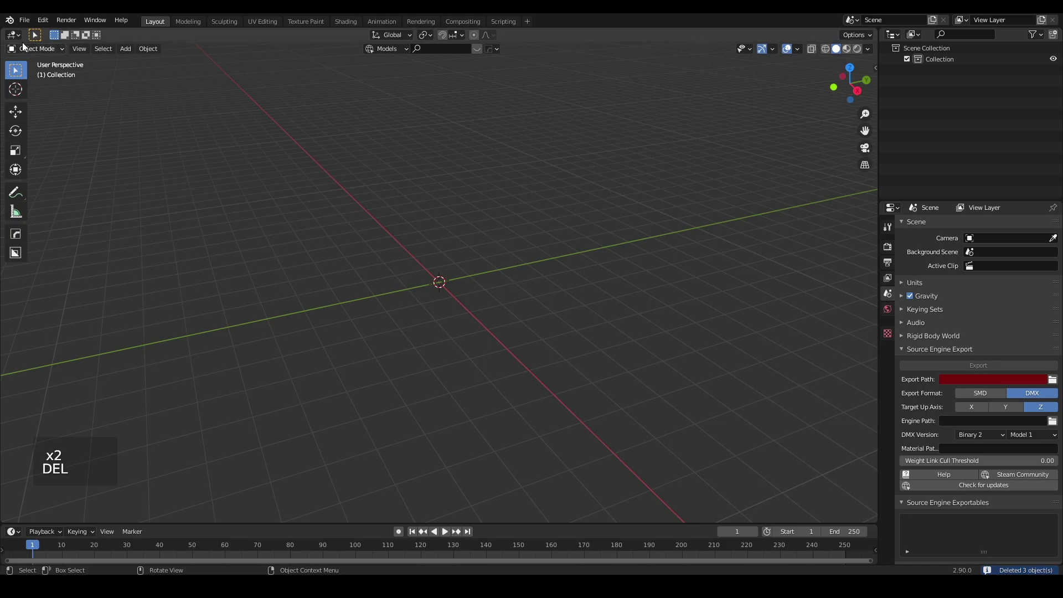
pyautogui.click(27, 20)
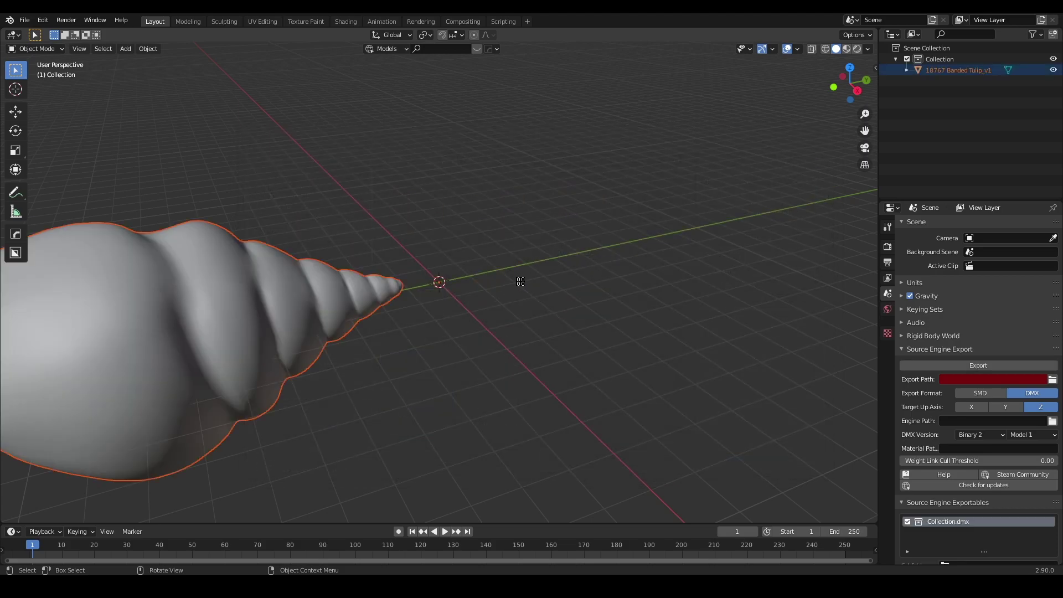
pyautogui.scroll(-3)
pyautogui.press('s')
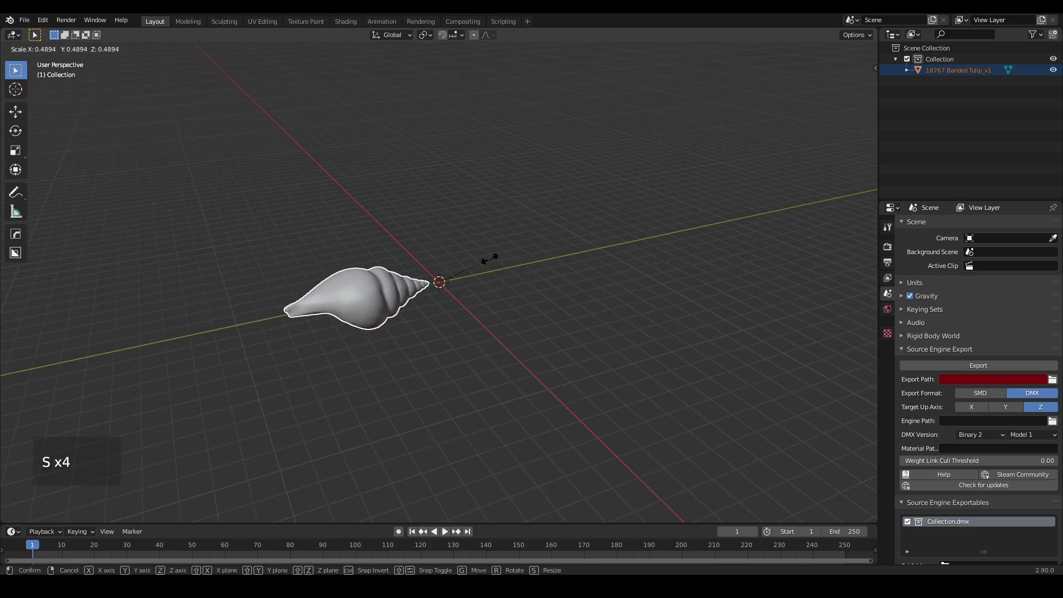
pyautogui.scroll(3)
pyautogui.middleClick(477, 290)
pyautogui.press('g')
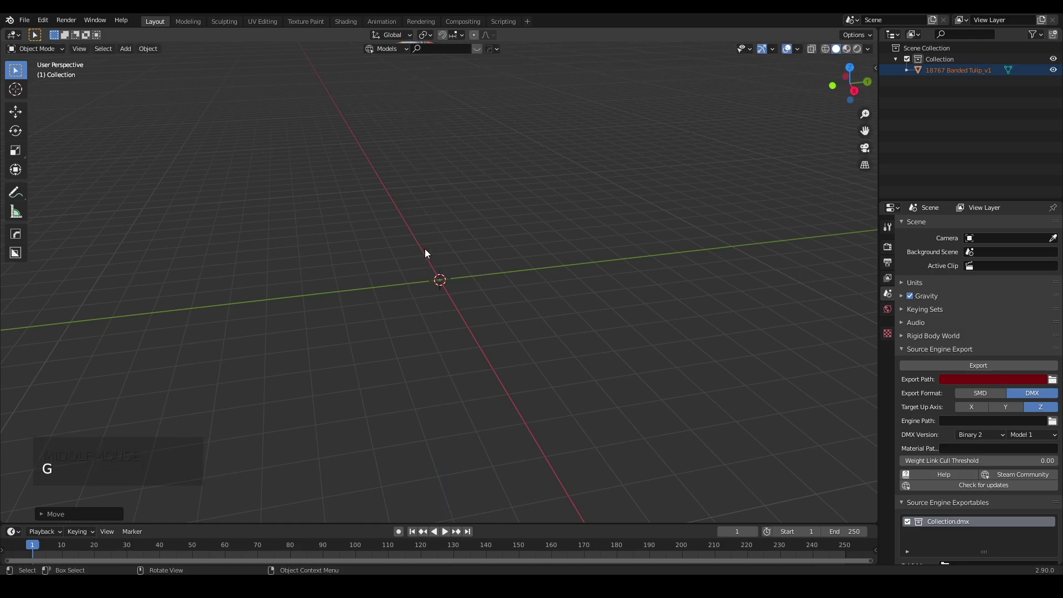
# - Import the 12337_Statue_v1_l1 model beside the tulip and shrink it to a small size
pyautogui.scroll(-3)
pyautogui.click(32, 23)
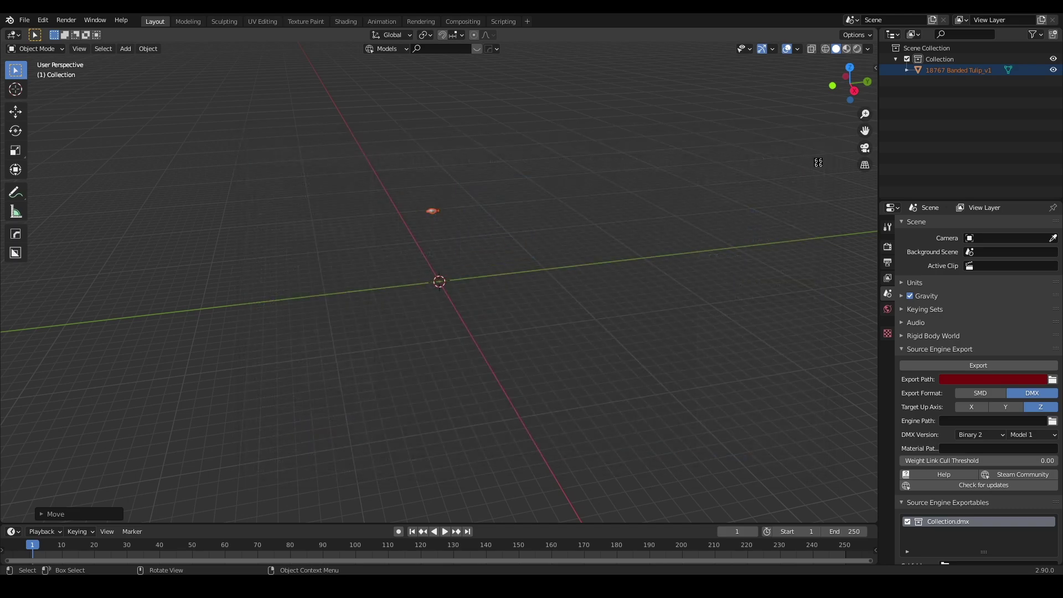
pyautogui.press('s')
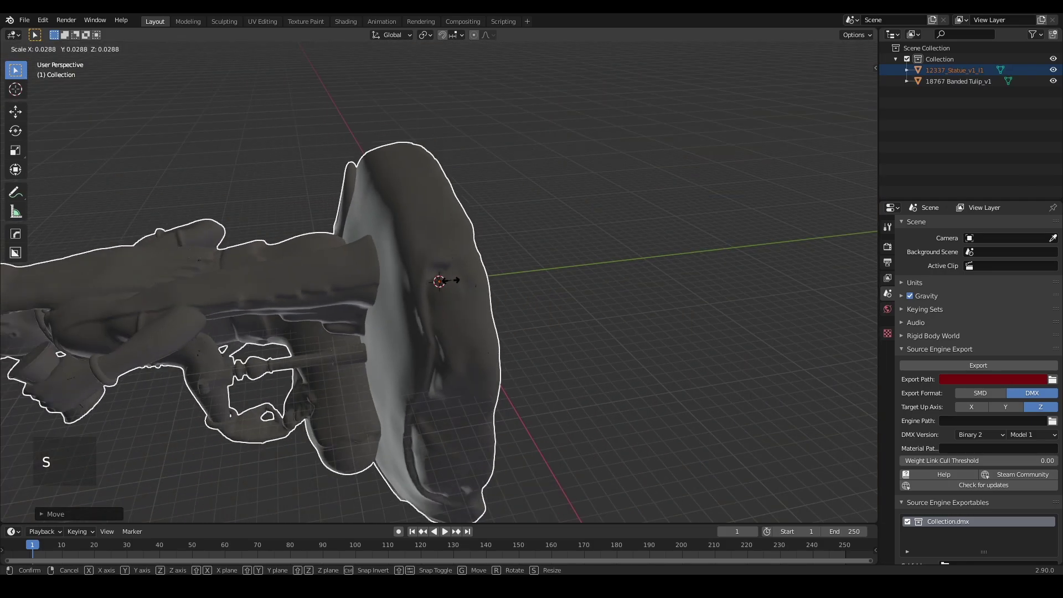
pyautogui.press('s')
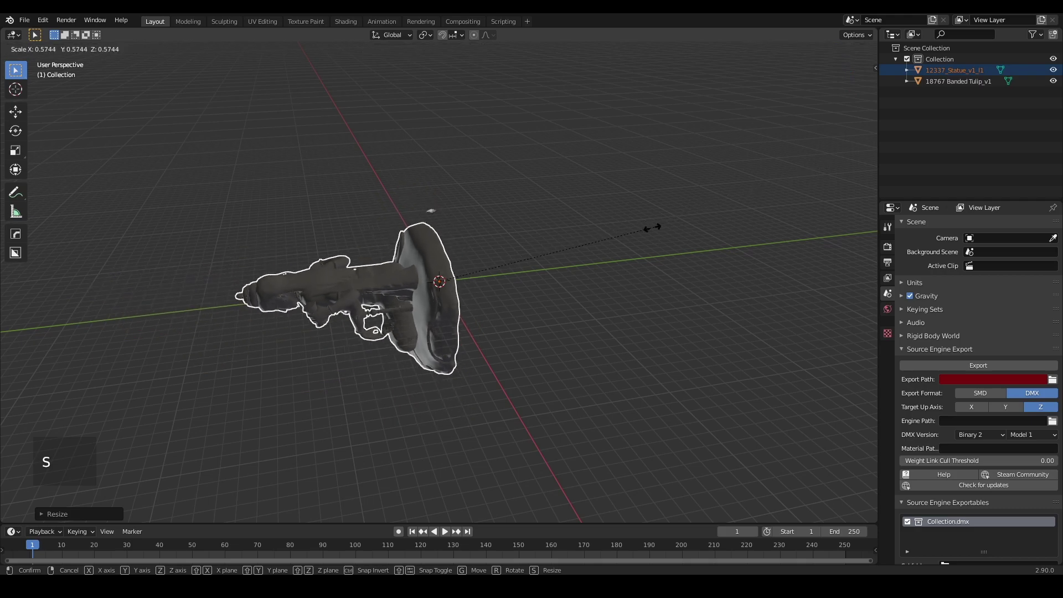
pyautogui.scroll(3)
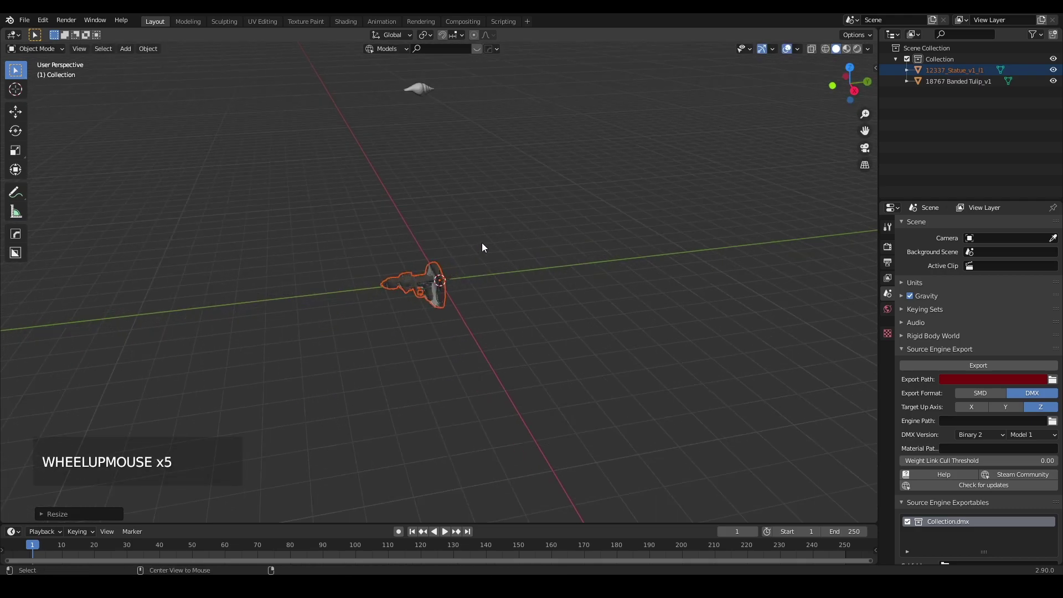
pyautogui.press('alt+r')
# - Shrink the Banded Tulip, clear its rotation, and move it lower and along Y off-centre
pyautogui.press('KP_3')
pyautogui.scroll(3)
pyautogui.middleClick(569, 216)
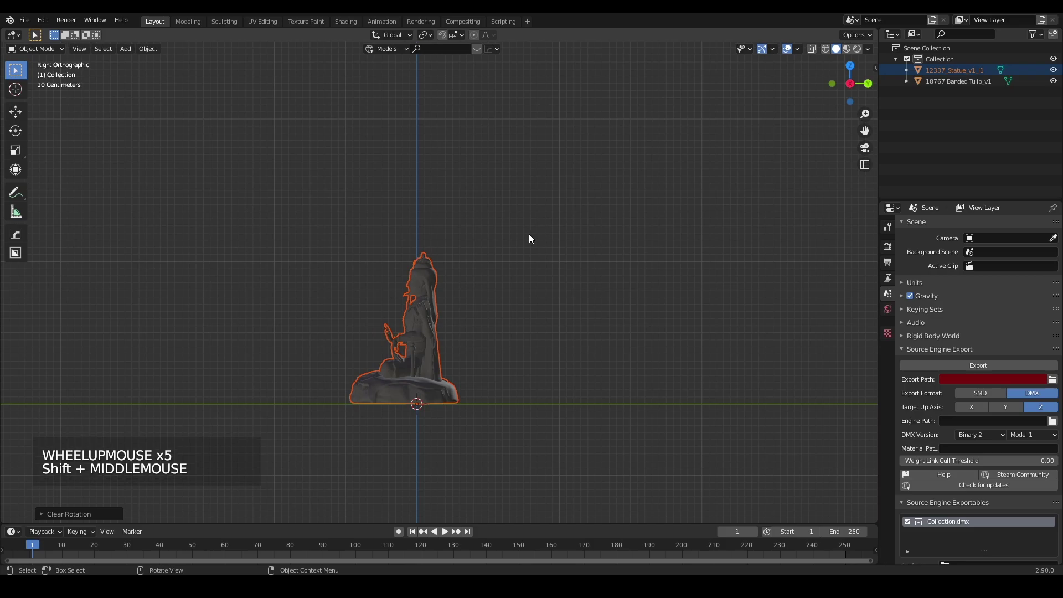
pyautogui.scroll(-3)
pyautogui.scroll(3)
pyautogui.press('s')
pyautogui.scroll(-3)
pyautogui.scroll(-3)
pyautogui.middleClick(538, 226)
pyautogui.scroll(3)
pyautogui.click(396, 110)
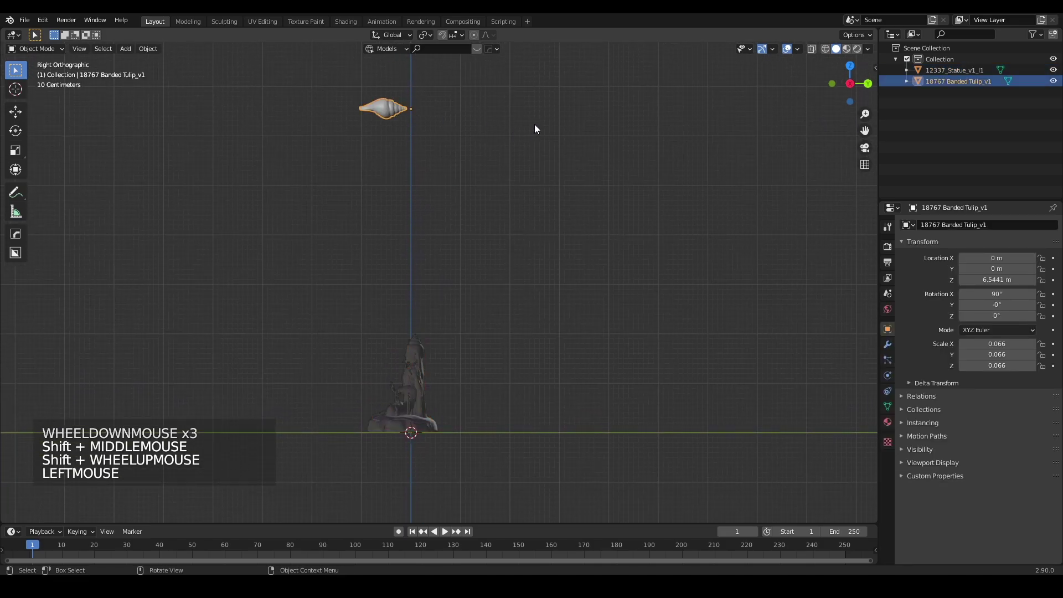
pyautogui.press('s')
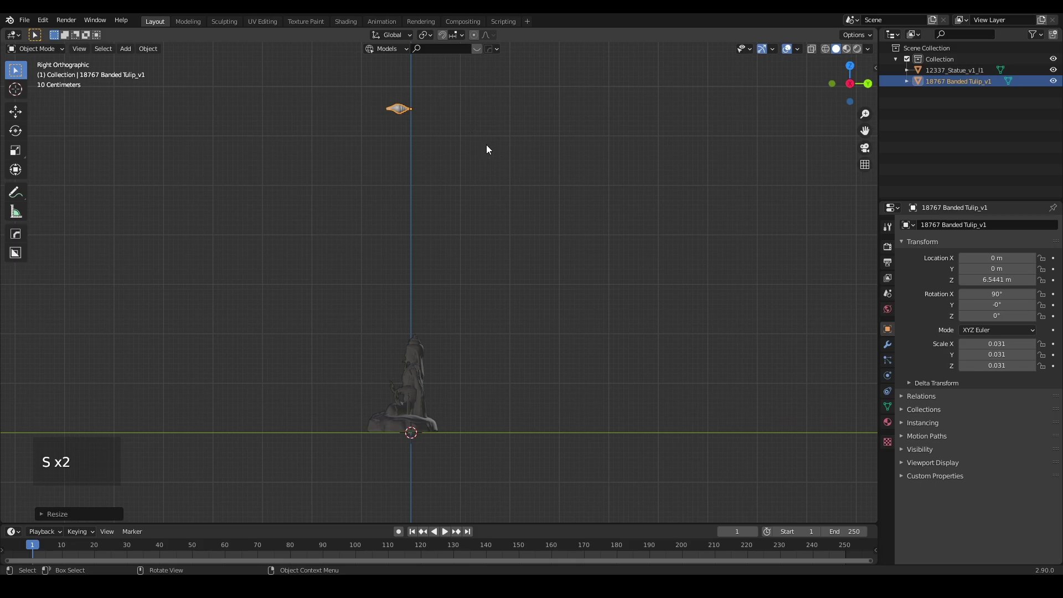
pyautogui.press('alt+r')
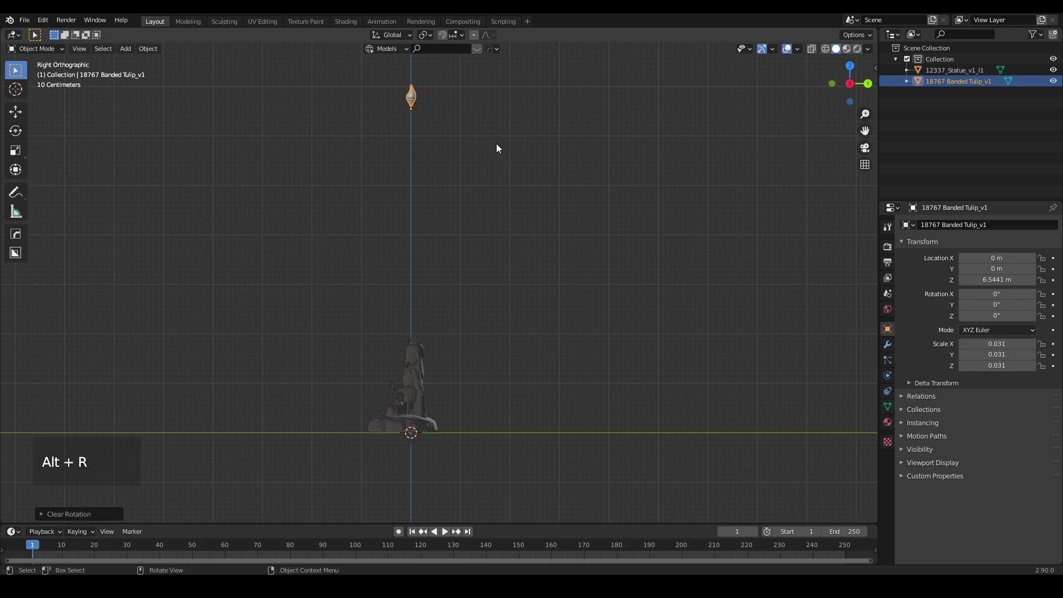
pyautogui.press('g')
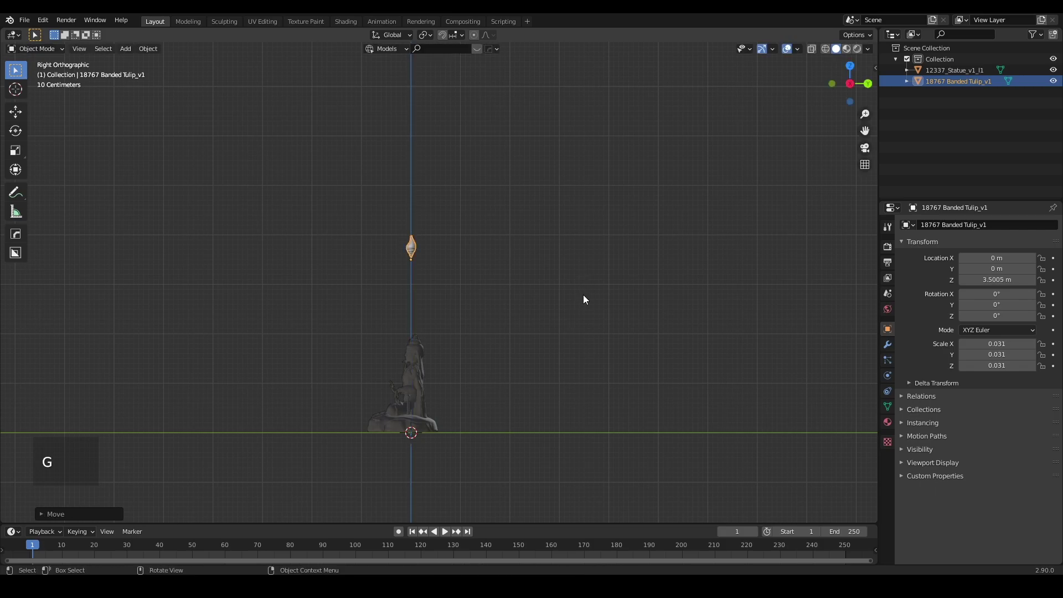
pyautogui.scroll(3)
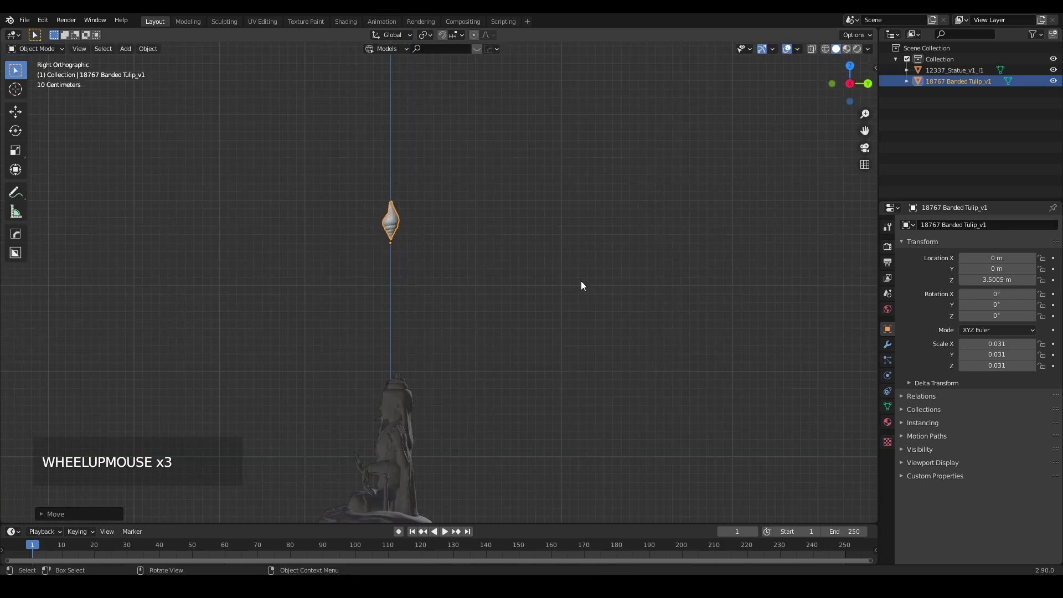
pyautogui.press('g')
pyautogui.press('g')
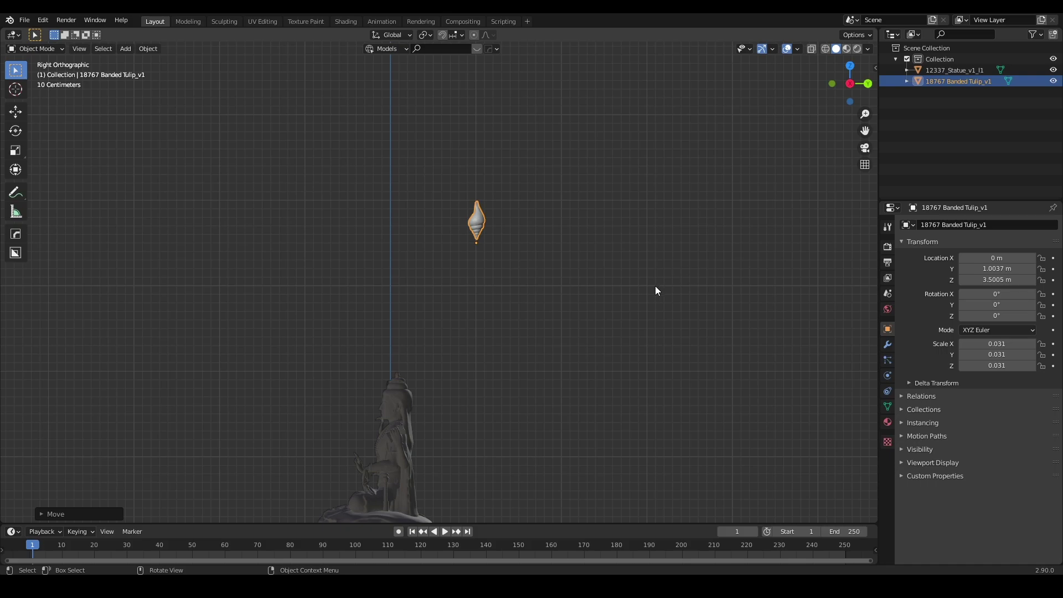
# - Rotate the tulip about the vertical axis and tilt it steeply about X
pyautogui.scroll(-3)
pyautogui.press('KP_1')
pyautogui.scroll(3)
pyautogui.press('r')
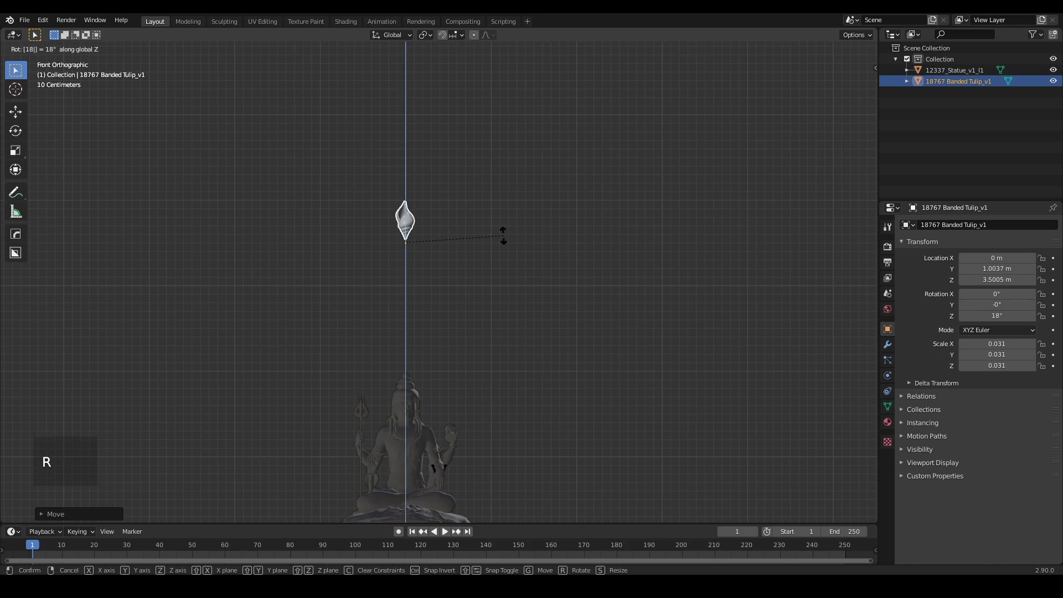
pyautogui.press('KP_3')
pyautogui.press('r')
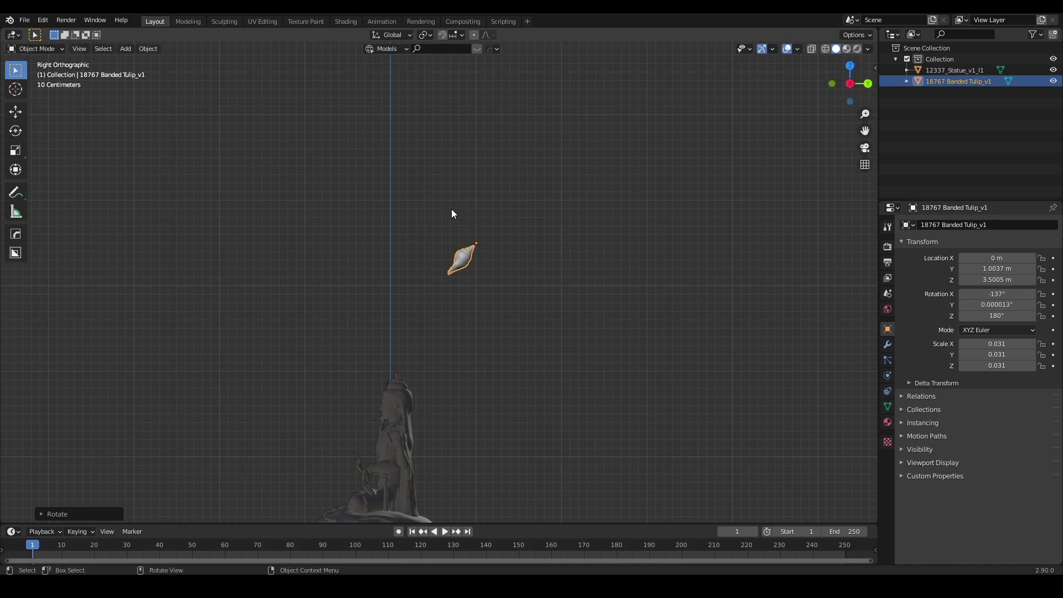
pyautogui.scroll(-3)
pyautogui.scroll(3)
pyautogui.middleClick(551, 329)
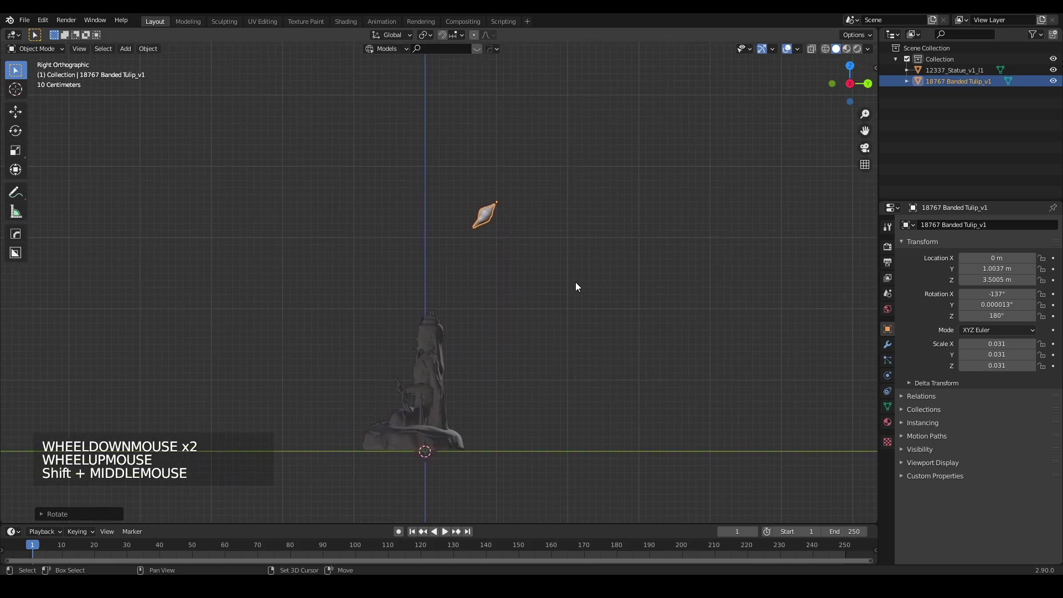
pyautogui.scroll(3)
pyautogui.scroll(-3)
# - Raise the tilted tulip high above the statue and nudge its sideways position slightly
pyautogui.press('g')
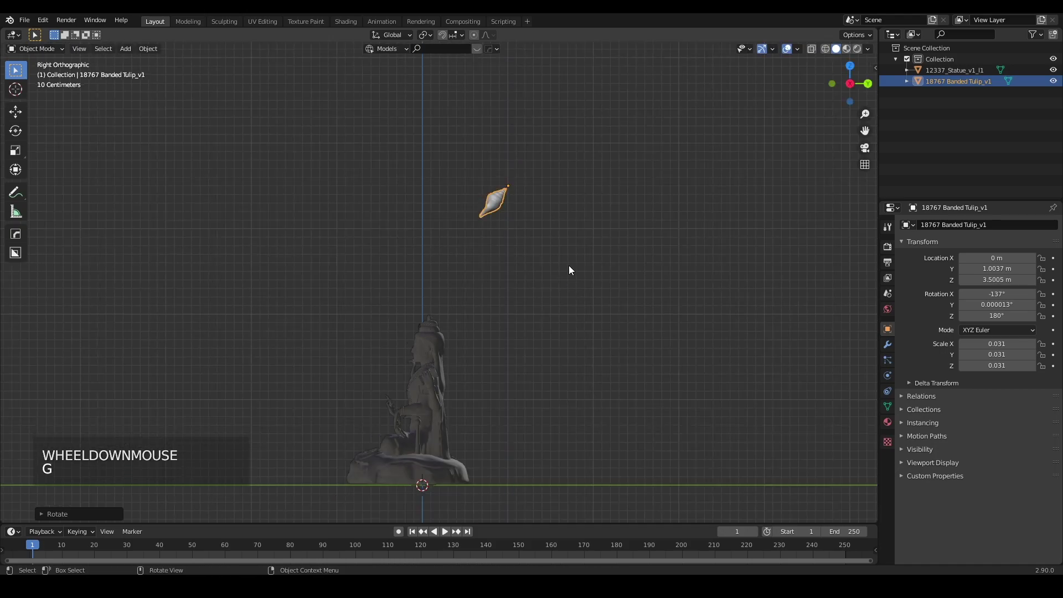
pyautogui.middleClick(567, 268)
pyautogui.press('KP_1')
pyautogui.scroll(3)
pyautogui.middleClick(476, 261)
pyautogui.press('g')
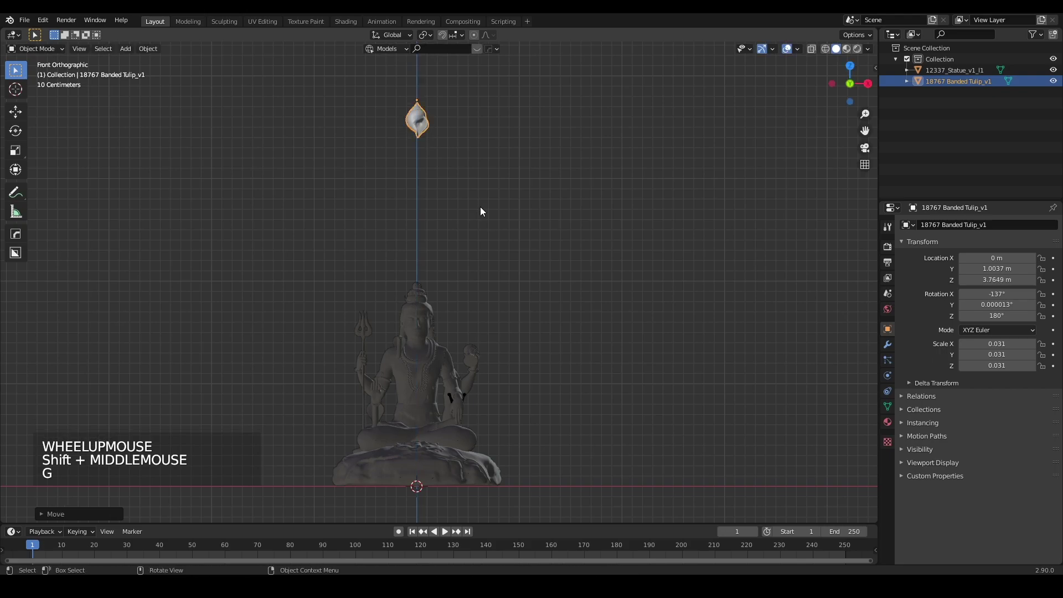
pyautogui.press('KP_3')
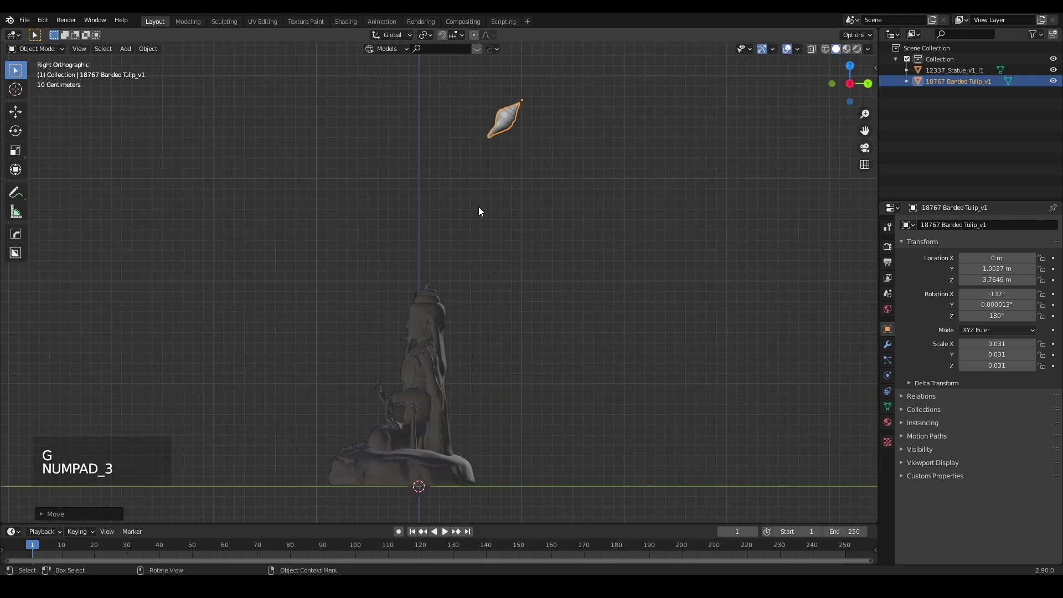
pyautogui.press('g')
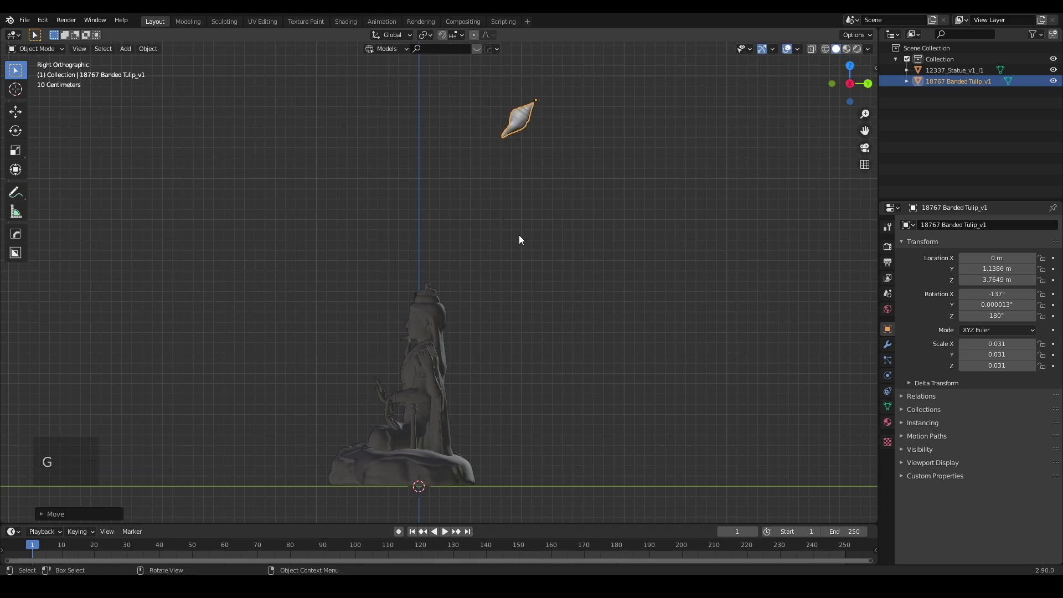
pyautogui.scroll(-3)
pyautogui.middleClick(543, 292)
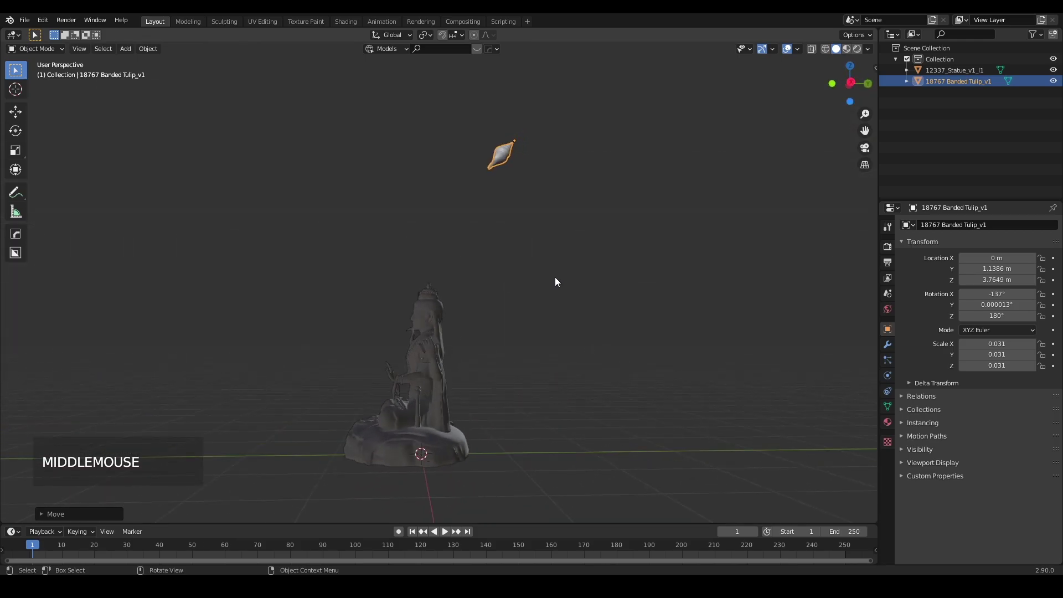
pyautogui.press('KP_3')
pyautogui.press('g')
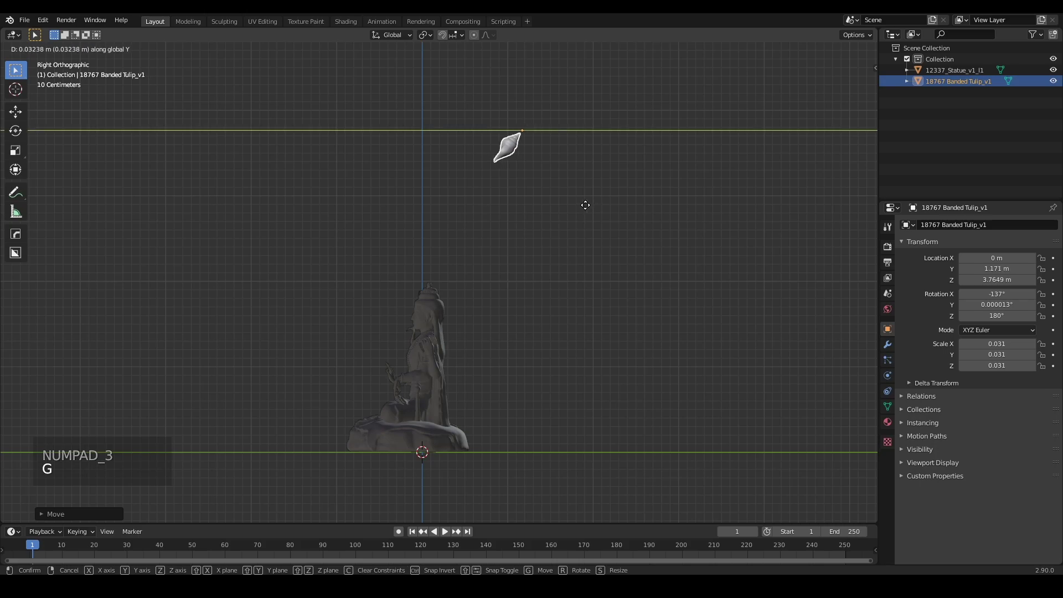
pyautogui.press('KP_1')
# - Add an icosphere, shrink it and raise it to sit just beneath the tulip
pyautogui.click(541, 427)
pyautogui.press('shift+a')
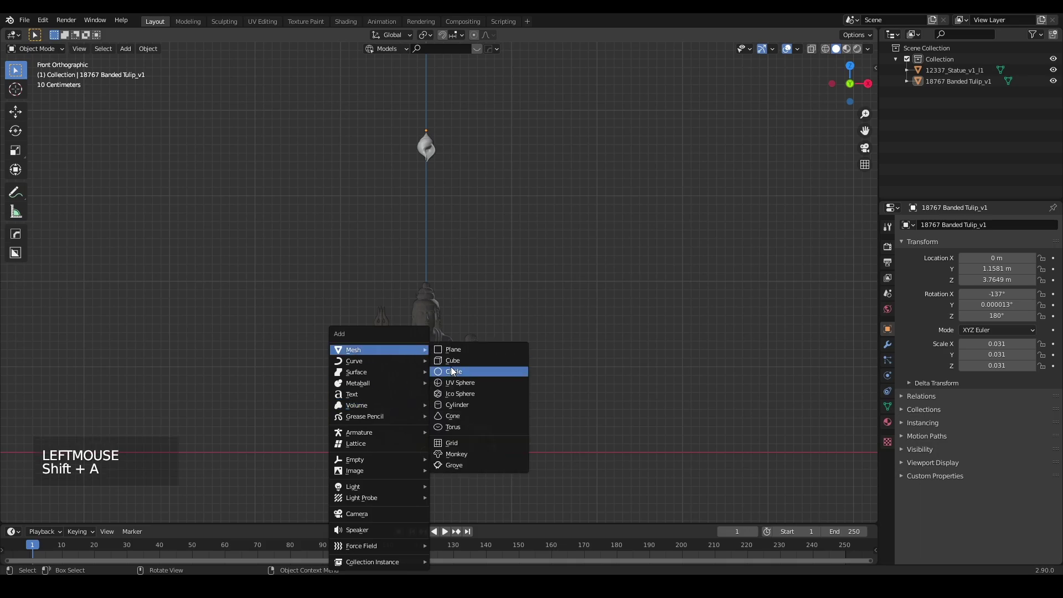
pyautogui.press('s')
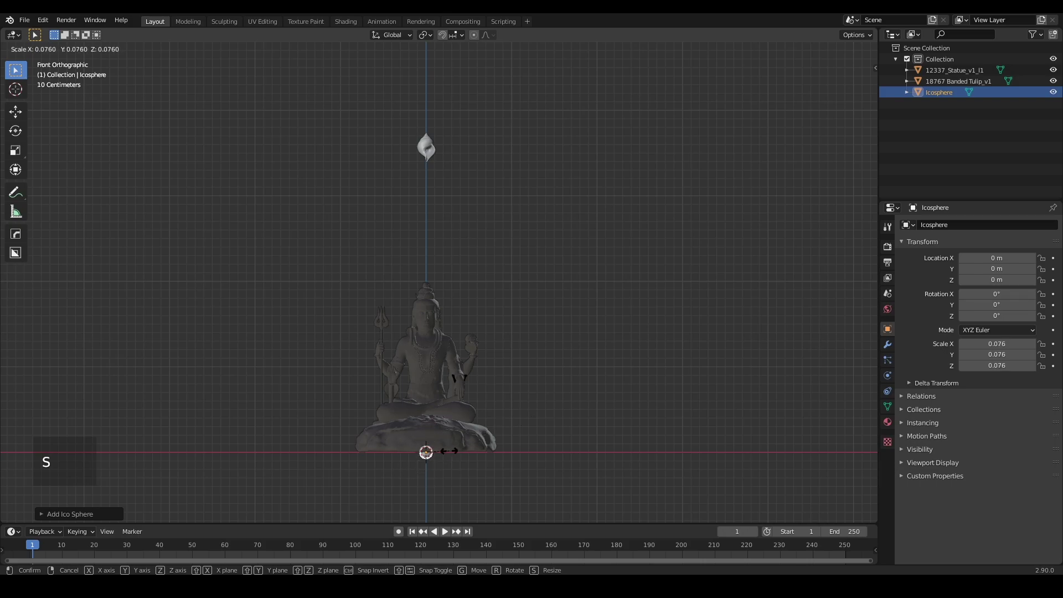
pyautogui.press('g')
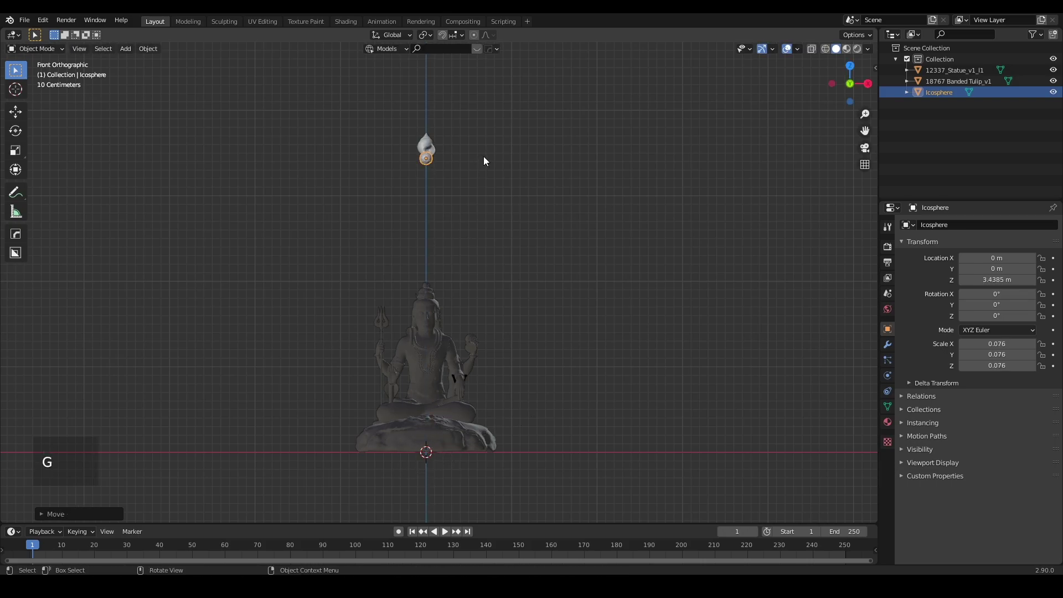
pyautogui.scroll(3)
pyautogui.middleClick(494, 137)
pyautogui.scroll(3)
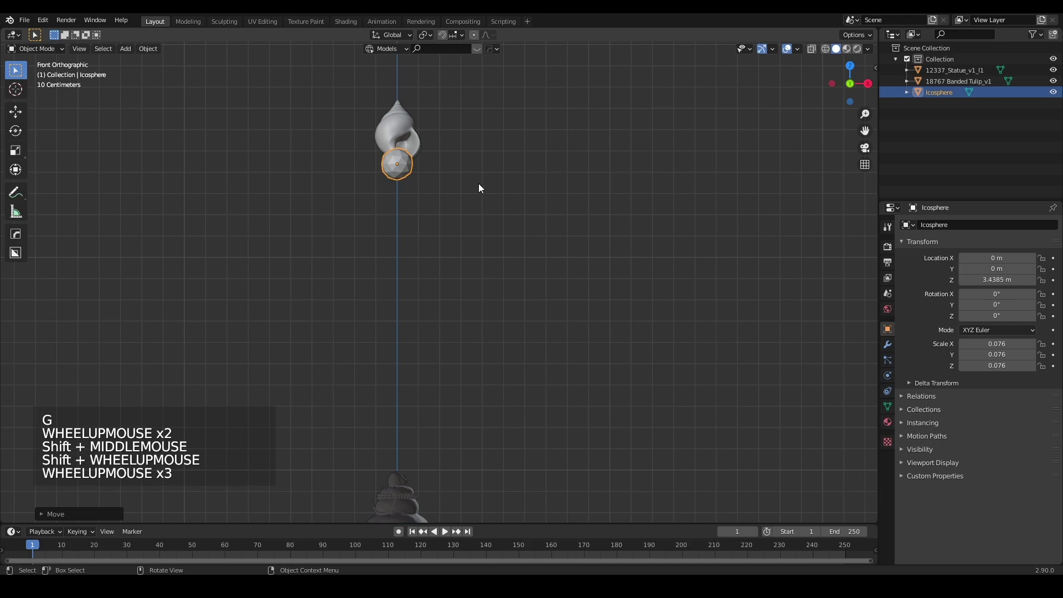
pyautogui.middleClick(475, 205)
pyautogui.press('KP_3')
pyautogui.press('s')
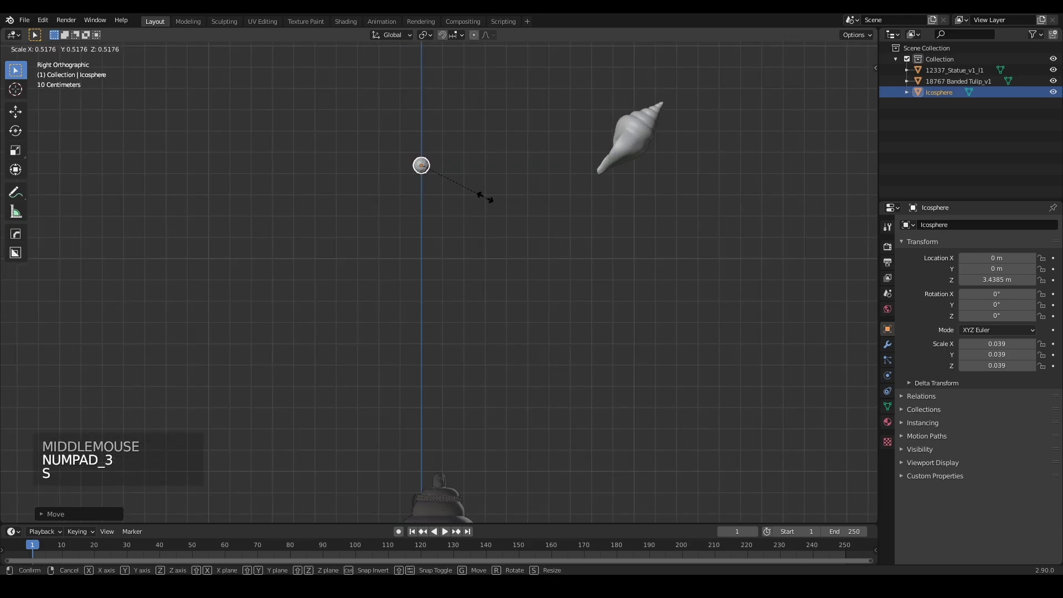
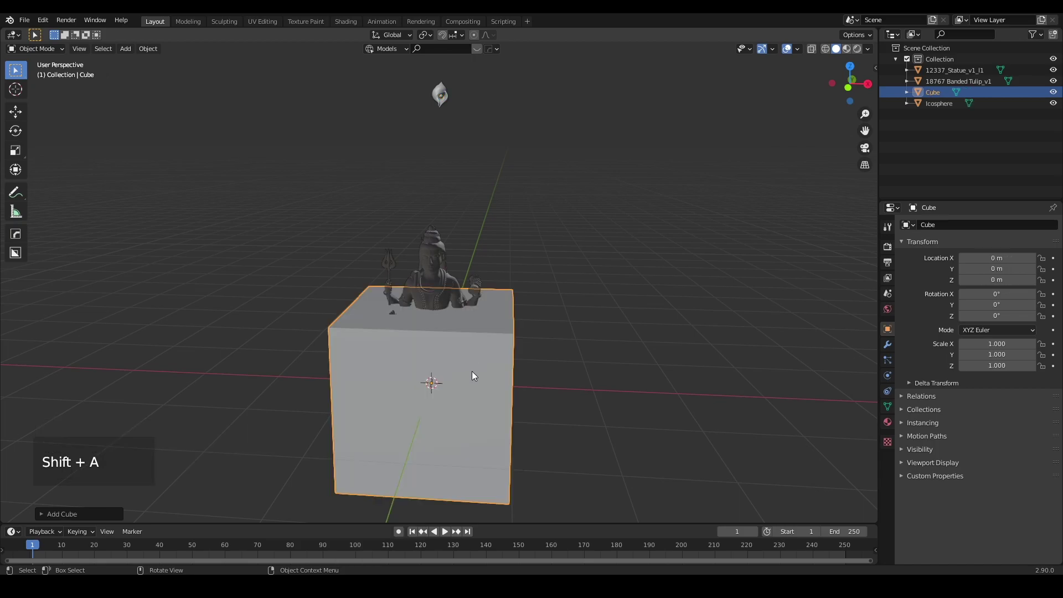
# - Raise the cube one metre, scale it to 1.075 and stretch it along Z to 1.835
pyautogui.press('g')
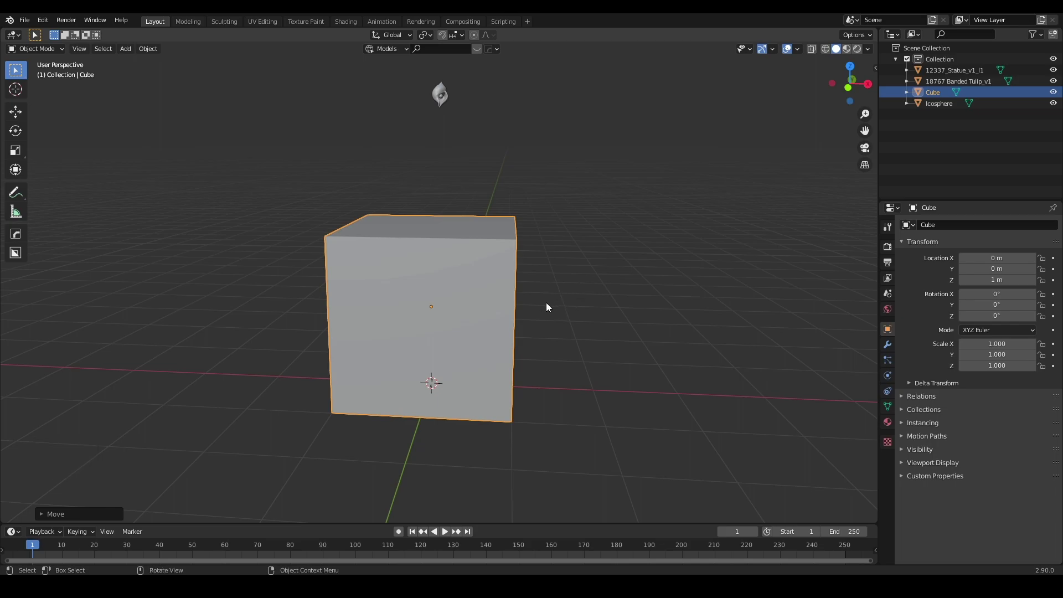
pyautogui.click(155, 52)
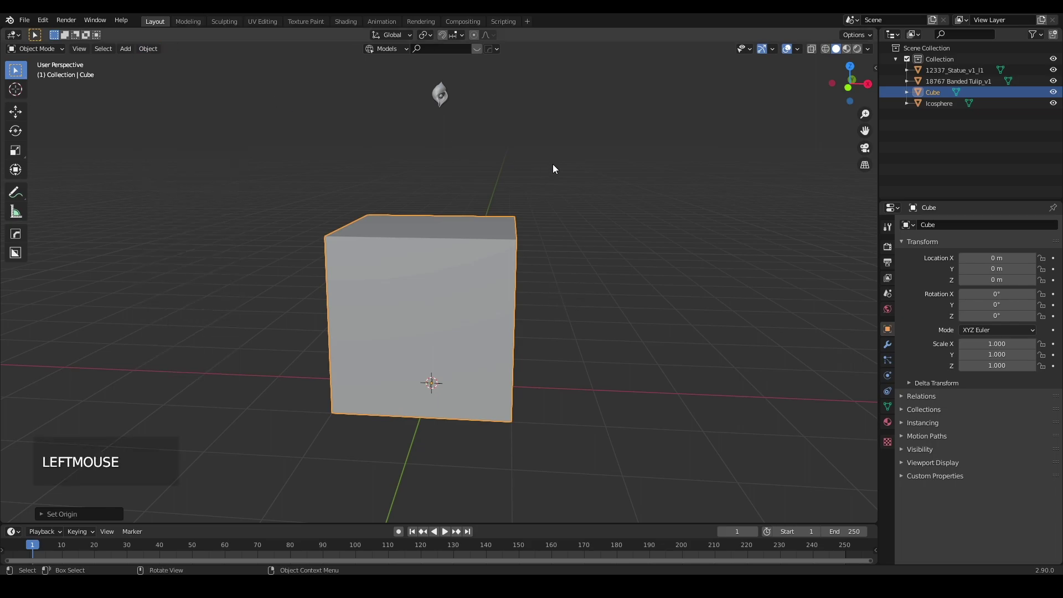
pyautogui.press('s')
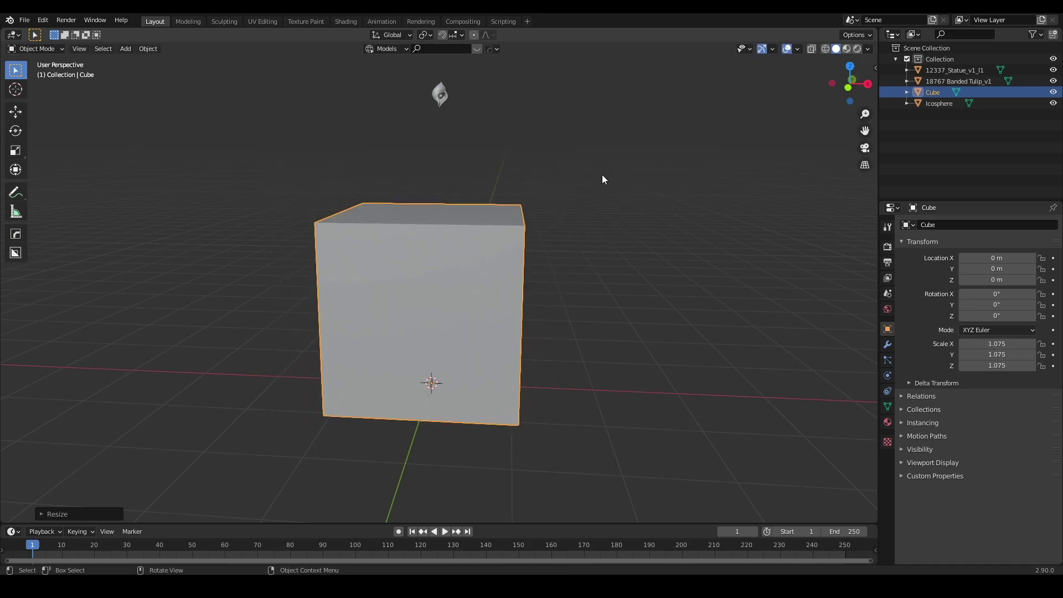
pyautogui.press('s')
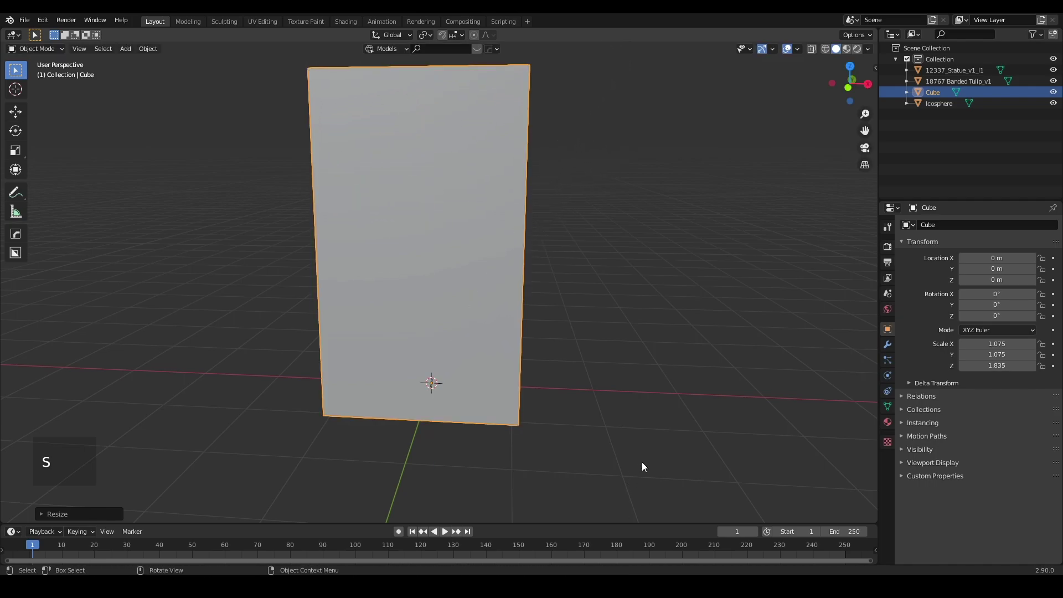
pyautogui.scroll(-3)
pyautogui.middleClick(548, 380)
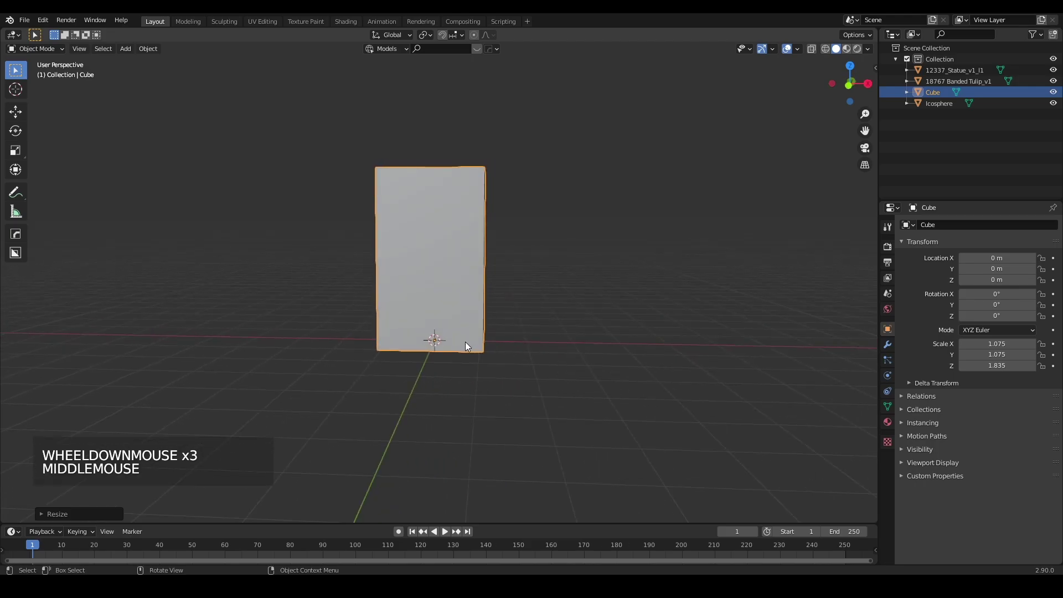
pyautogui.click(483, 378)
pyautogui.press('shift+a')
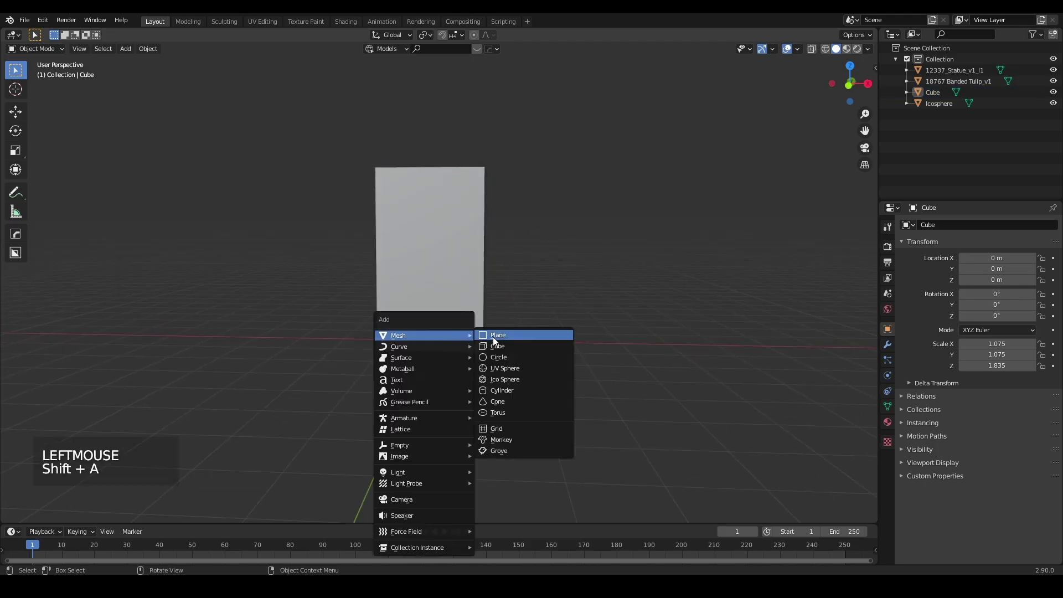
# - Scale the new plane up into a floor and give it Fluid physics as a Collision effector
pyautogui.press('s')
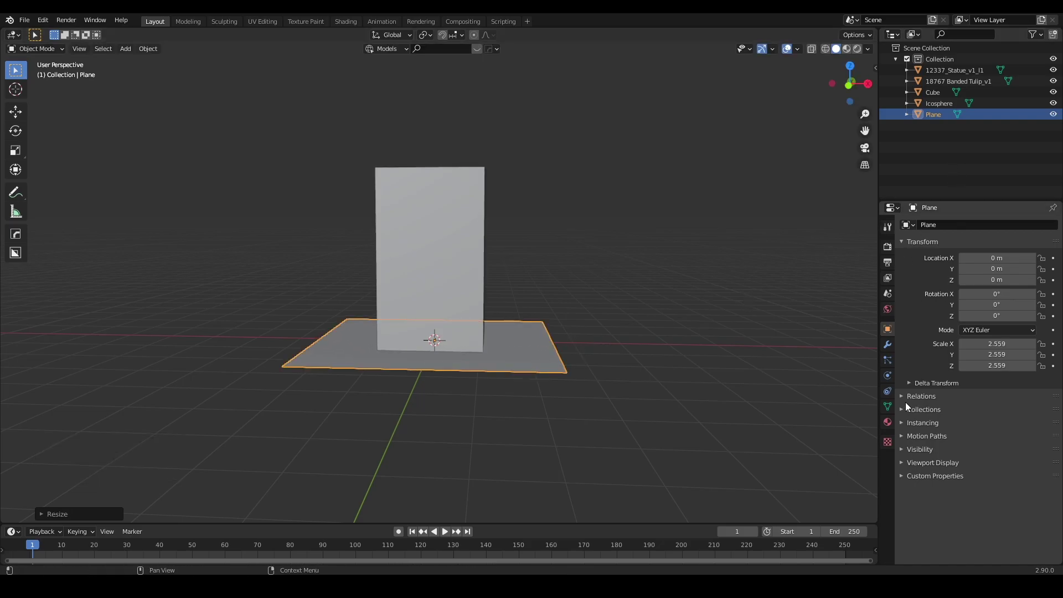
pyautogui.click(890, 380)
pyautogui.click(1023, 251)
pyautogui.click(994, 312)
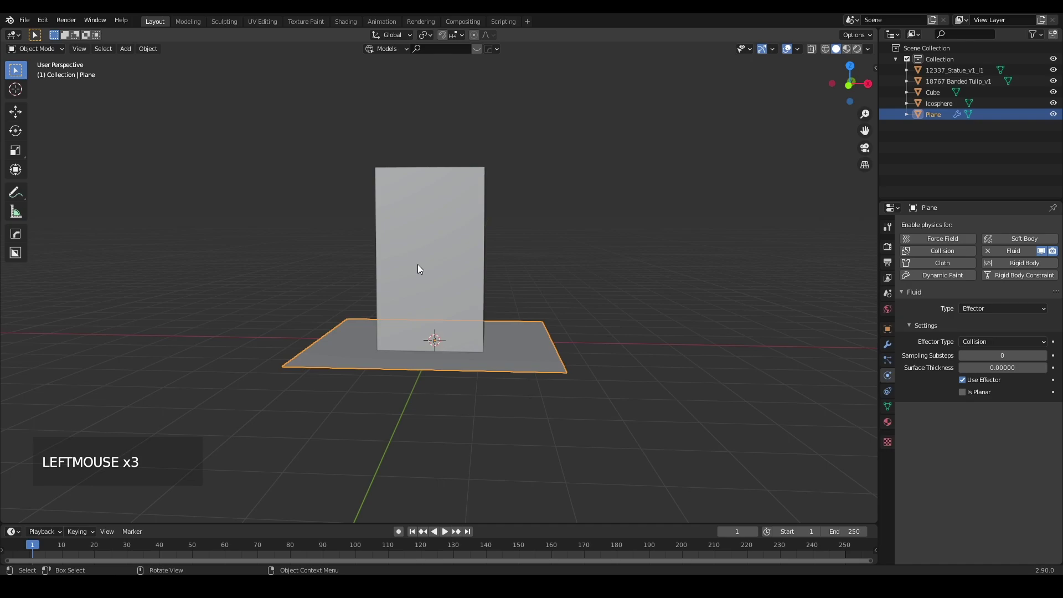
# - Enable Fluid physics on the tall cube and set its type to Domain
pyautogui.click(424, 259)
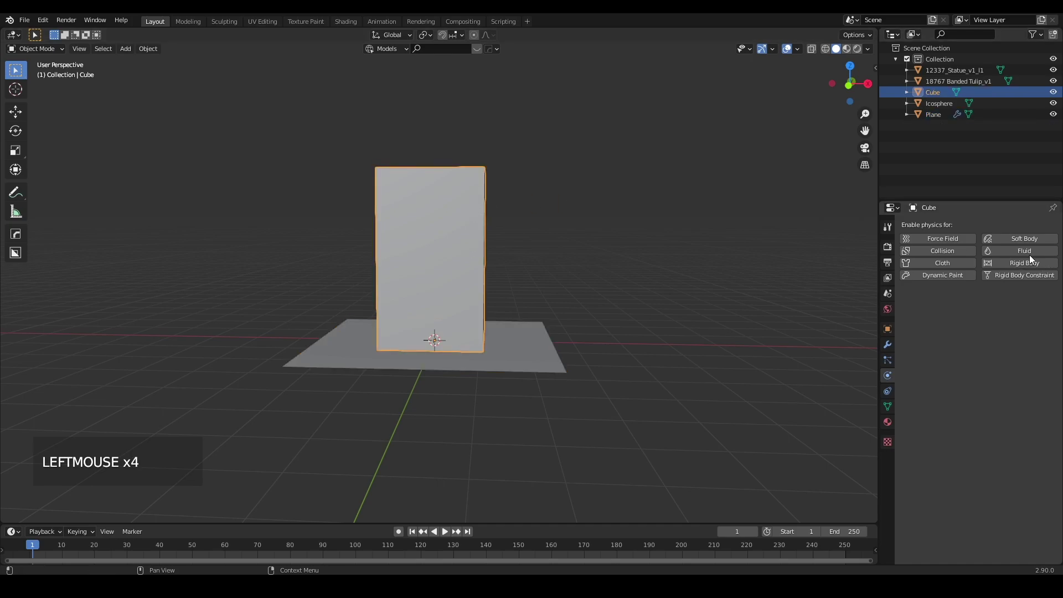
pyautogui.click(1032, 255)
pyautogui.click(1014, 313)
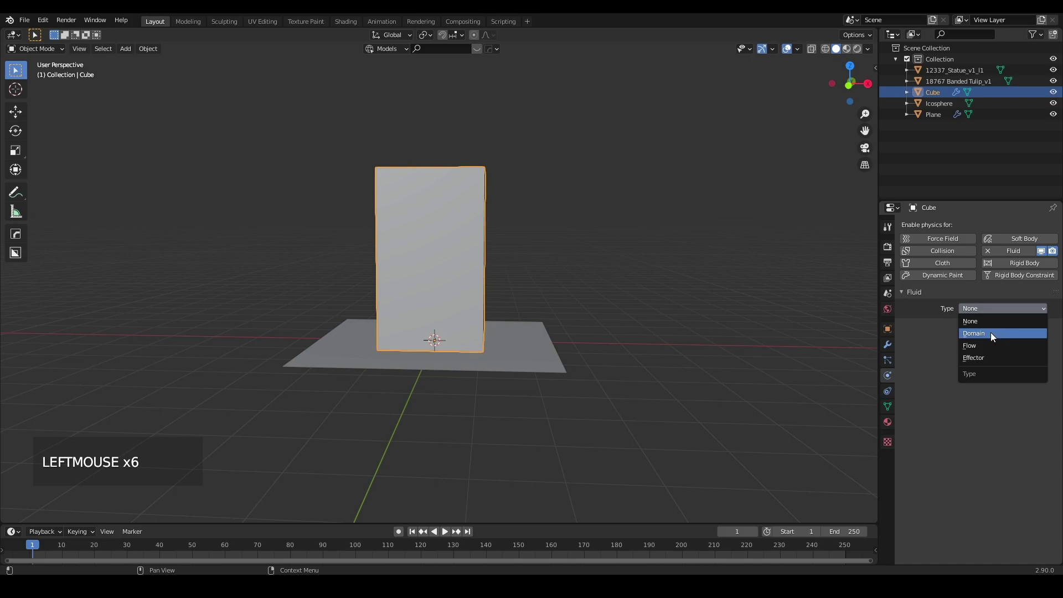
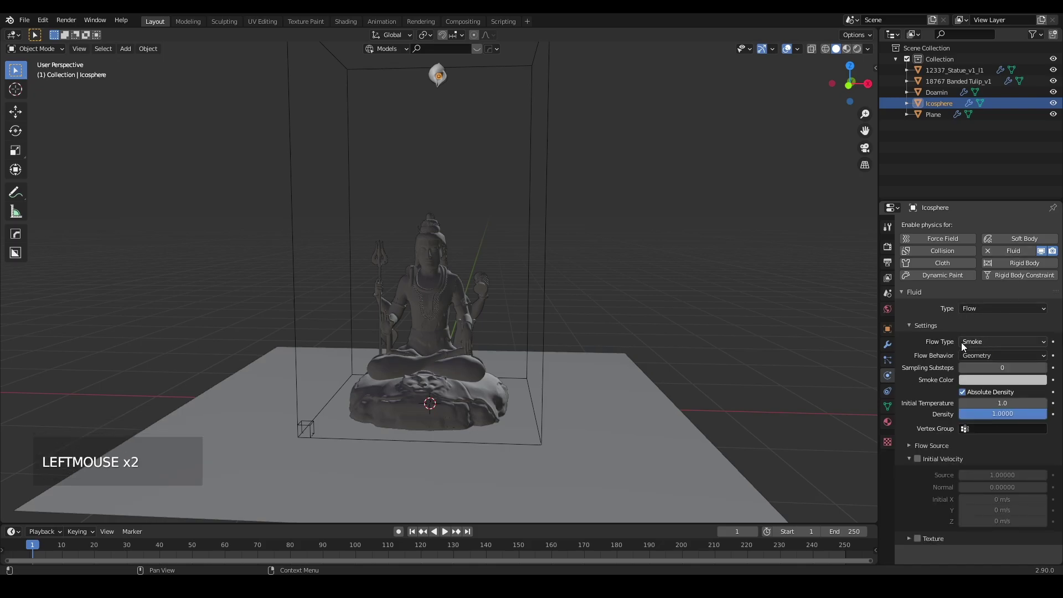
# - Set the icosphere's flow to Inflow at -2.0 temperature with initial Z velocity -3 m/s
pyautogui.click(986, 358)
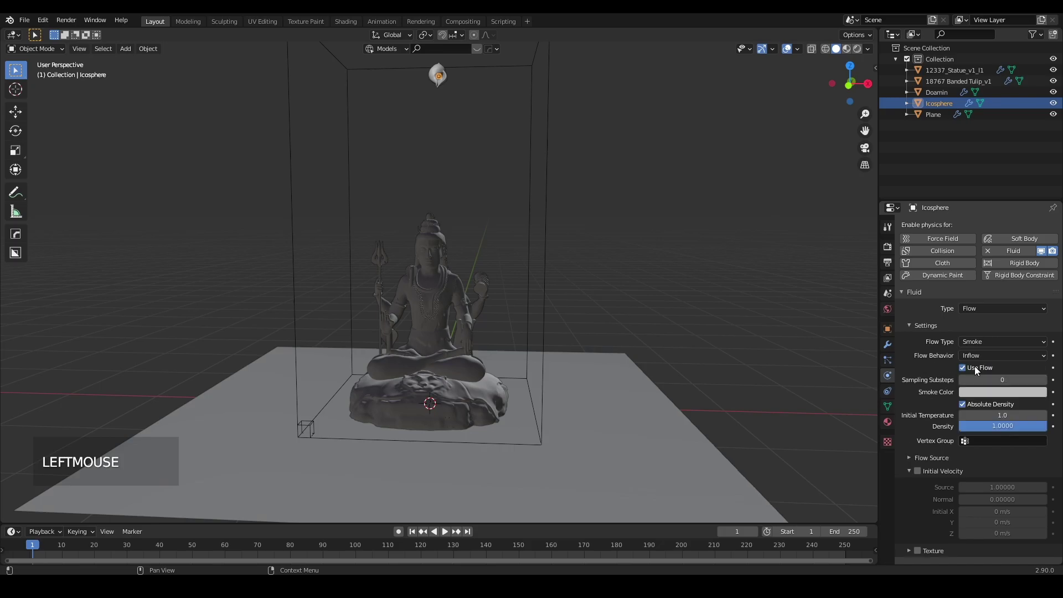
pyautogui.scroll(-3)
pyautogui.scroll(-3)
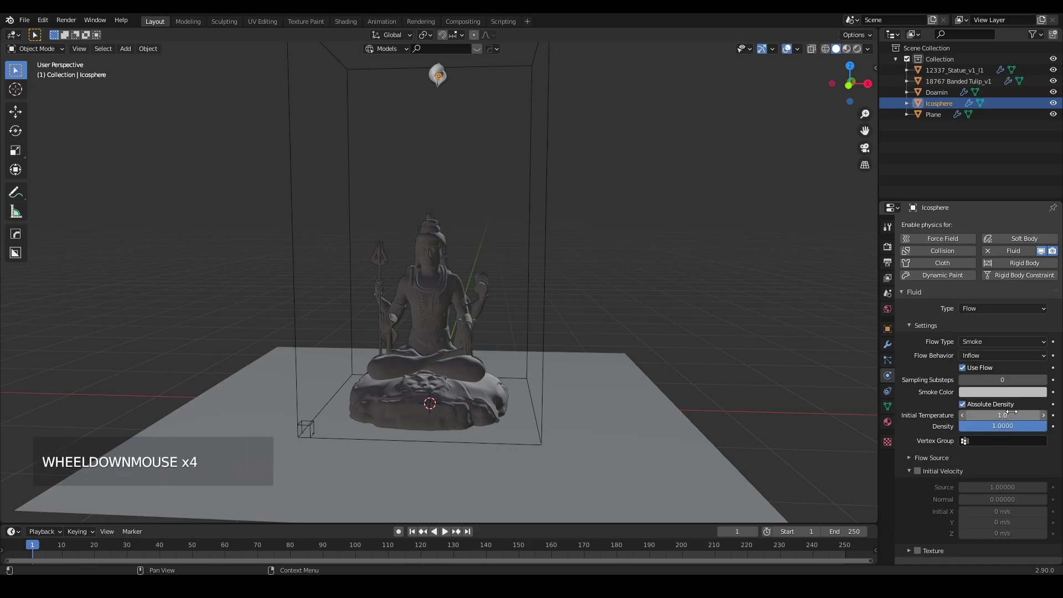
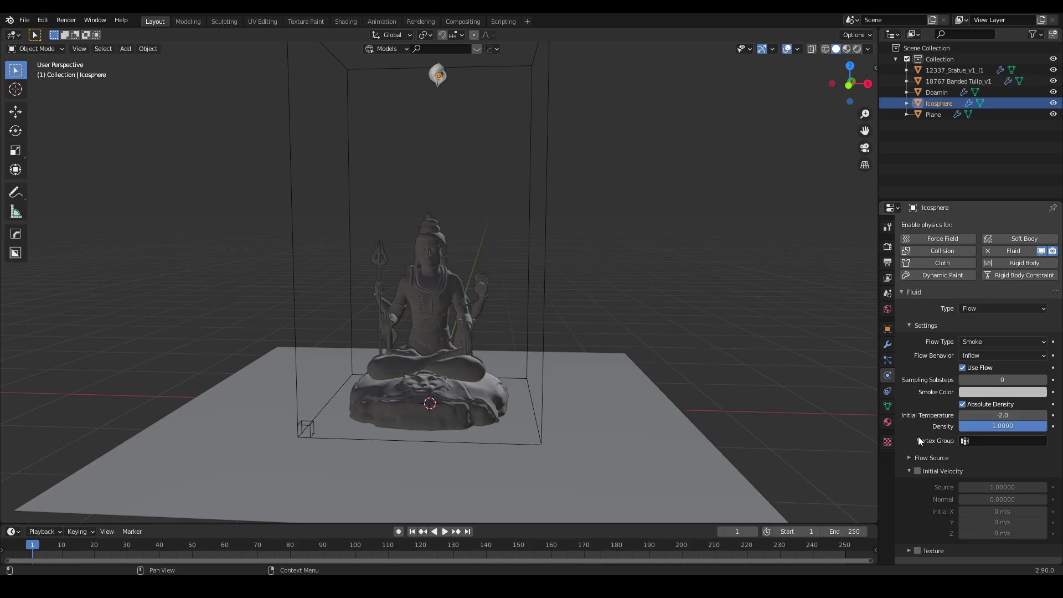
pyautogui.scroll(-3)
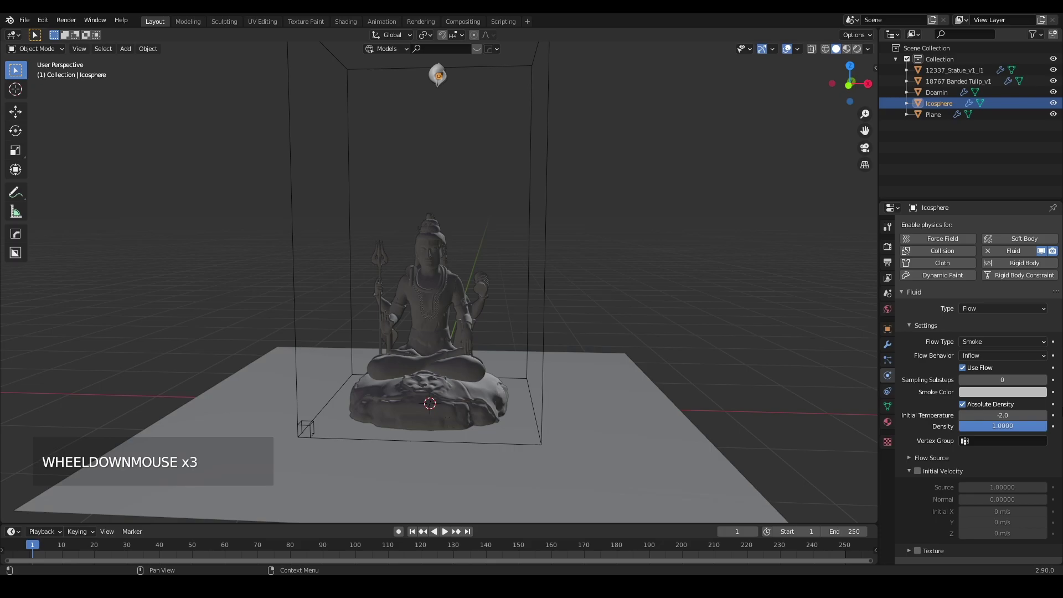
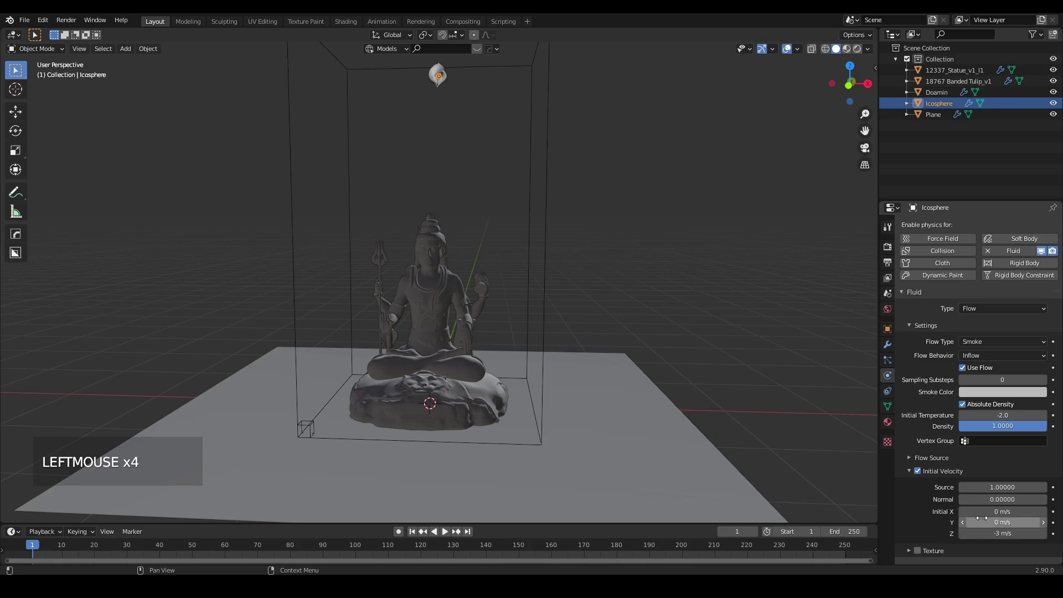
pyautogui.click(913, 472)
pyautogui.scroll(-3)
pyautogui.click(510, 155)
pyautogui.click(545, 138)
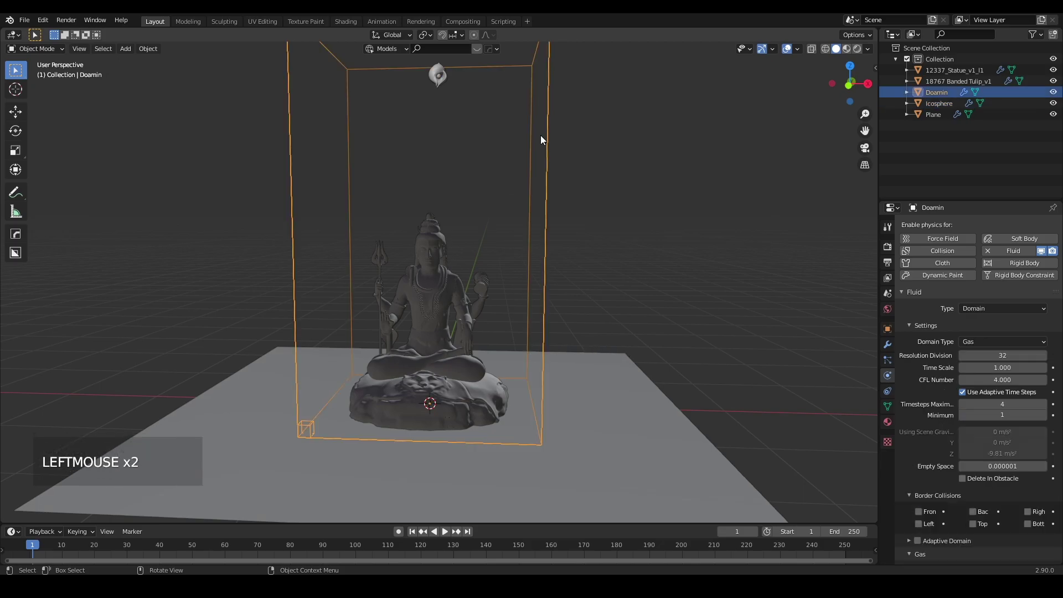
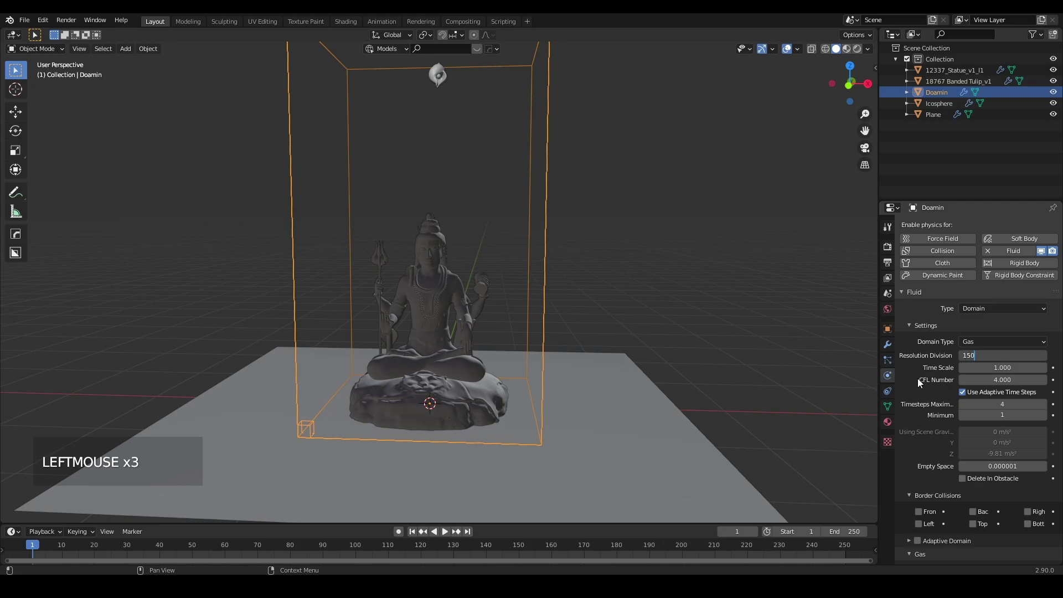
# - Set the domain's Resolution Divisions to 150 and enable Adaptive Domain and Noise
pyautogui.scroll(-3)
pyautogui.scroll(-3)
pyautogui.scroll(-3)
pyautogui.scroll(-3)
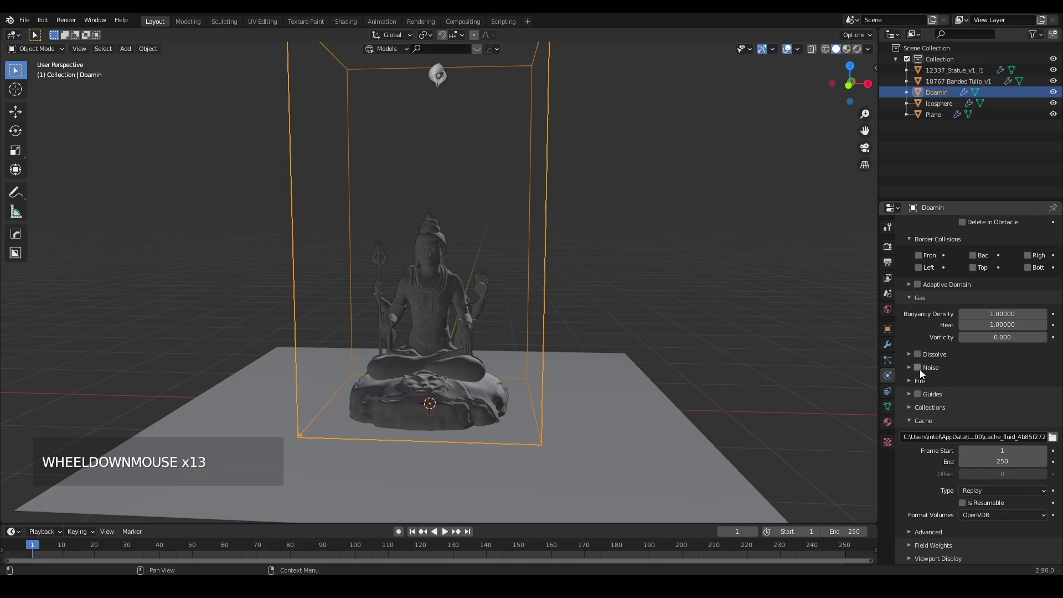
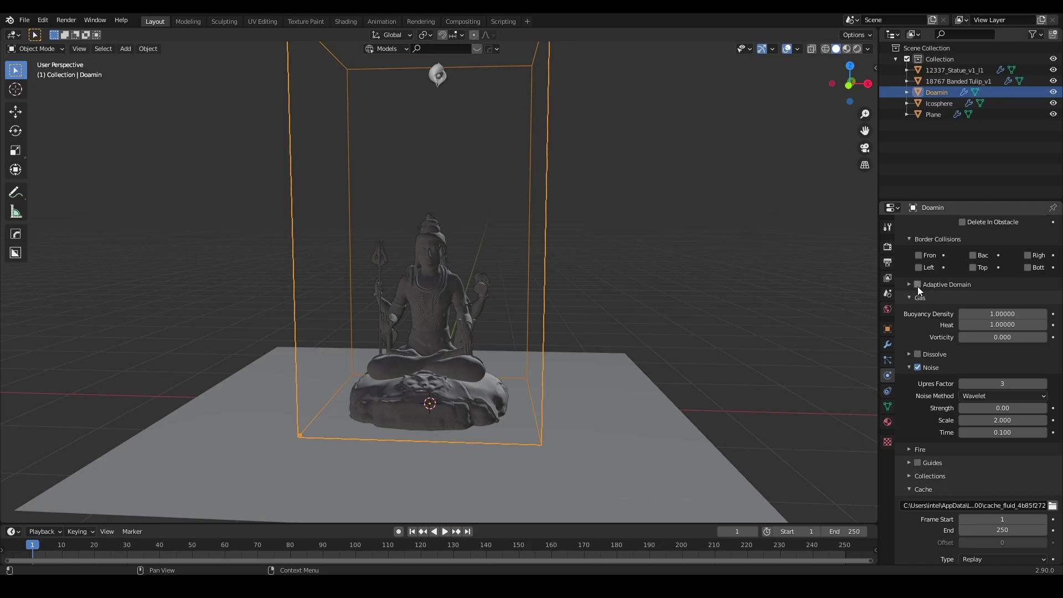
pyautogui.click(921, 289)
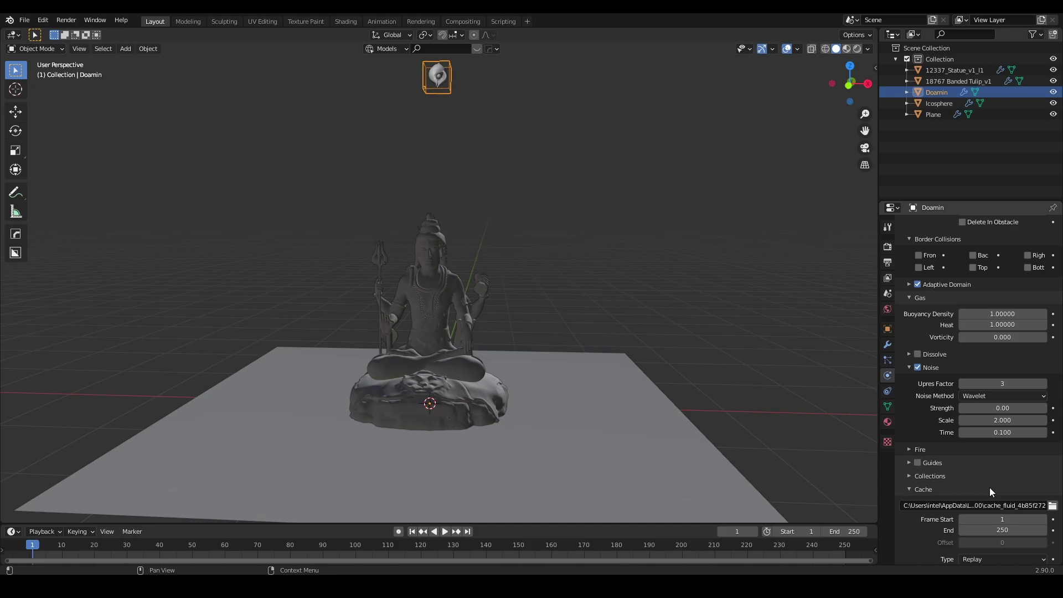
pyautogui.click(972, 490)
pyautogui.scroll(-3)
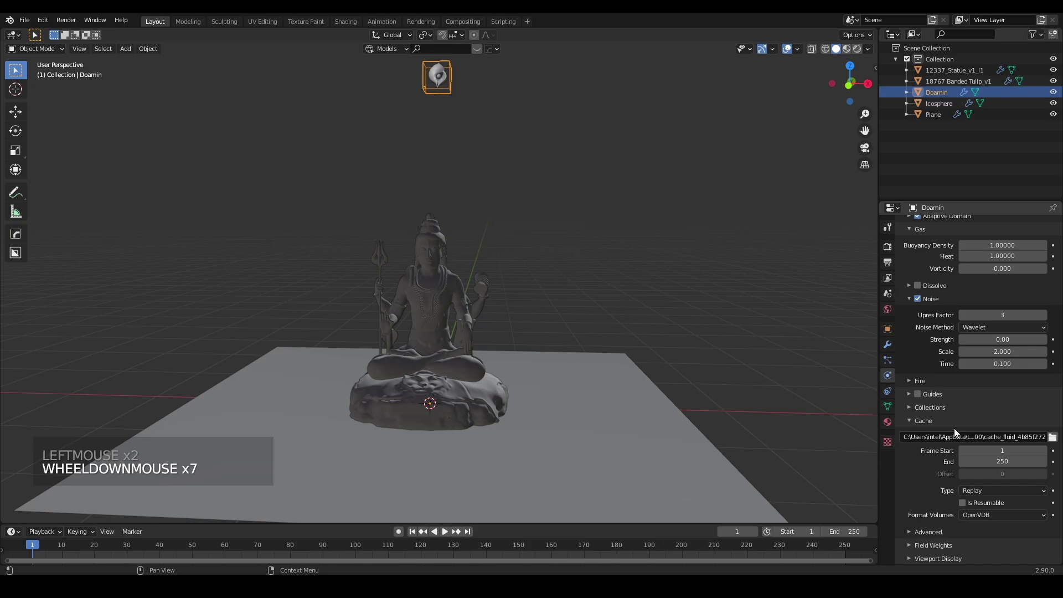
pyautogui.scroll(-3)
pyautogui.click(1056, 441)
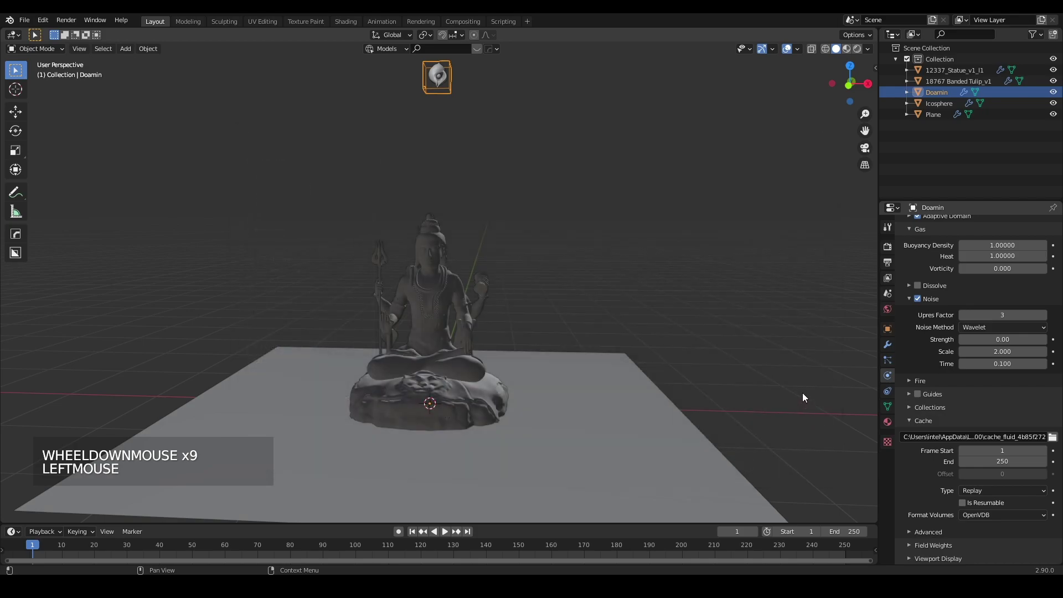
pyautogui.scroll(-3)
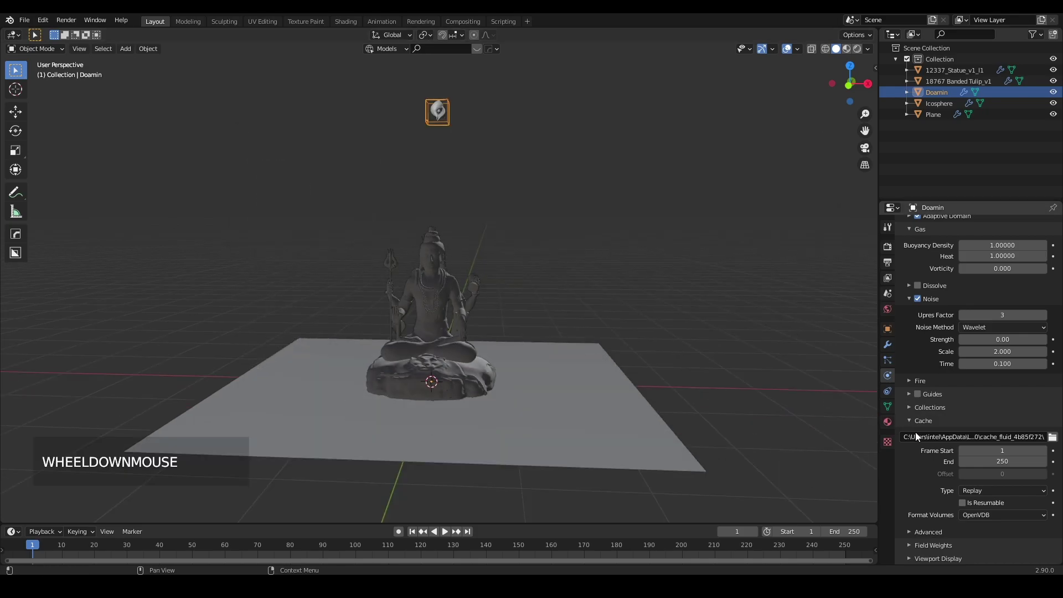
# - Set the cache Type to All, make it resumable, and bake the whole smoke simulation
pyautogui.click(1013, 492)
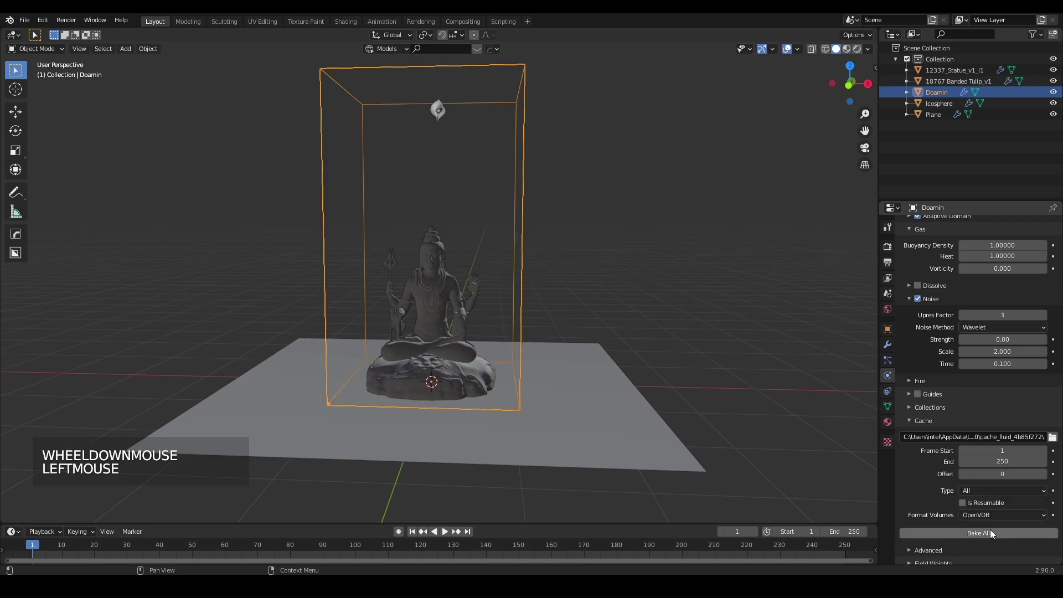
pyautogui.click(969, 507)
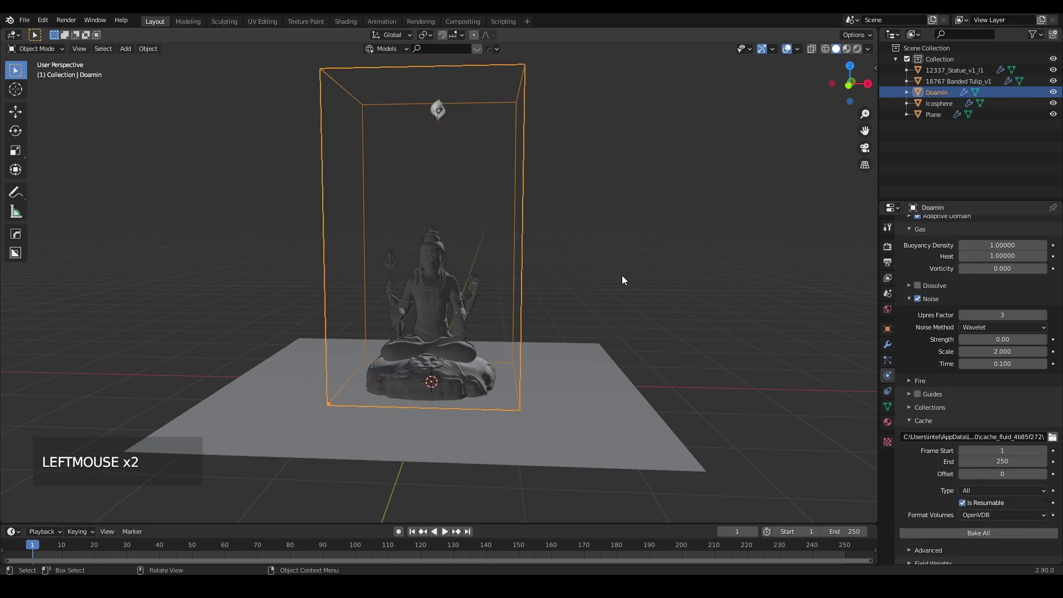
pyautogui.click(1005, 532)
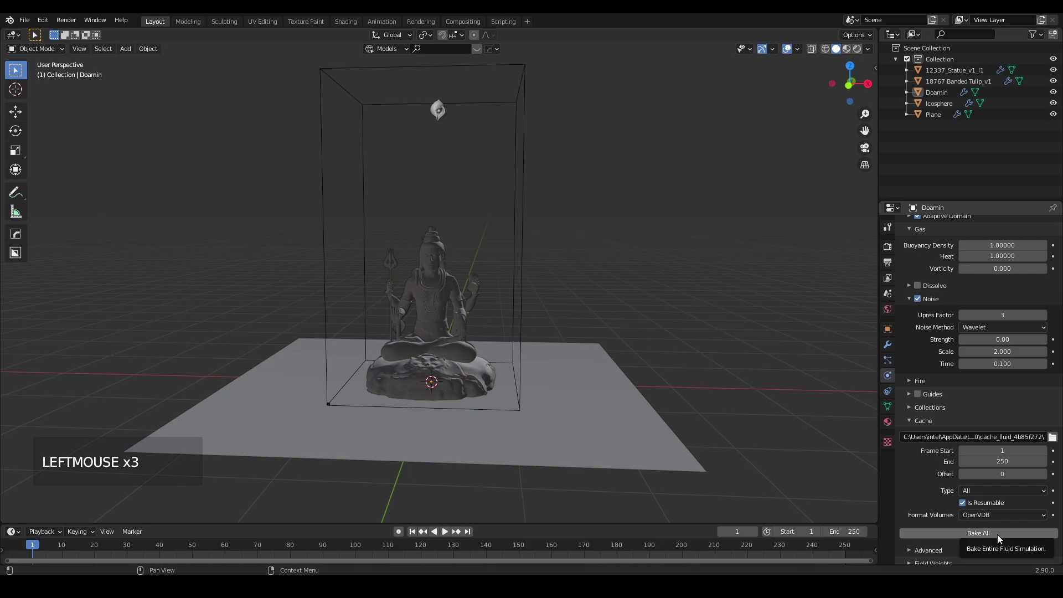
pyautogui.click(1001, 536)
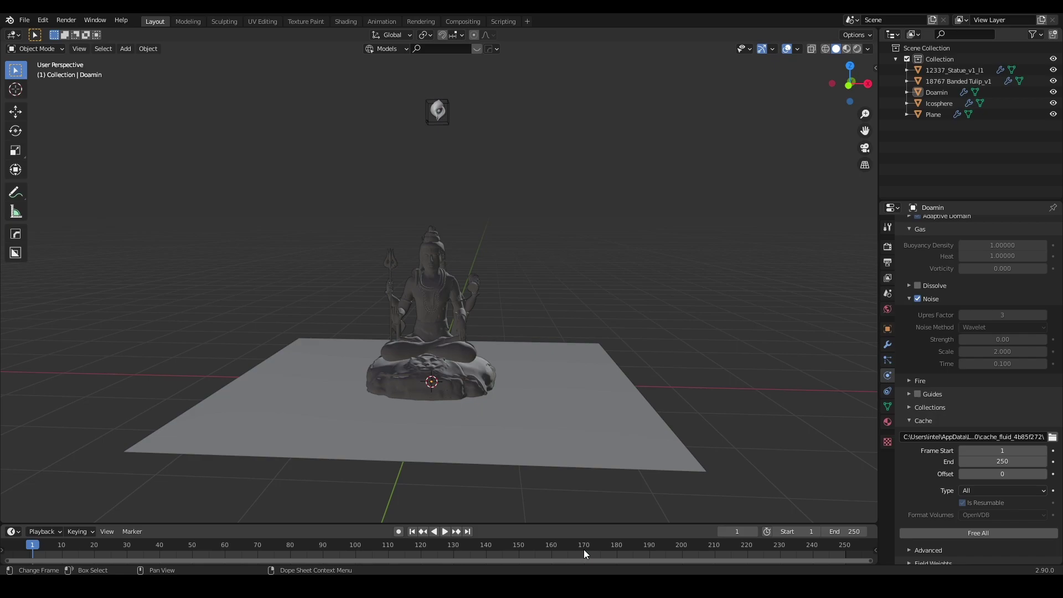
# - Preview the baked smoke at frame 170, then nudge the statue along Y with G
pyautogui.click(588, 549)
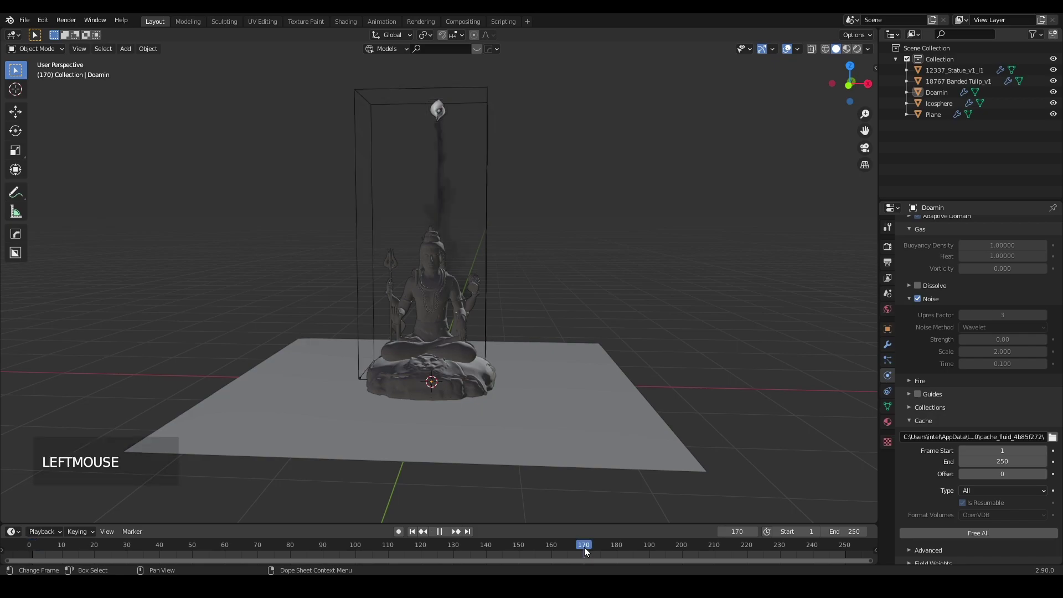
pyautogui.middleClick(580, 389)
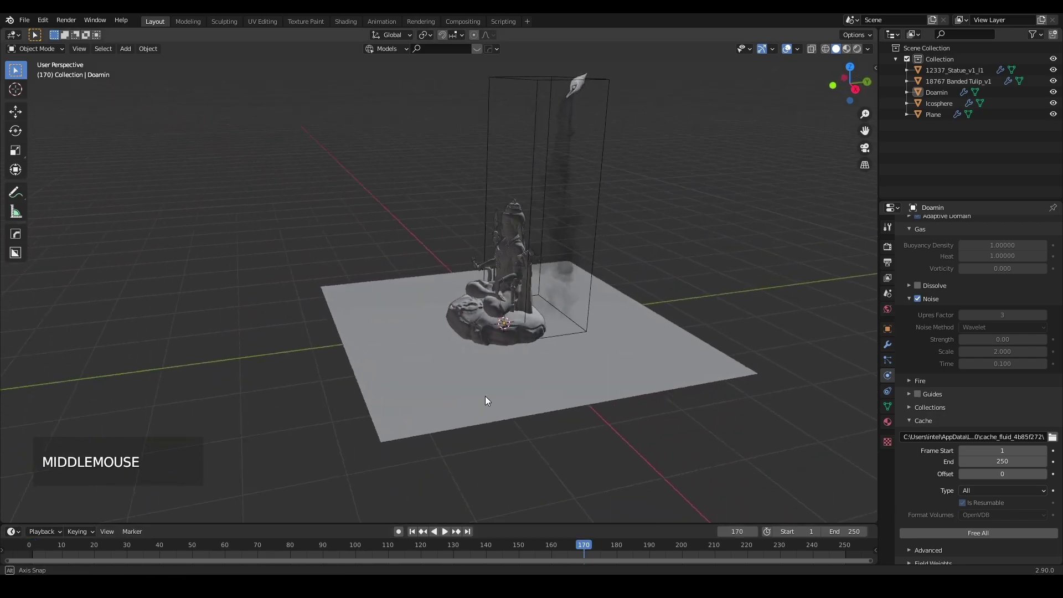
pyautogui.scroll(3)
pyautogui.scroll(-3)
pyautogui.middleClick(619, 375)
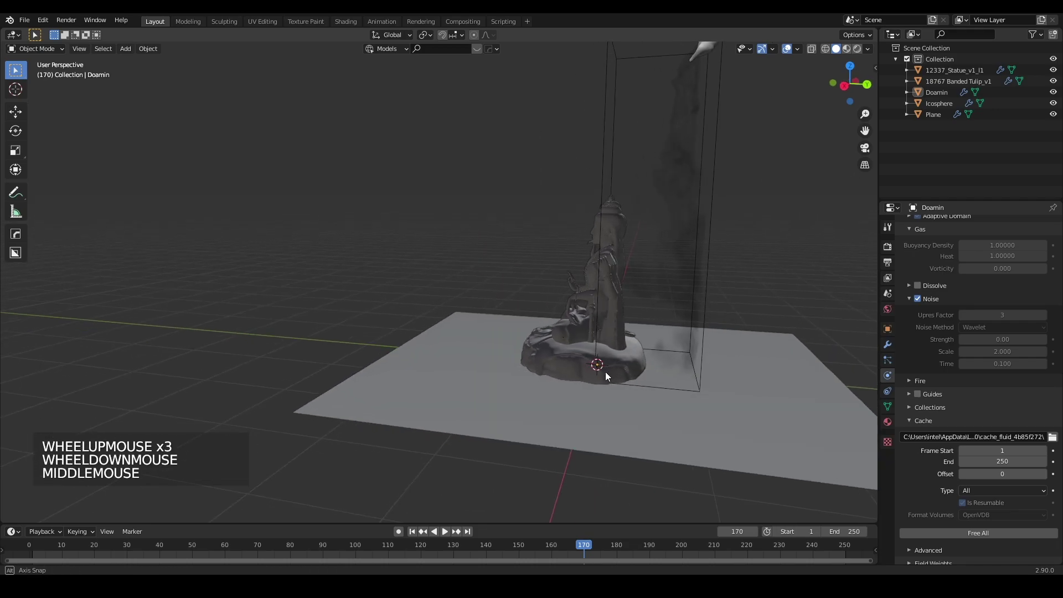
pyautogui.click(612, 359)
pyautogui.press('g')
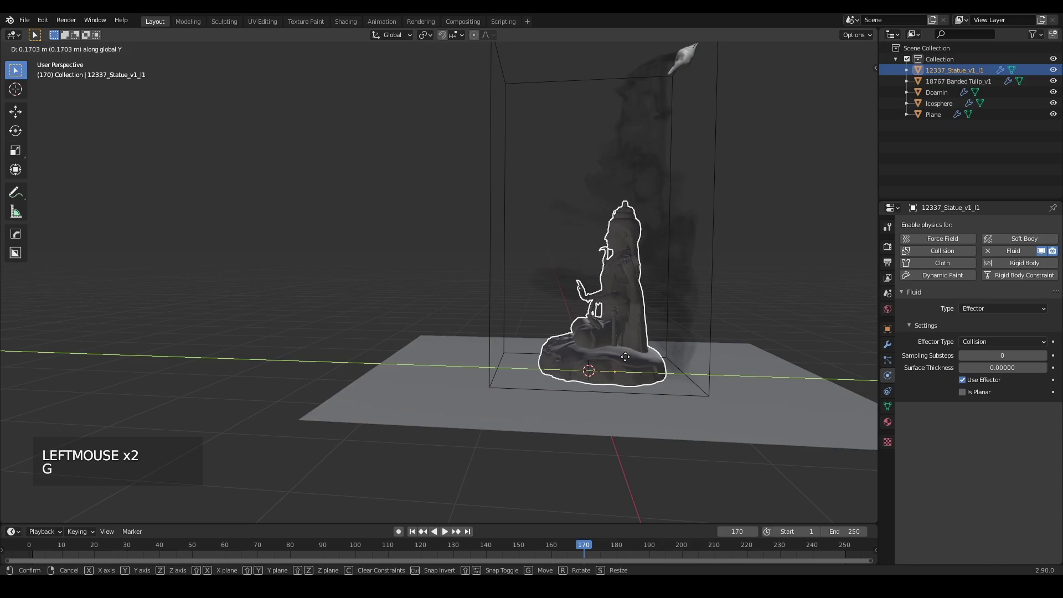
pyautogui.click(550, 451)
# - Orbit and zoom around the statue to inspect the smoke trailing past it
pyautogui.scroll(-3)
pyautogui.middleClick(570, 469)
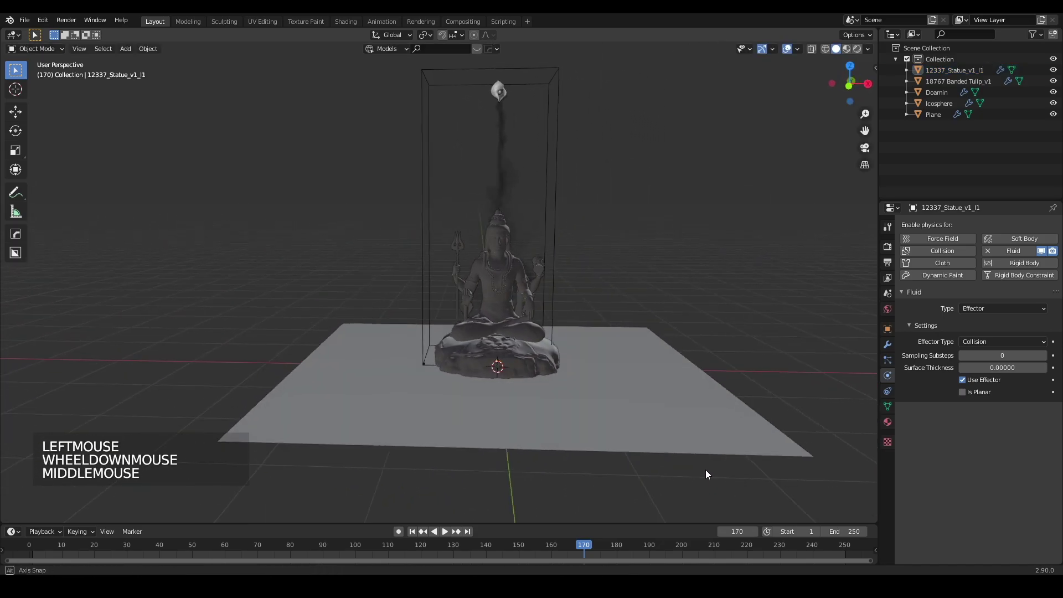
pyautogui.scroll(3)
pyautogui.click(607, 470)
pyautogui.middleClick(607, 470)
pyautogui.scroll(-3)
pyautogui.scroll(3)
pyautogui.middleClick(589, 393)
pyautogui.middleClick(560, 365)
pyautogui.scroll(3)
pyautogui.middleClick(618, 361)
pyautogui.scroll(-3)
pyautogui.middleClick(581, 318)
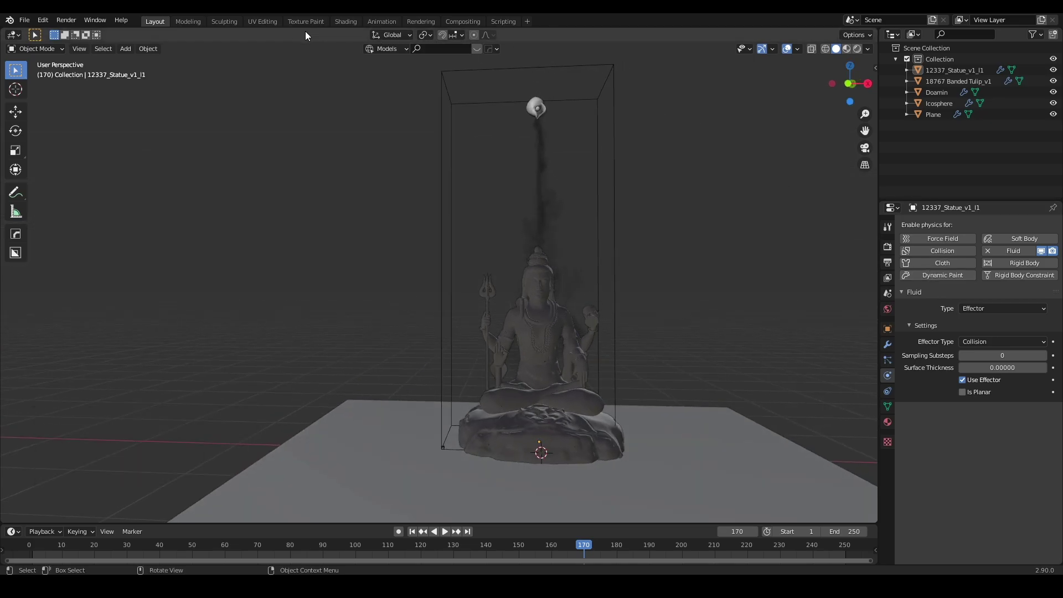
# - Switch to the Shading workspace, frame the statue, and select the Doamin smoke domain in the Outliner
pyautogui.click(354, 22)
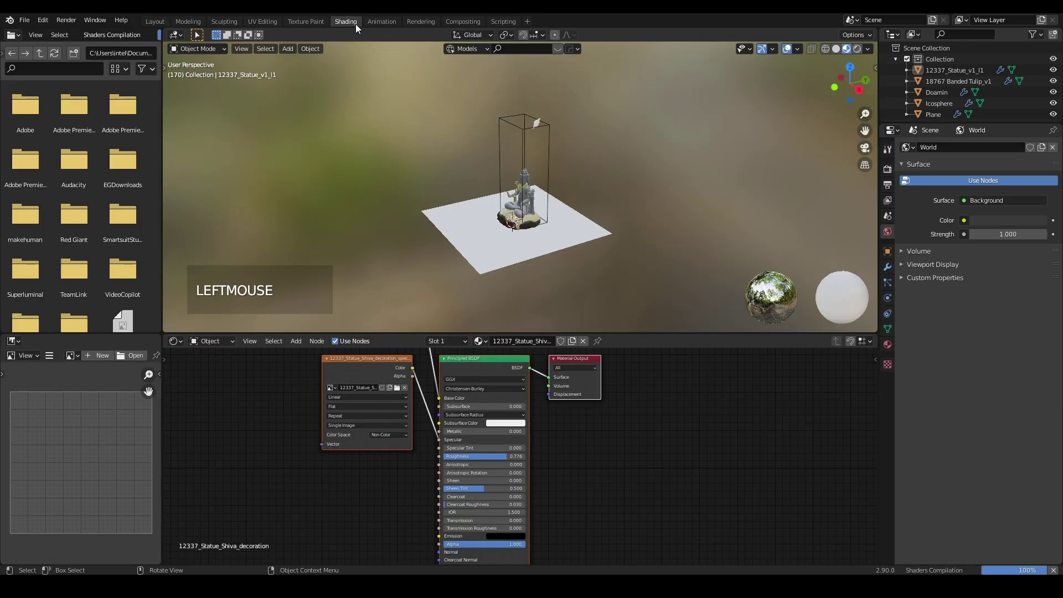
pyautogui.scroll(3)
pyautogui.middleClick(597, 233)
pyautogui.scroll(3)
pyautogui.middleClick(623, 213)
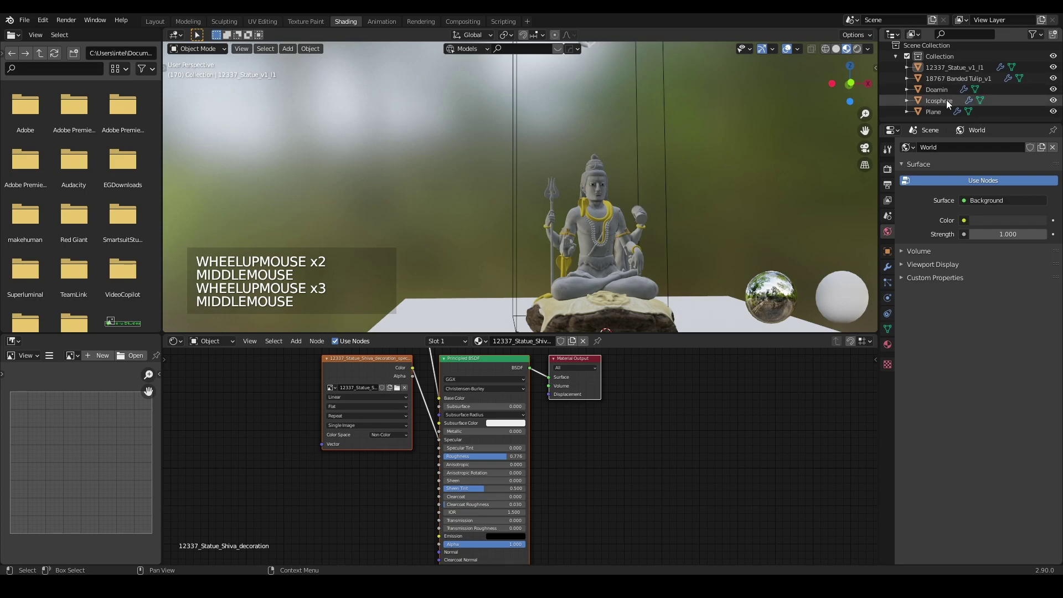
pyautogui.scroll(-3)
pyautogui.click(644, 166)
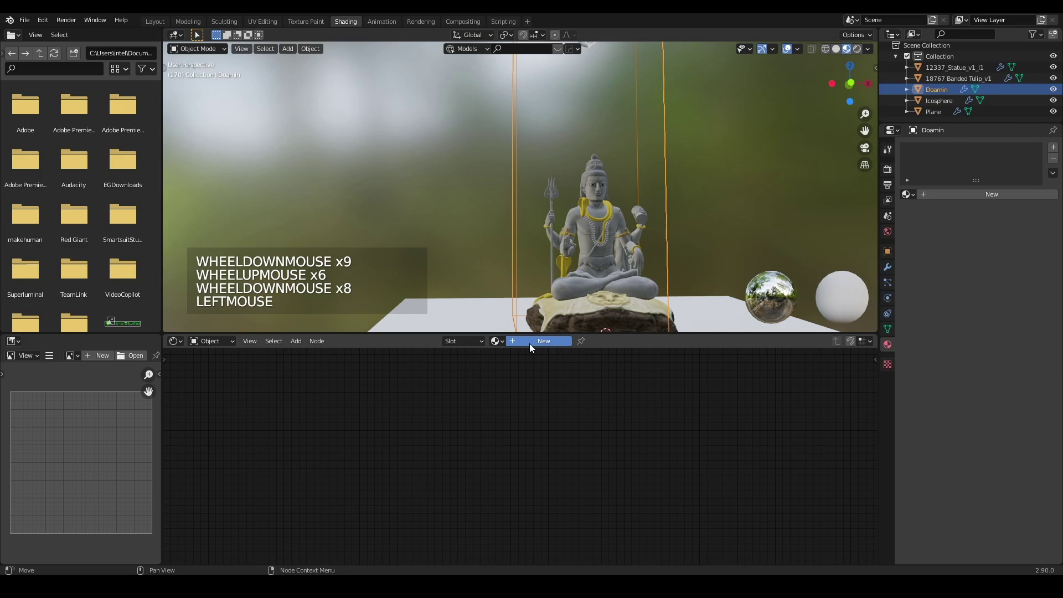
# - Create a new material, Material.001, on the domain and remove its default Principled BSDF node
pyautogui.click(533, 346)
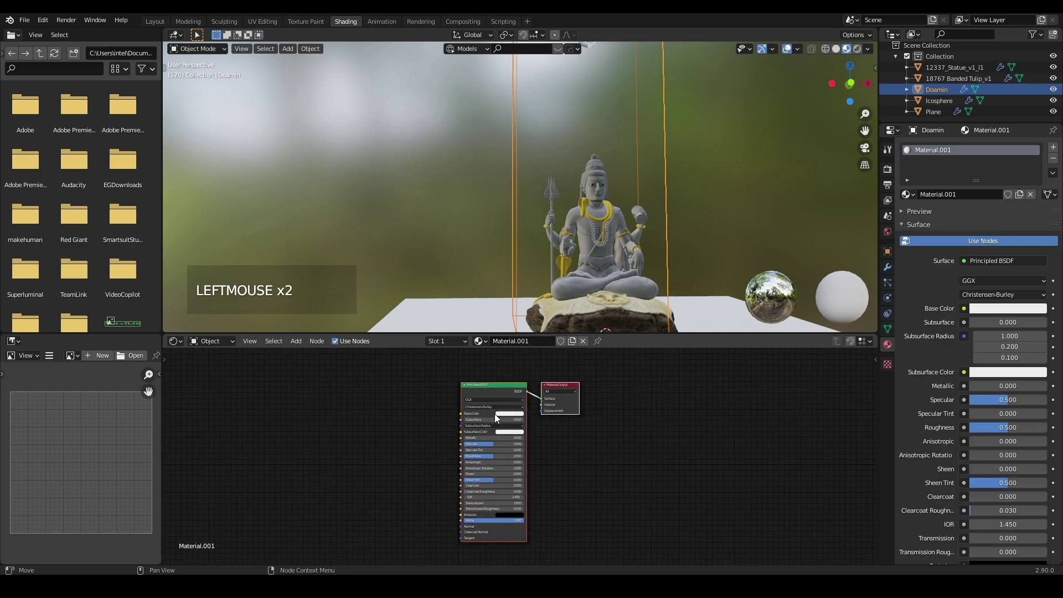
pyautogui.scroll(-3)
pyautogui.press('Delete')
pyautogui.click(432, 380)
pyautogui.scroll(3)
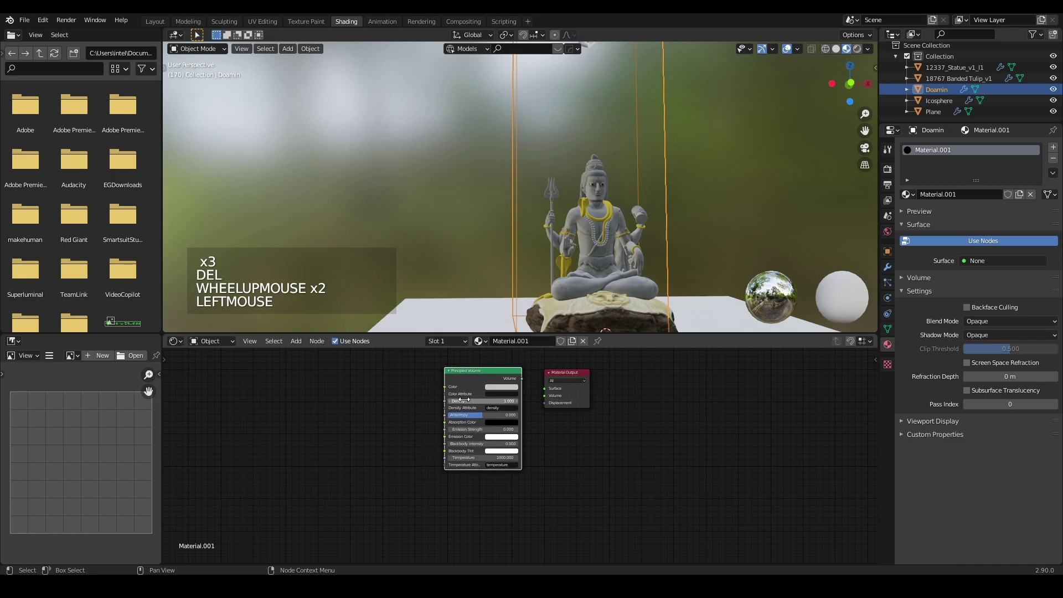
pyautogui.click(547, 400)
pyautogui.click(316, 409)
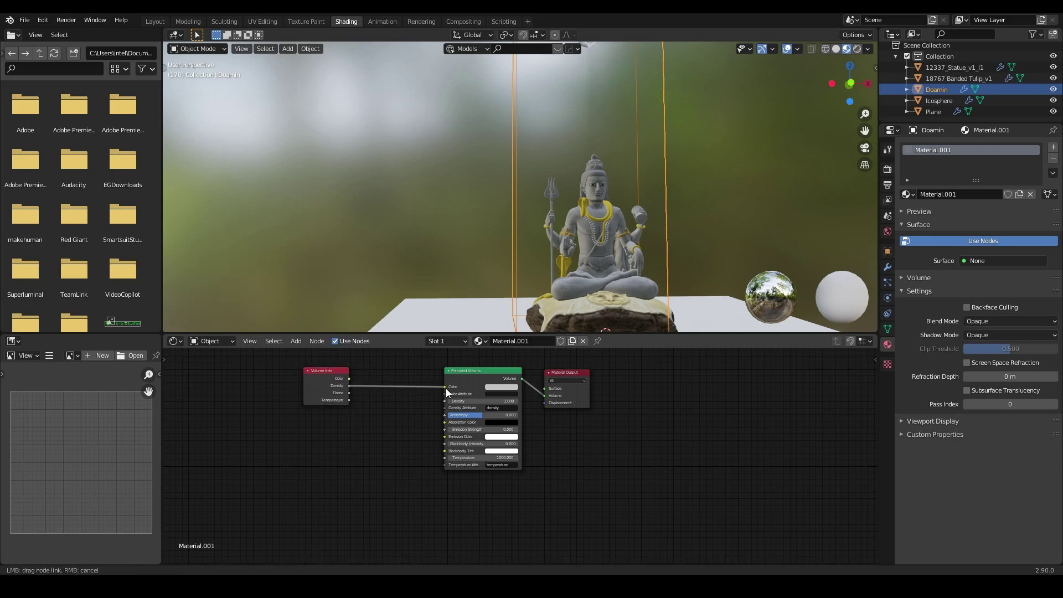
pyautogui.click(453, 390)
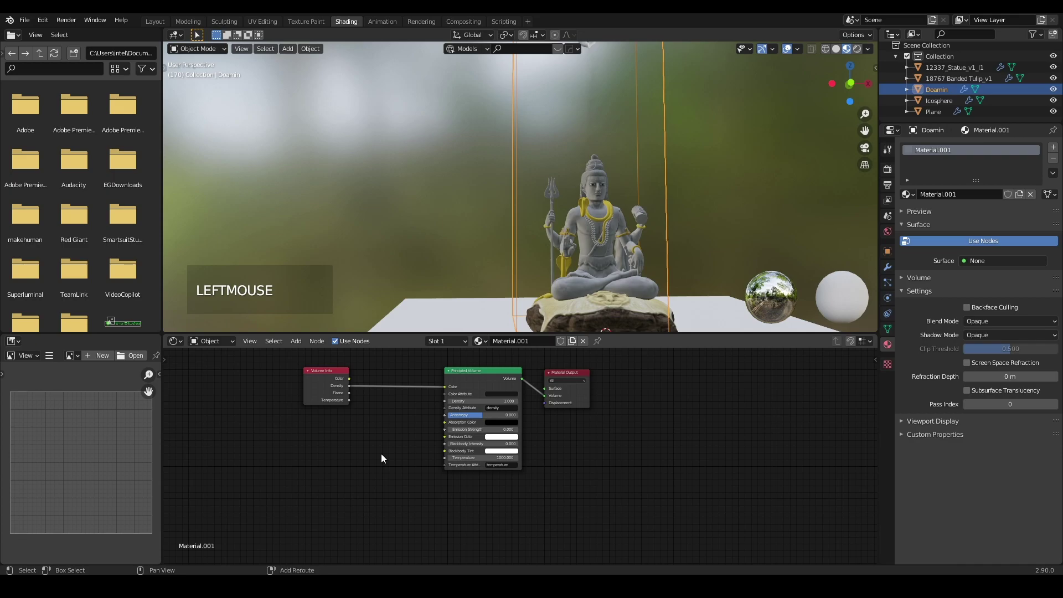
# - Add a volume shader node and wire it into the Material Output's Volume socket so the smoke shows
pyautogui.press('shift+a')
pyautogui.click(385, 456)
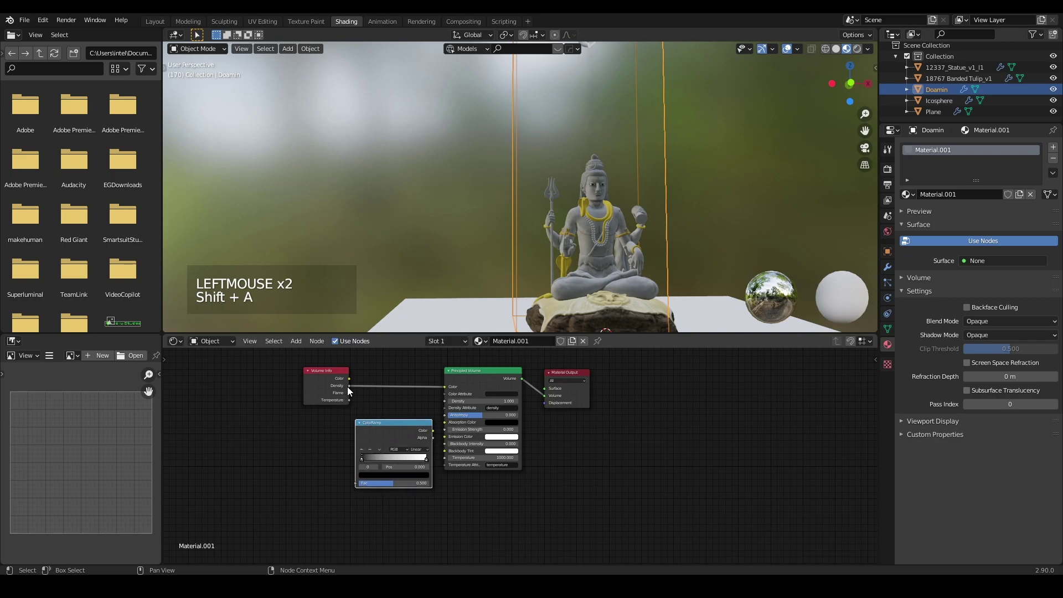
pyautogui.click(356, 391)
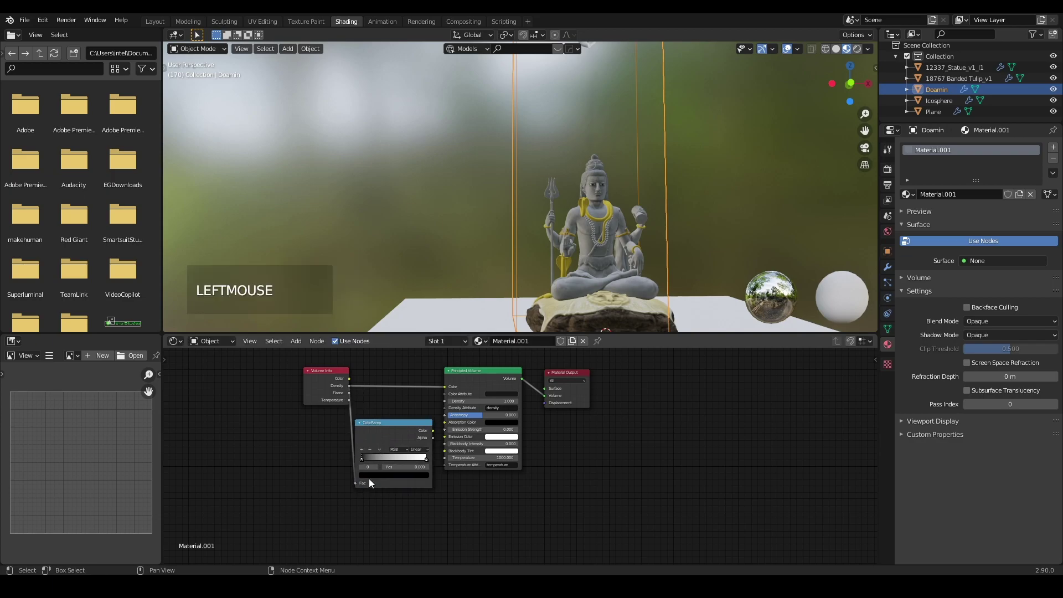
pyautogui.click(441, 438)
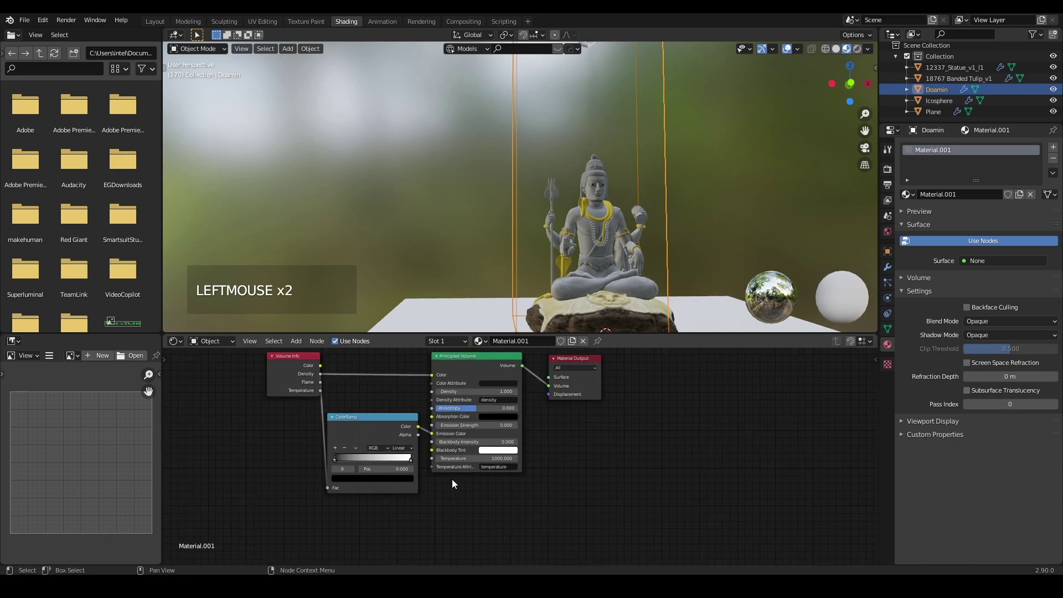
pyautogui.click(286, 352)
pyautogui.scroll(3)
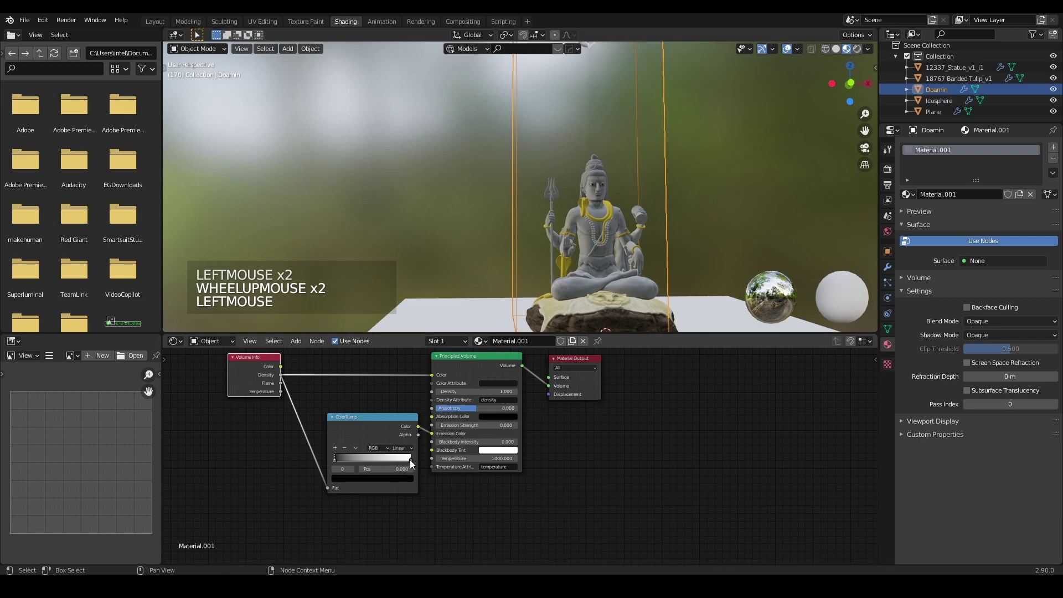
pyautogui.click(414, 462)
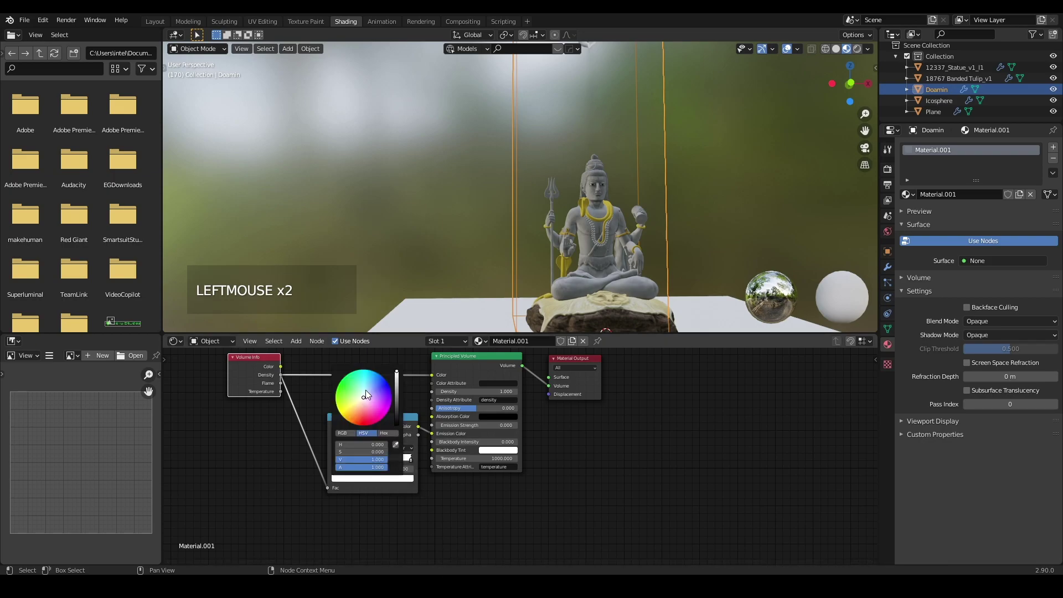
pyautogui.click(369, 393)
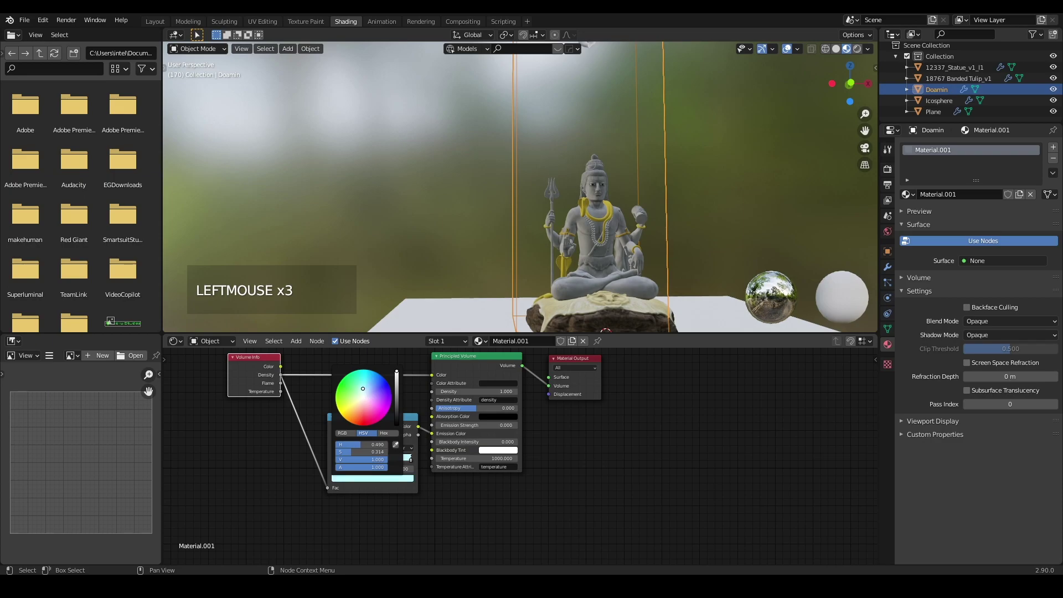
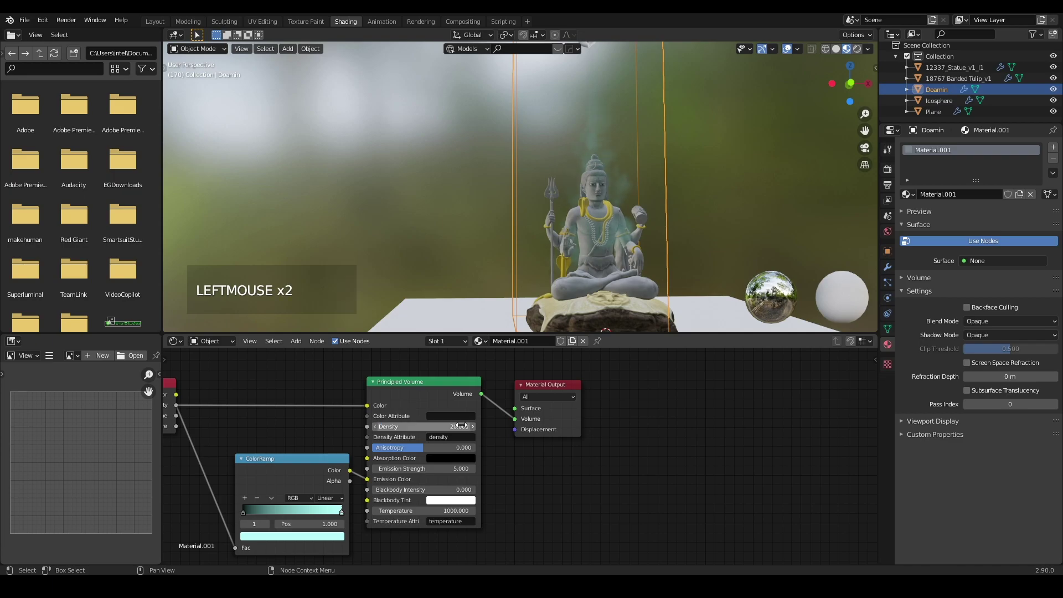
pyautogui.click(598, 247)
pyautogui.scroll(-3)
pyautogui.middleClick(585, 263)
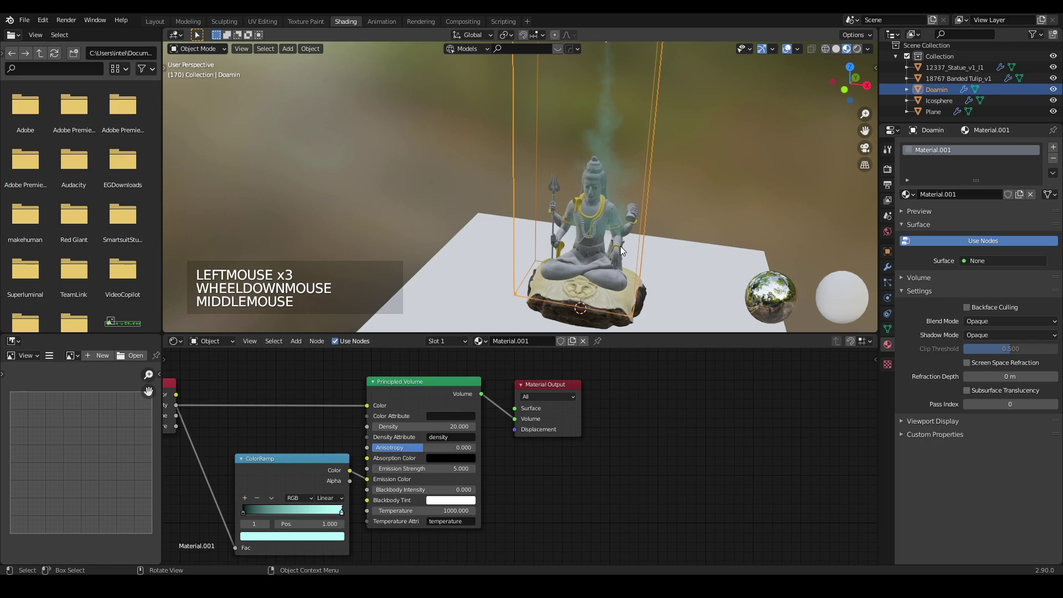
# - Give the floor Plane a new black material with Metallic 1.0 and Roughness 0.4
pyautogui.middleClick(630, 232)
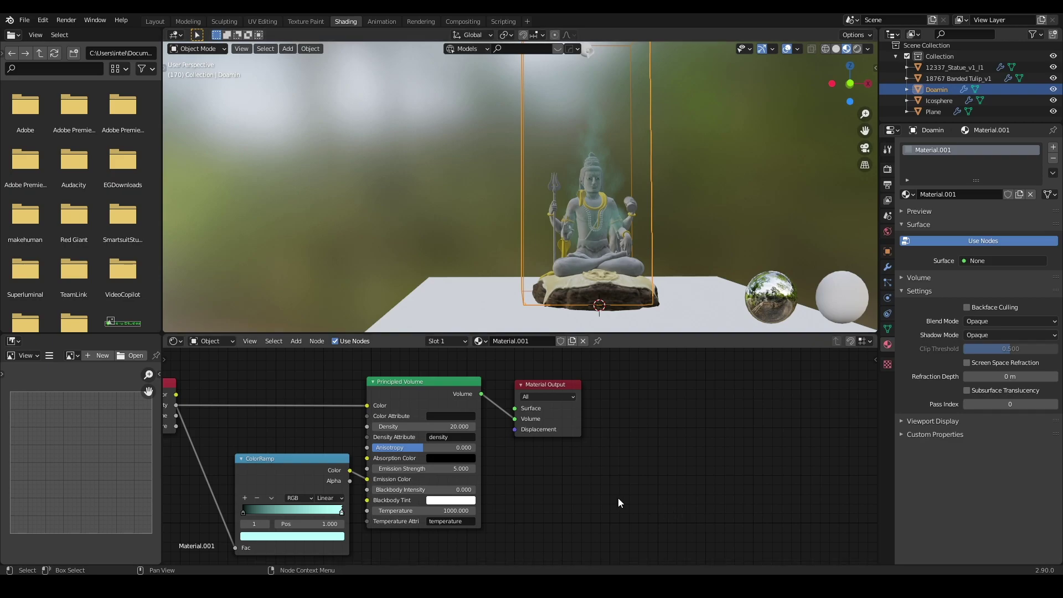
pyautogui.middleClick(534, 349)
pyautogui.click(534, 350)
pyautogui.scroll(3)
pyautogui.click(535, 345)
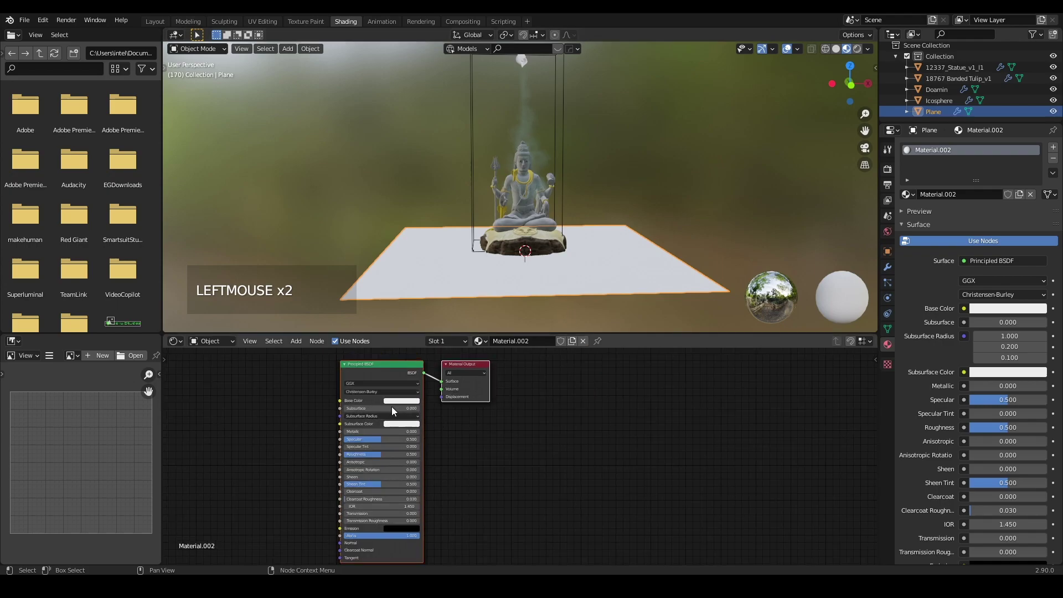
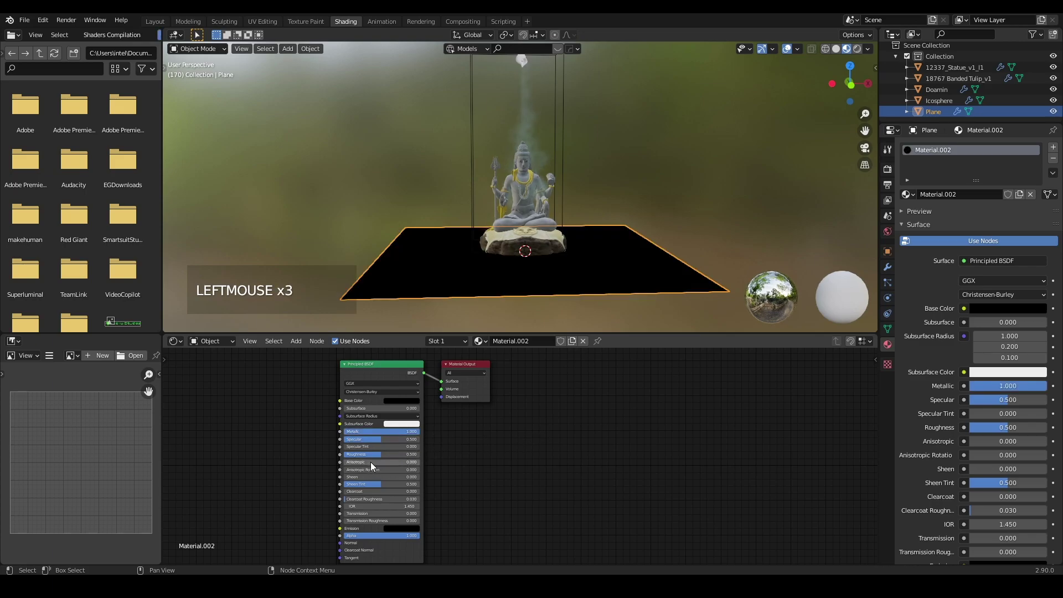
pyautogui.click(386, 455)
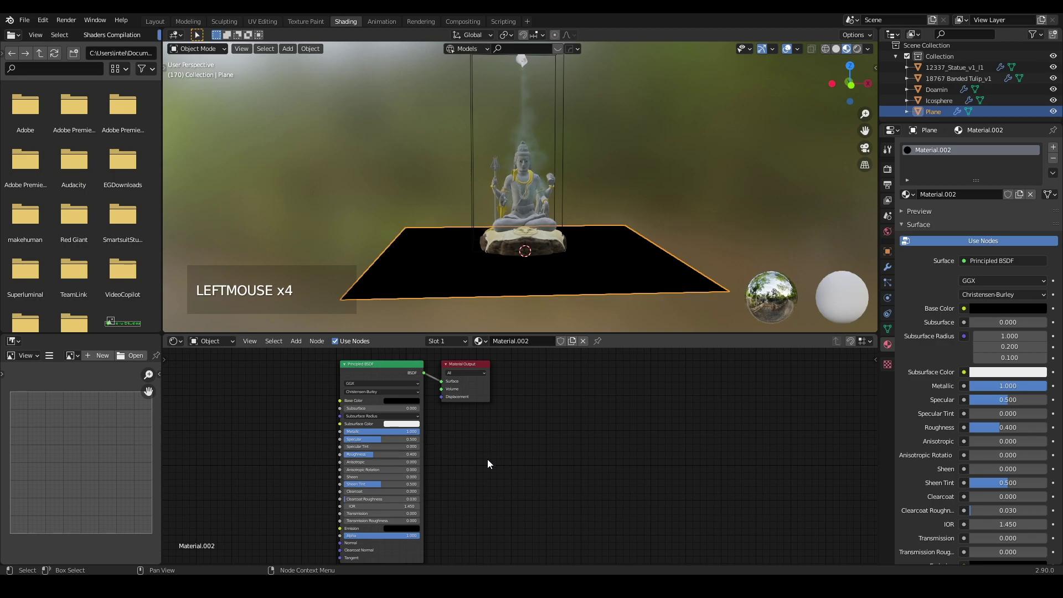
pyautogui.click(492, 461)
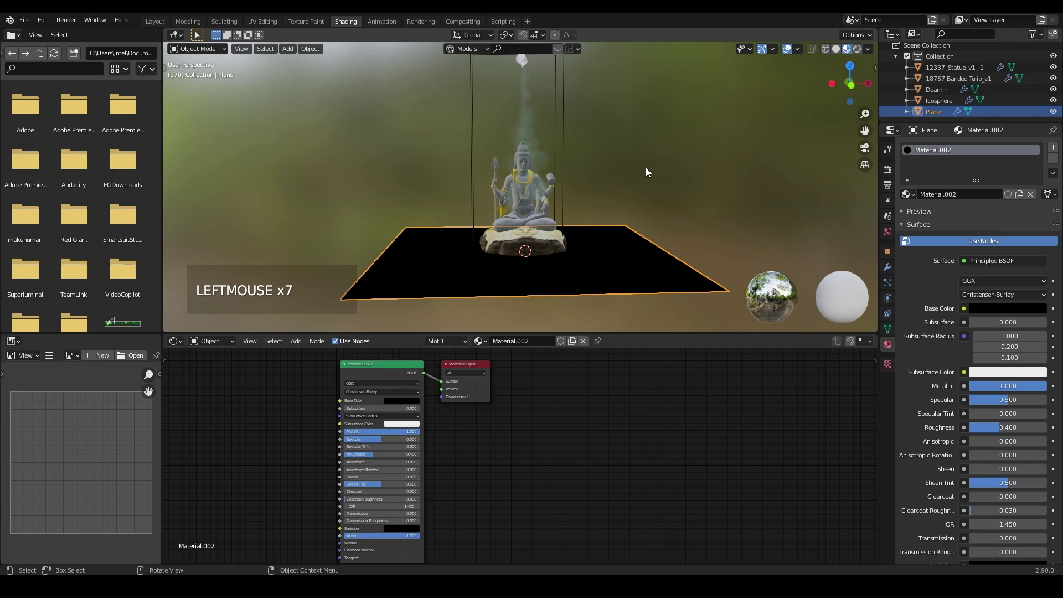
pyautogui.click(650, 169)
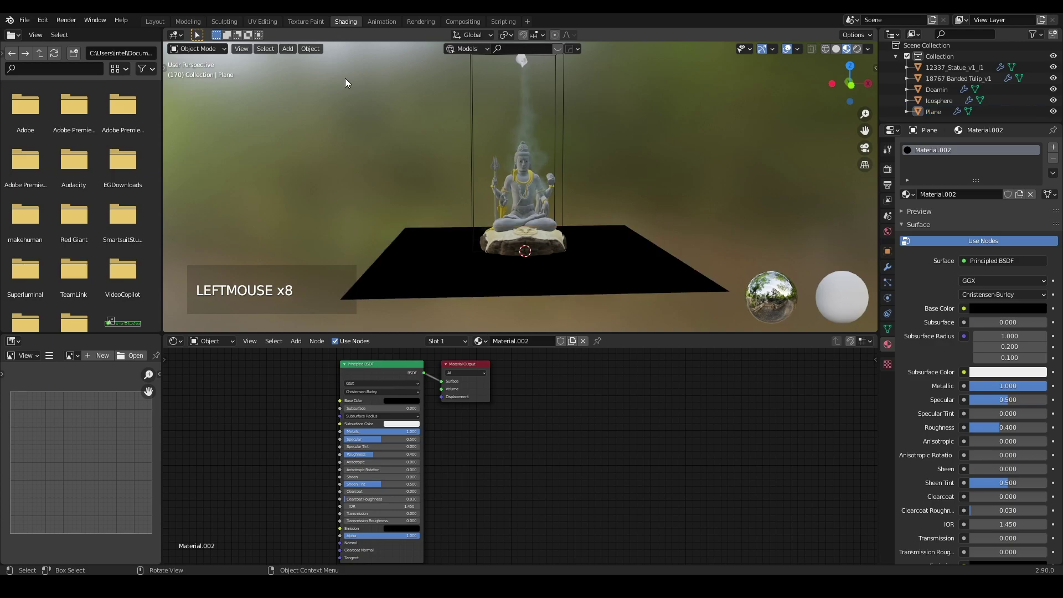
pyautogui.click(162, 24)
# - Add a mesh cylinder, raise it along Z, and scale it in Edit Mode to enclose the statue and floor
pyautogui.scroll(-3)
pyautogui.middleClick(542, 403)
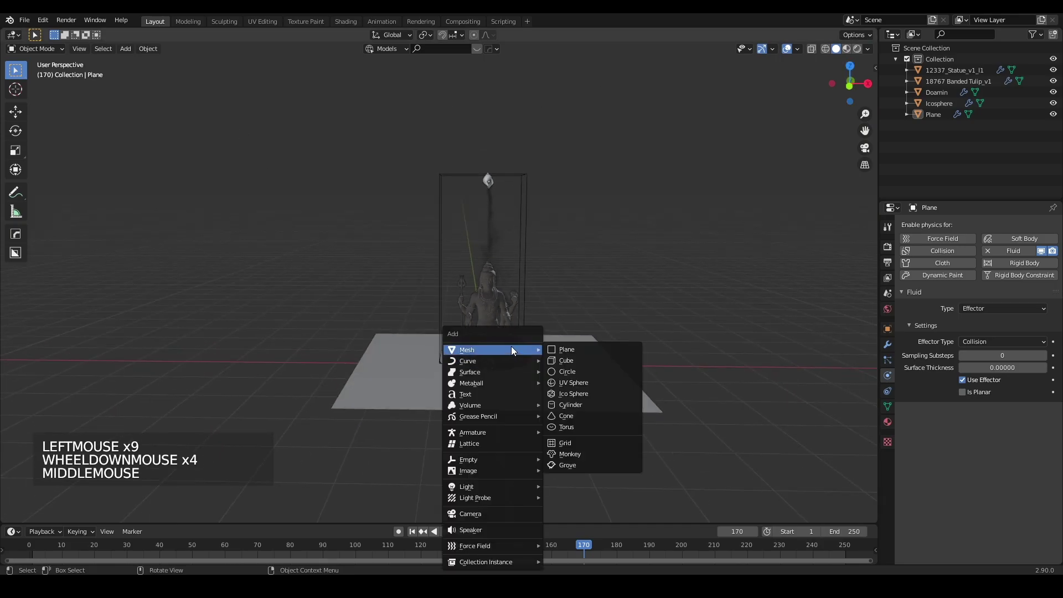
pyautogui.press('shift+a')
pyautogui.press('g')
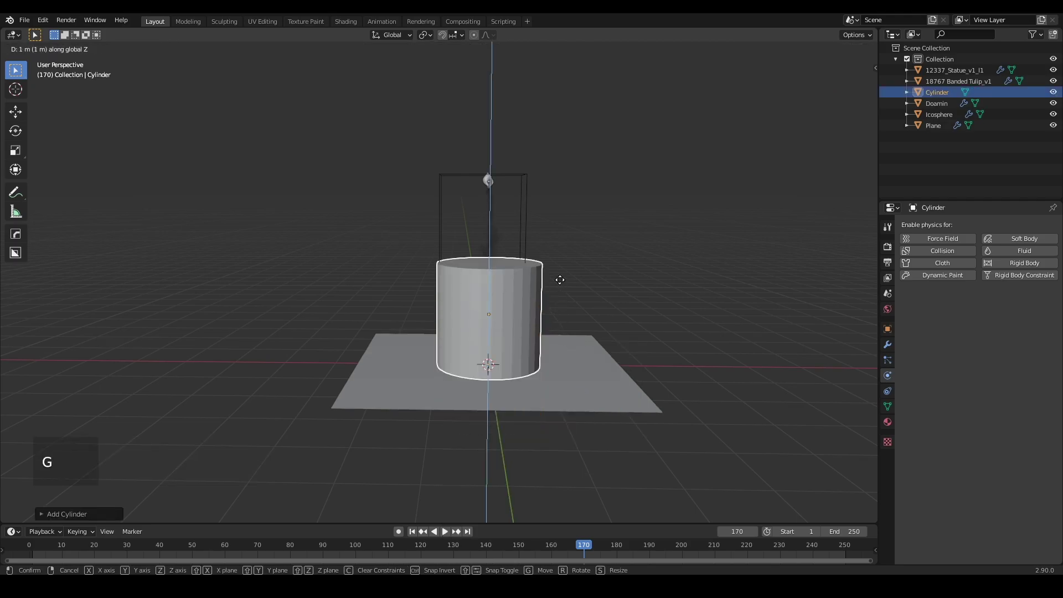
pyautogui.scroll(-3)
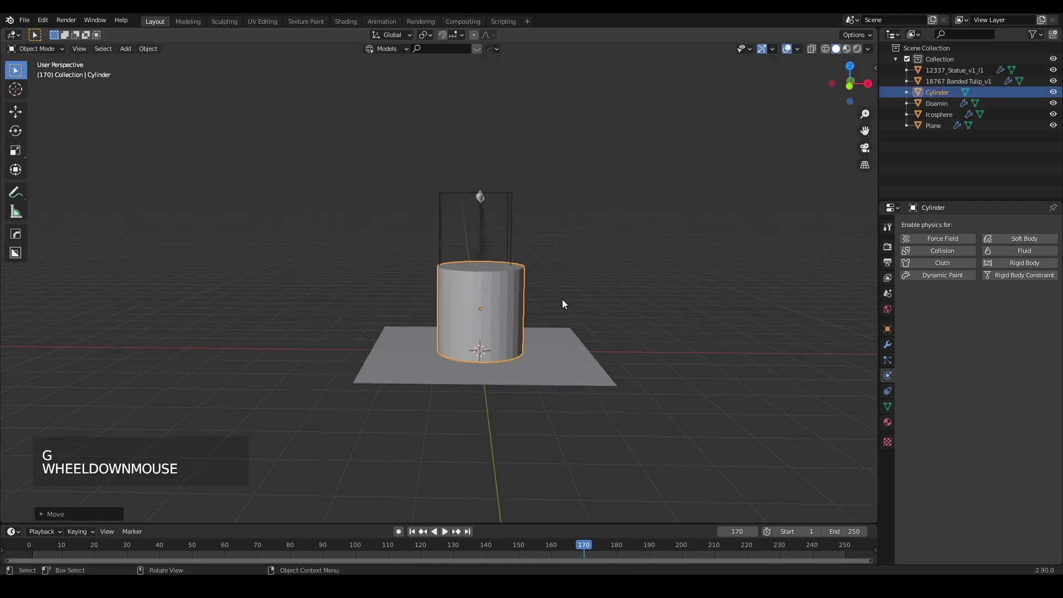
pyautogui.press('s')
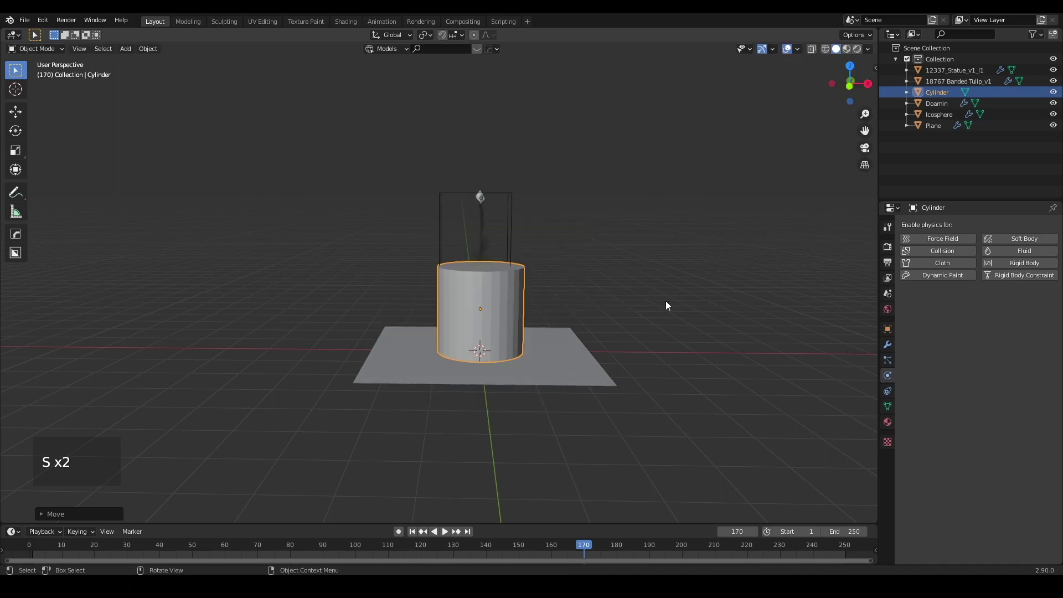
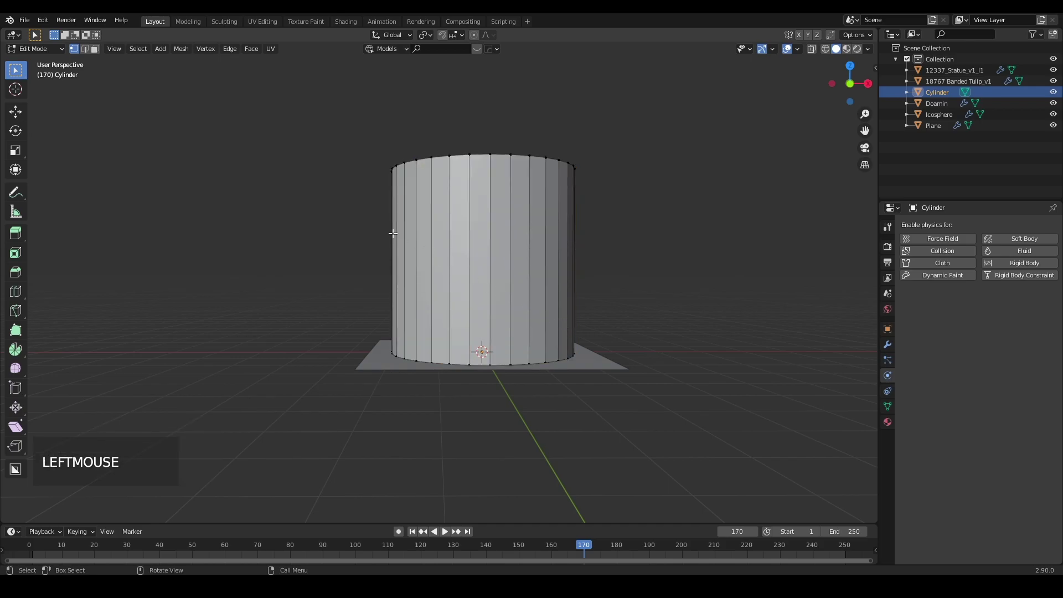
pyautogui.click(98, 56)
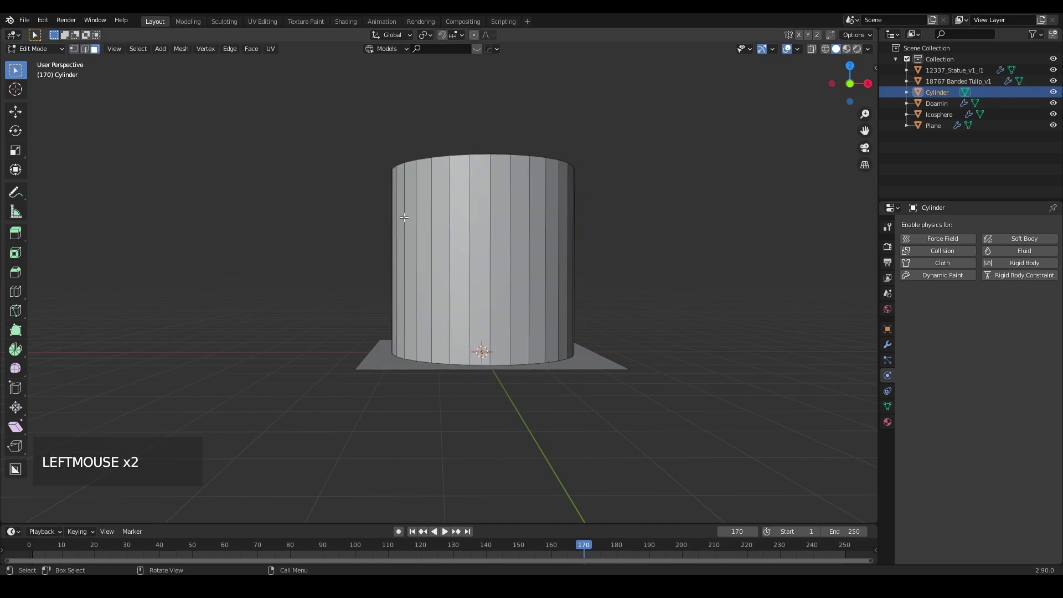
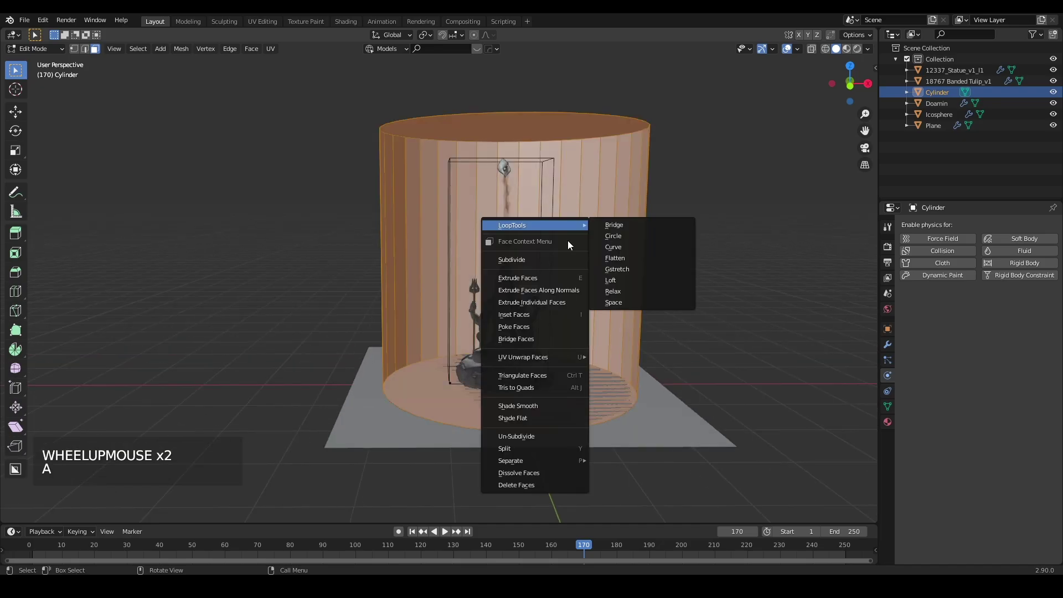
pyautogui.rightClick(532, 264)
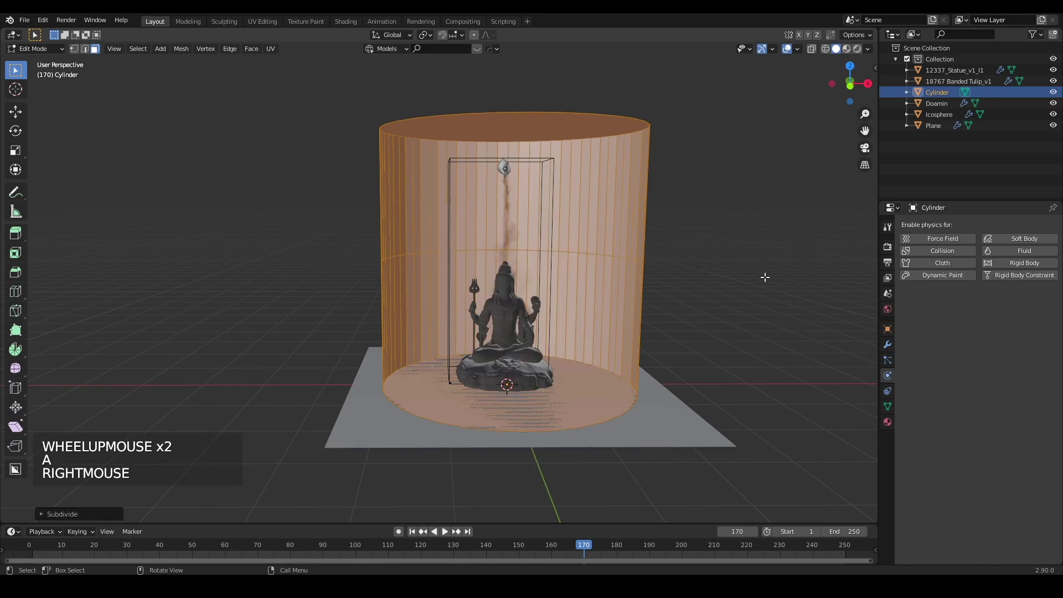
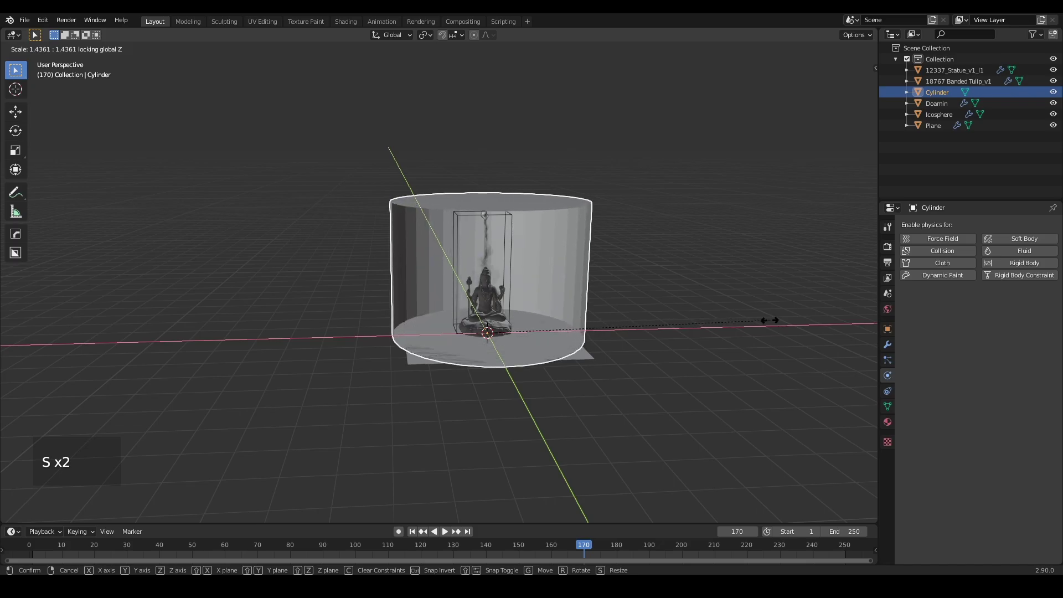
# - Scale the cylinder uniformly to about 1.26 times its size
pyautogui.middleClick(765, 349)
pyautogui.middleClick(689, 321)
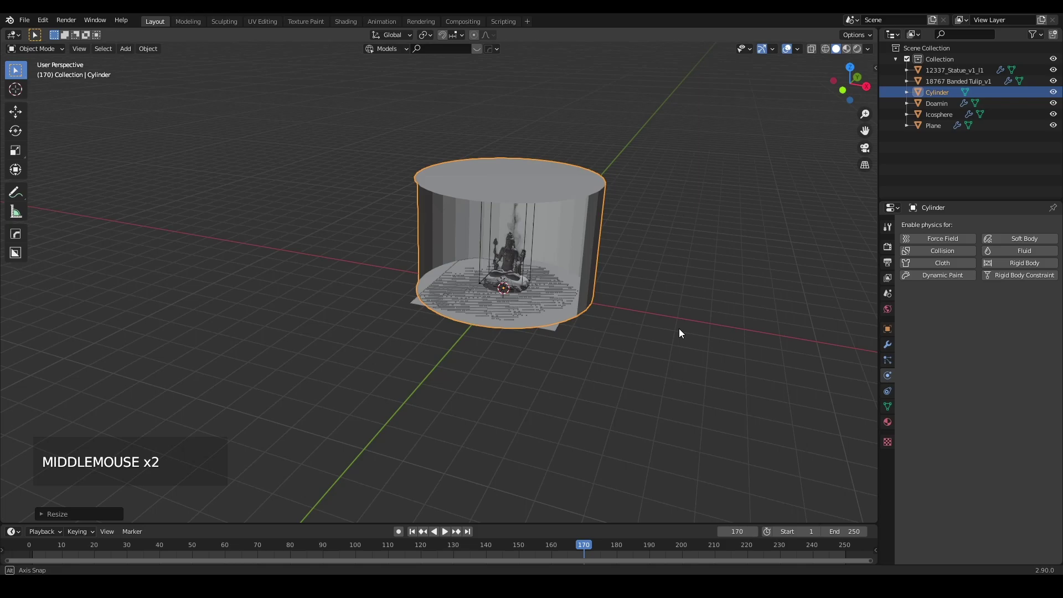
pyautogui.scroll(3)
pyautogui.middleClick(657, 337)
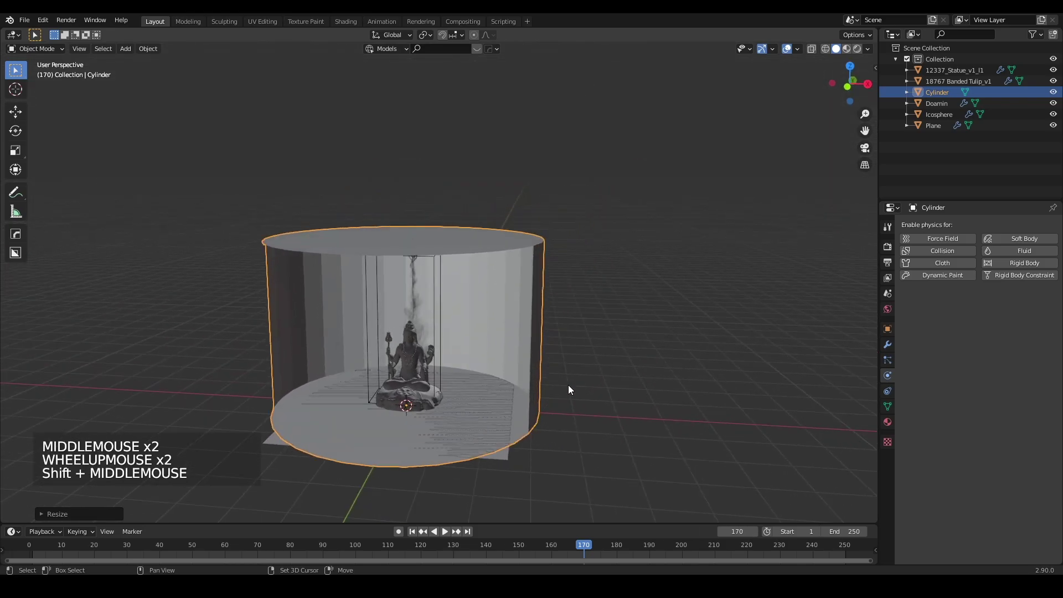
pyautogui.press('s')
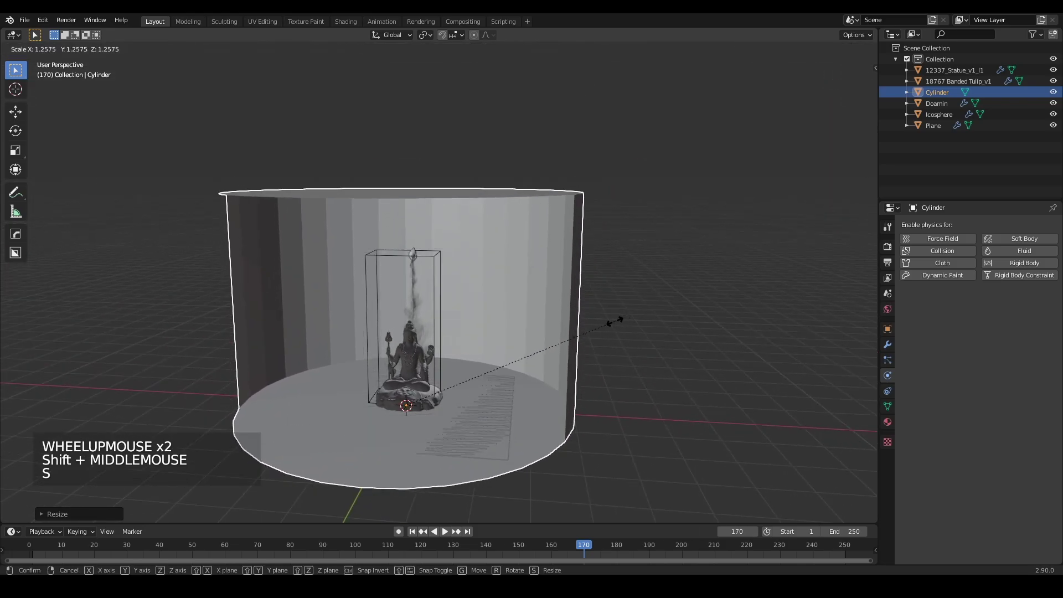
pyautogui.middleClick(557, 366)
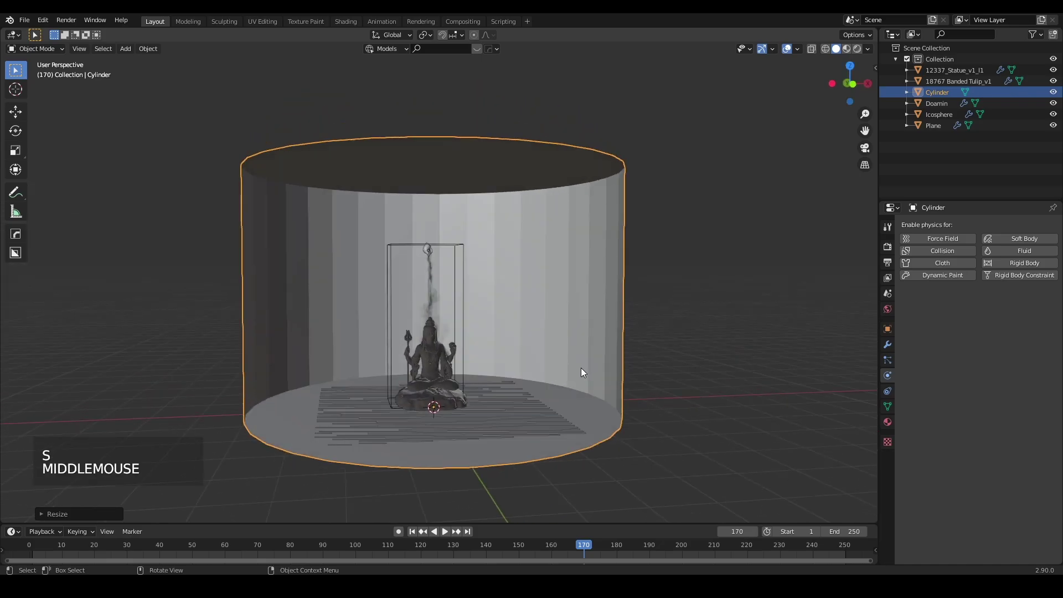
pyautogui.scroll(-3)
pyautogui.middleClick(522, 418)
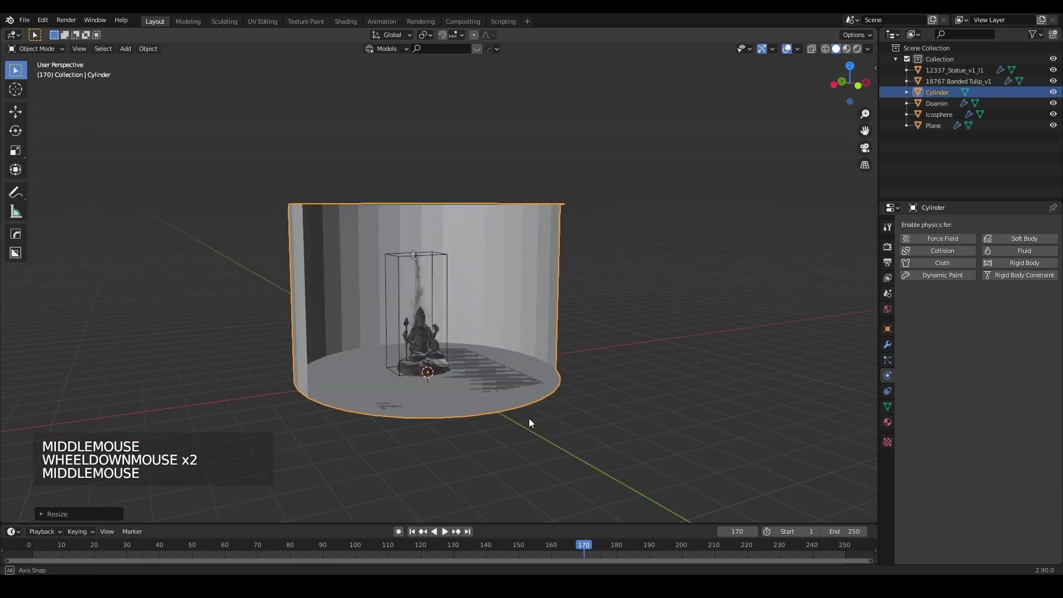
# - Check in Material properties that the cylinder carries the floor's black metallic material
pyautogui.click(530, 330)
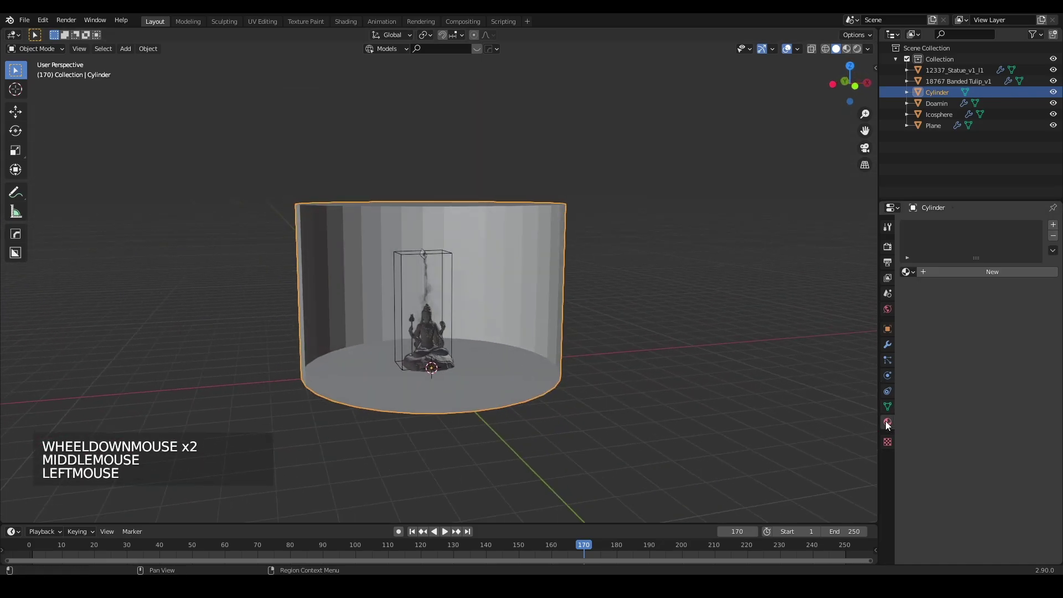
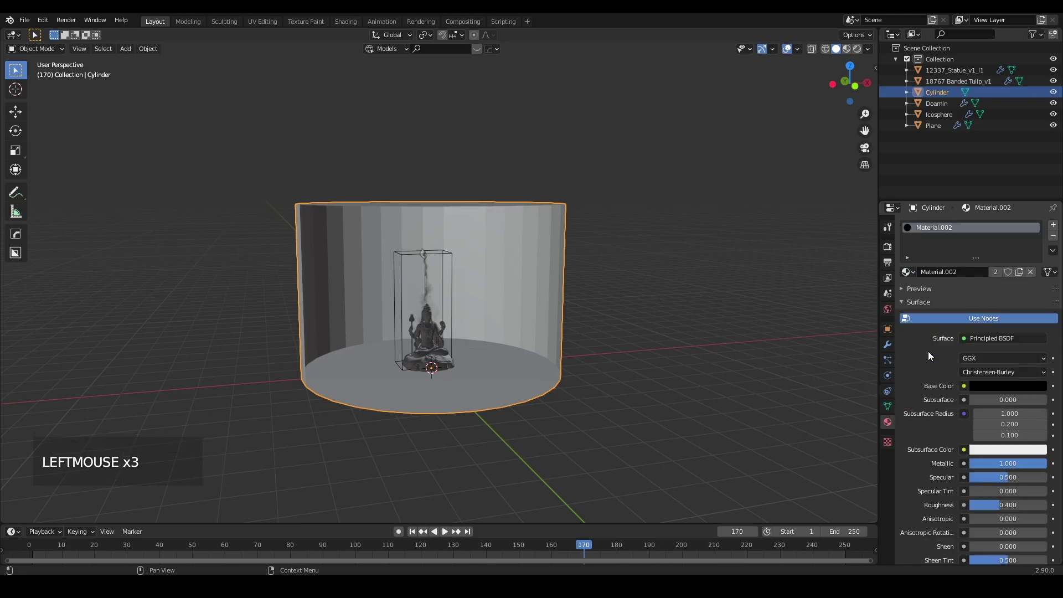
pyautogui.click(589, 376)
pyautogui.scroll(3)
pyautogui.middleClick(598, 376)
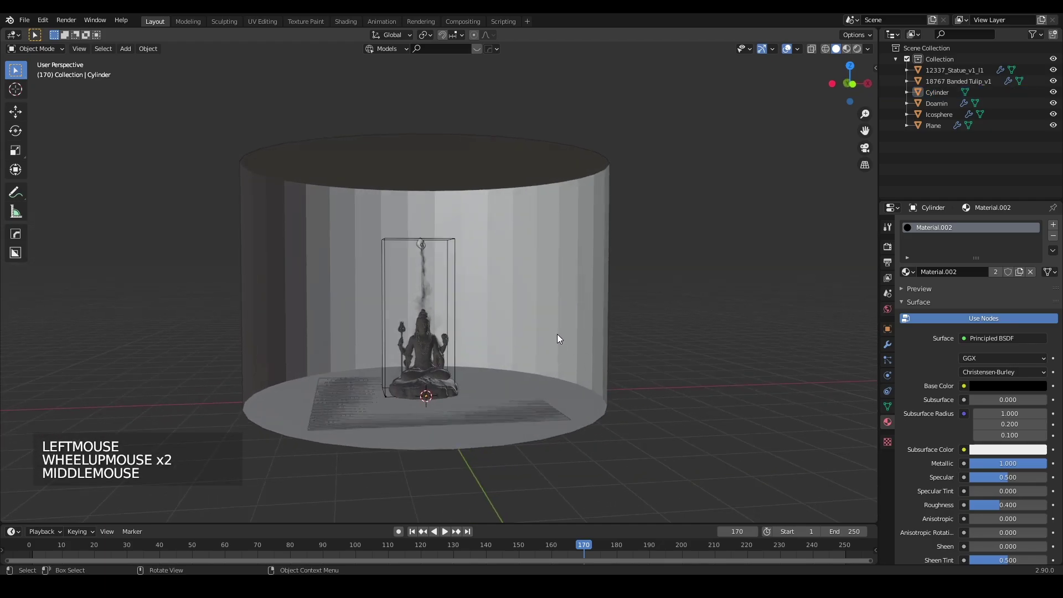
pyautogui.scroll(-3)
pyautogui.middleClick(572, 360)
# - Add a Subdivision Surface modifier to the cylinder at viewport level 5 and render level 2
pyautogui.click(536, 316)
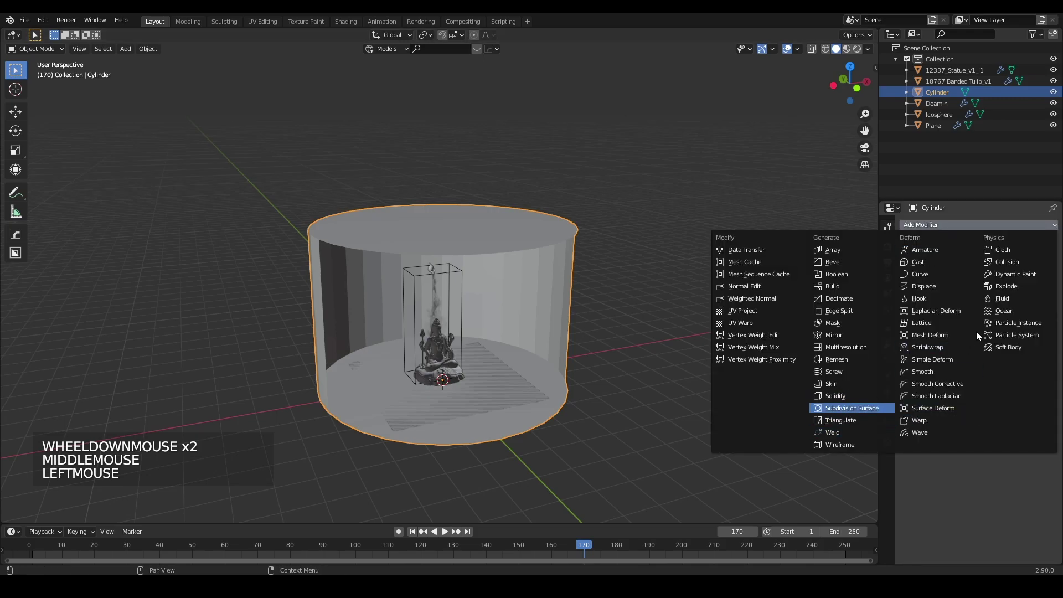
pyautogui.click(1003, 290)
pyautogui.middleClick(402, 393)
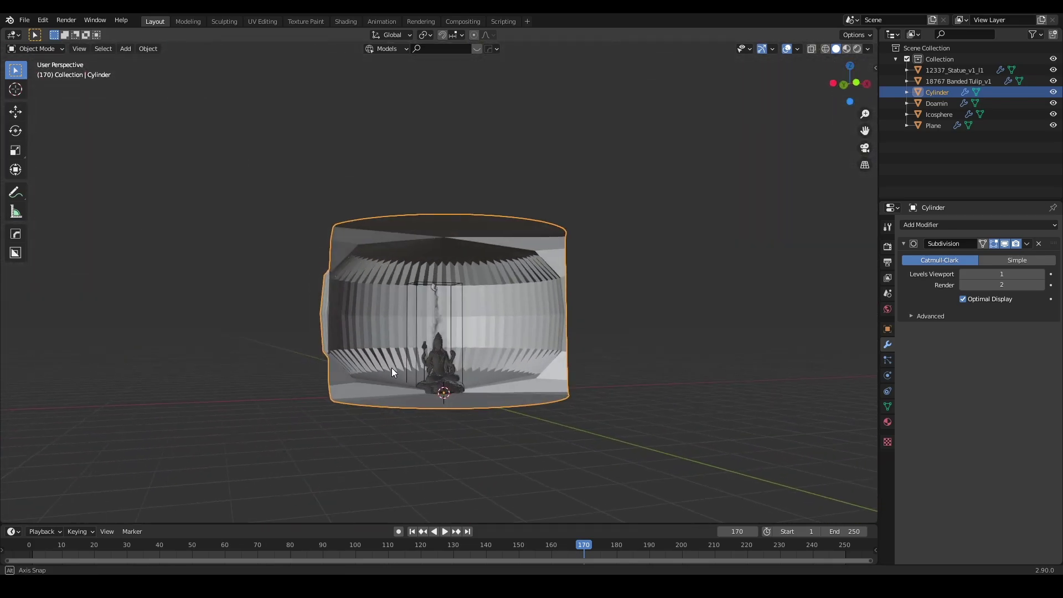
pyautogui.scroll(3)
pyautogui.middleClick(472, 364)
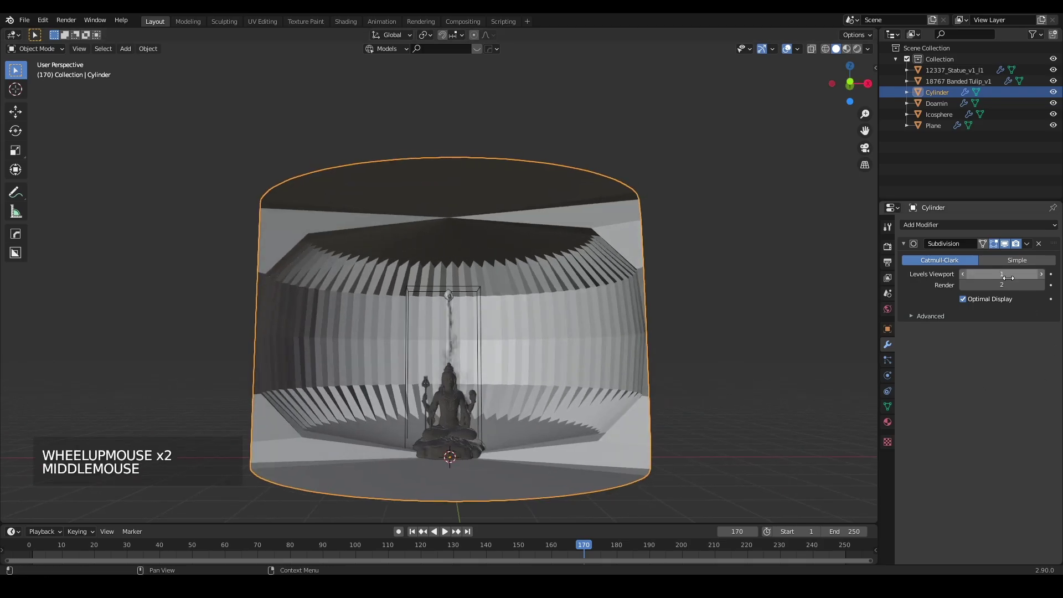
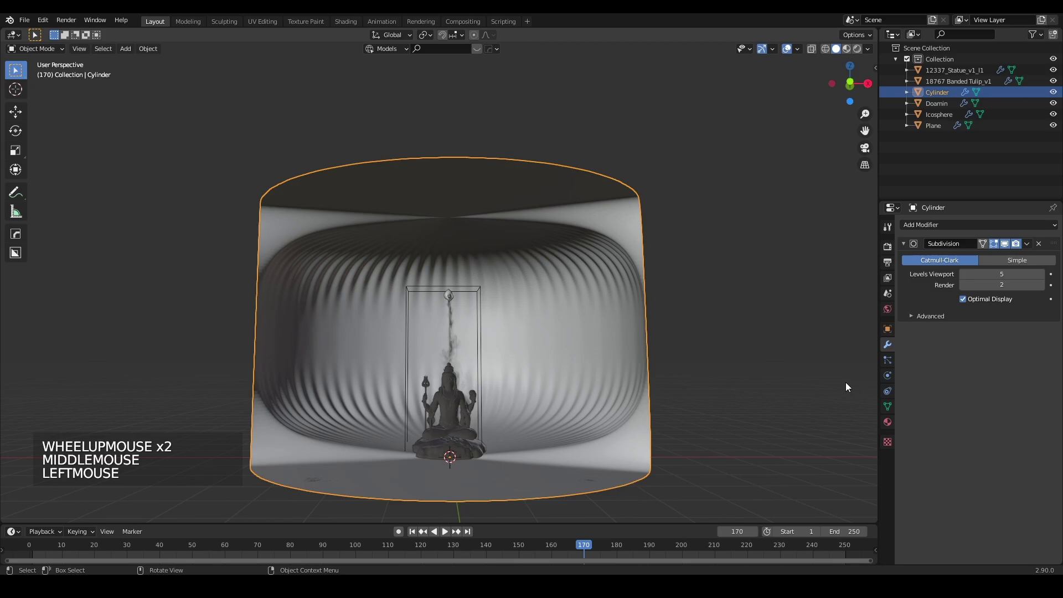
pyautogui.middleClick(570, 429)
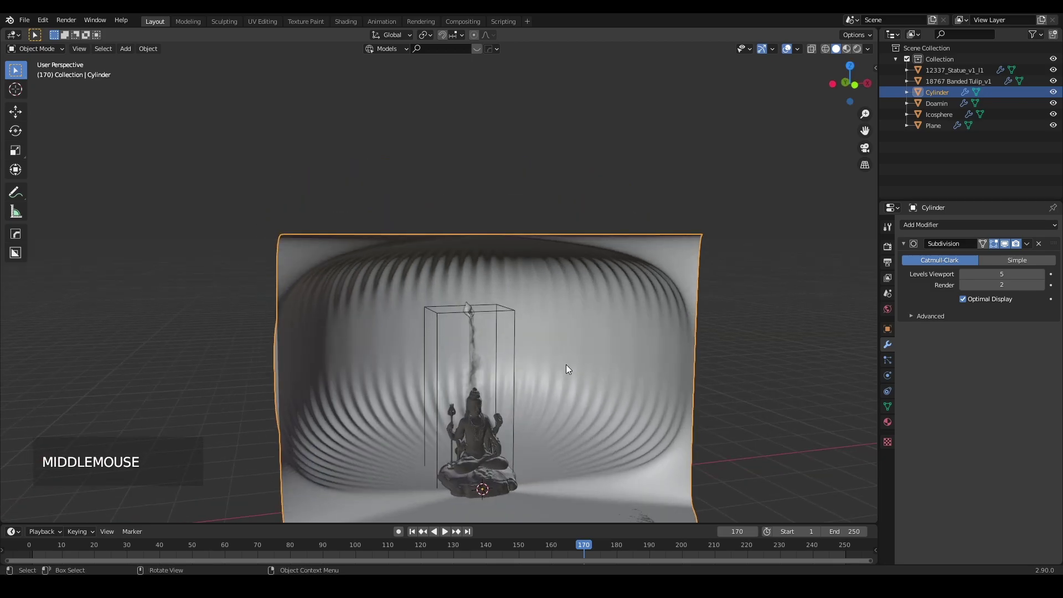
pyautogui.rightClick(539, 371)
pyautogui.scroll(-3)
pyautogui.middleClick(572, 438)
# - Reselect the cylinder and enter Edit Mode on its mesh
pyautogui.click(687, 395)
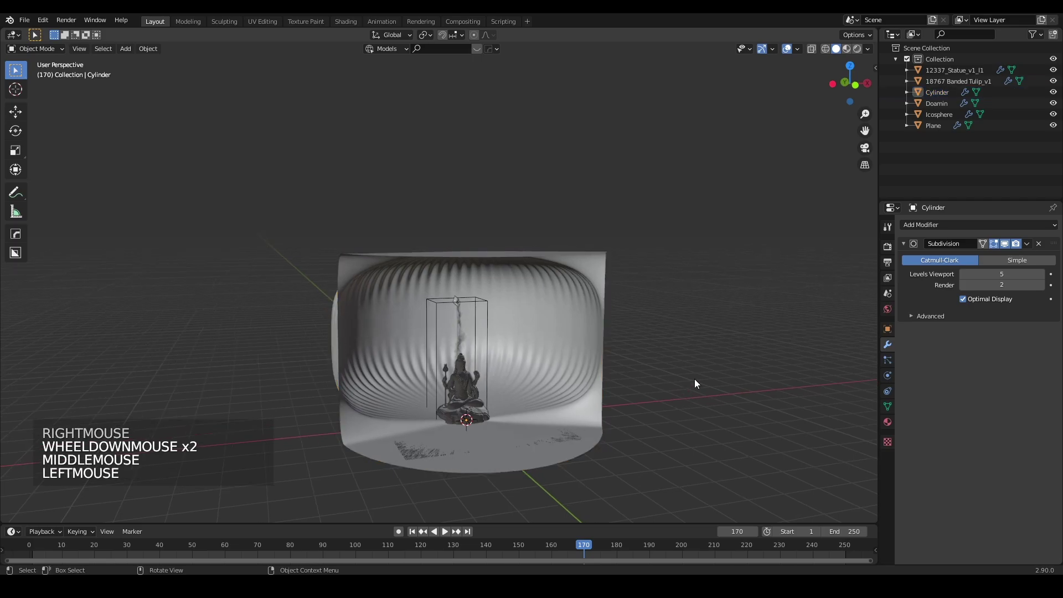
pyautogui.middleClick(619, 381)
pyautogui.press('Tab')
pyautogui.scroll(3)
pyautogui.scroll(-3)
pyautogui.click(1009, 249)
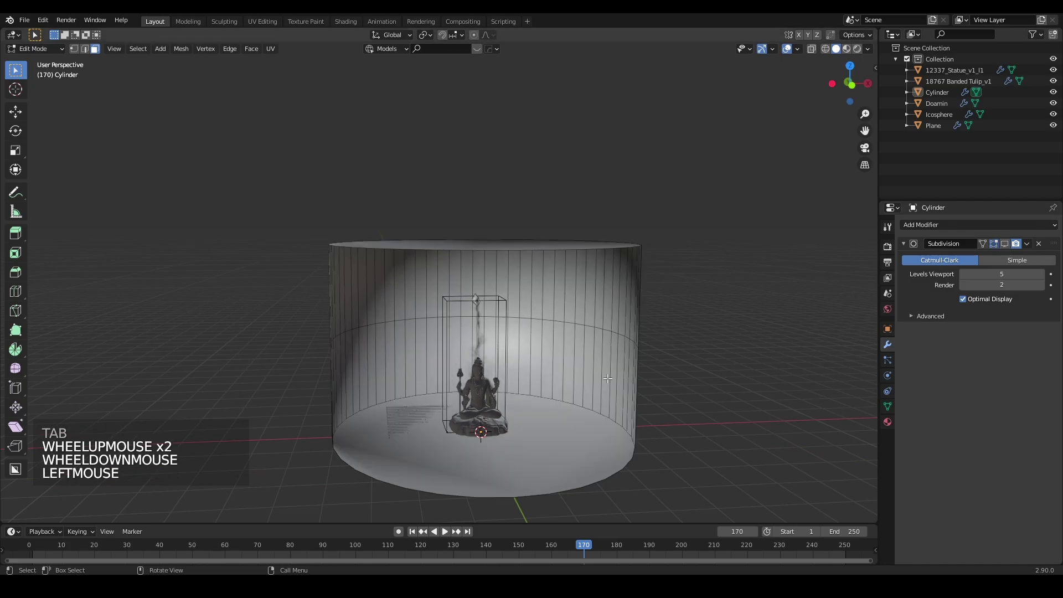
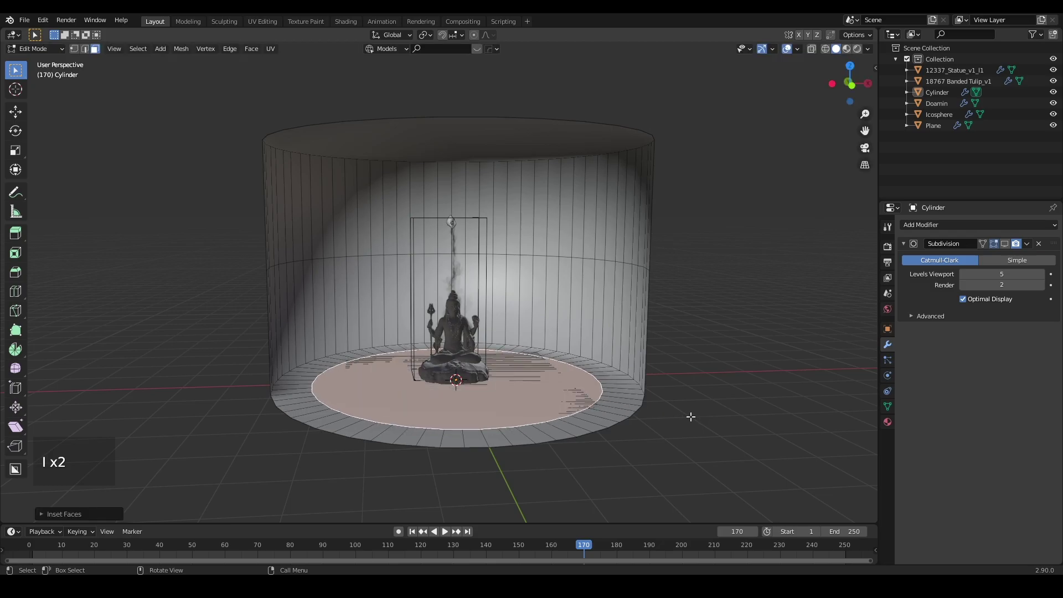
# - Inset the cylinder's end faces, show the modifier in Edit Mode, and add loop cuts near top and bottom
pyautogui.press('i')
pyautogui.press('i')
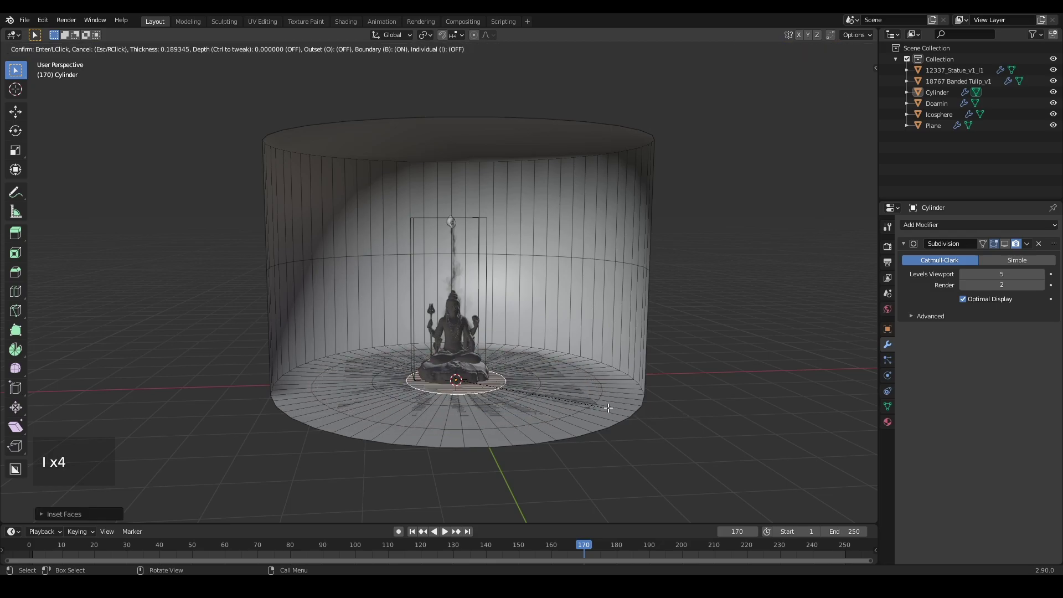
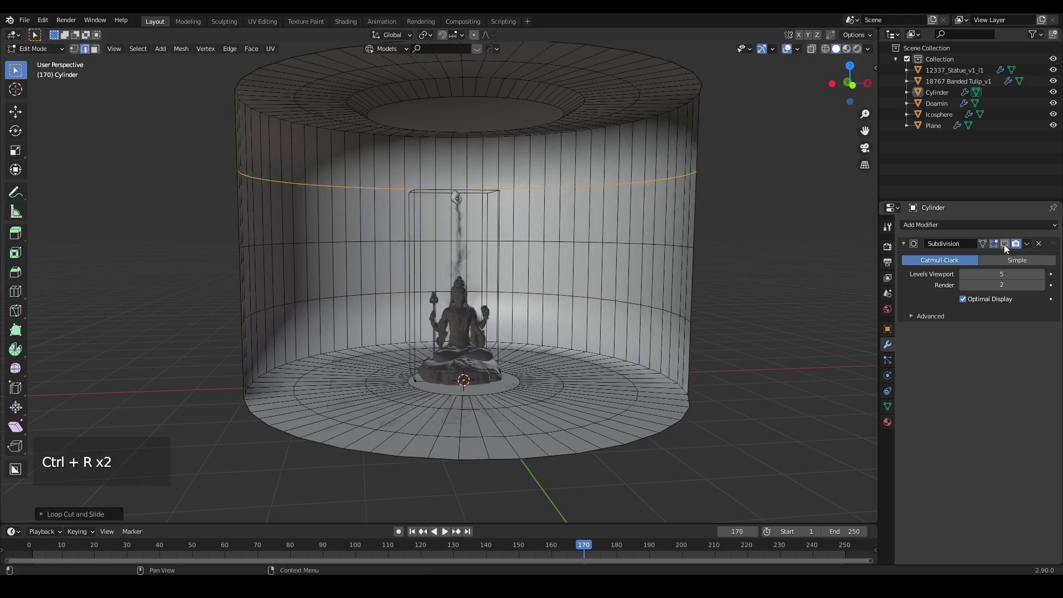
pyautogui.click(845, 306)
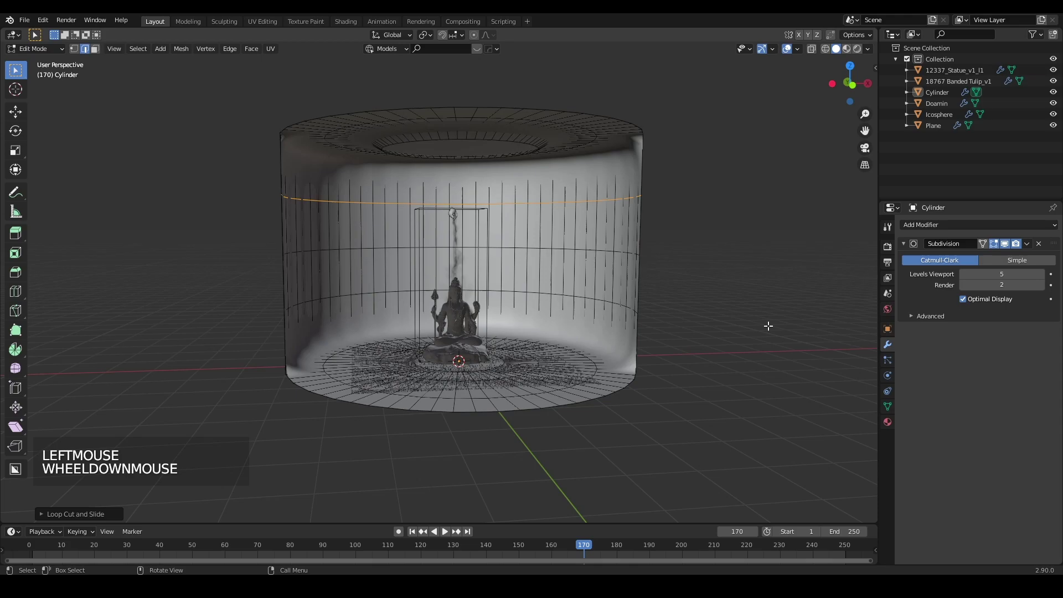
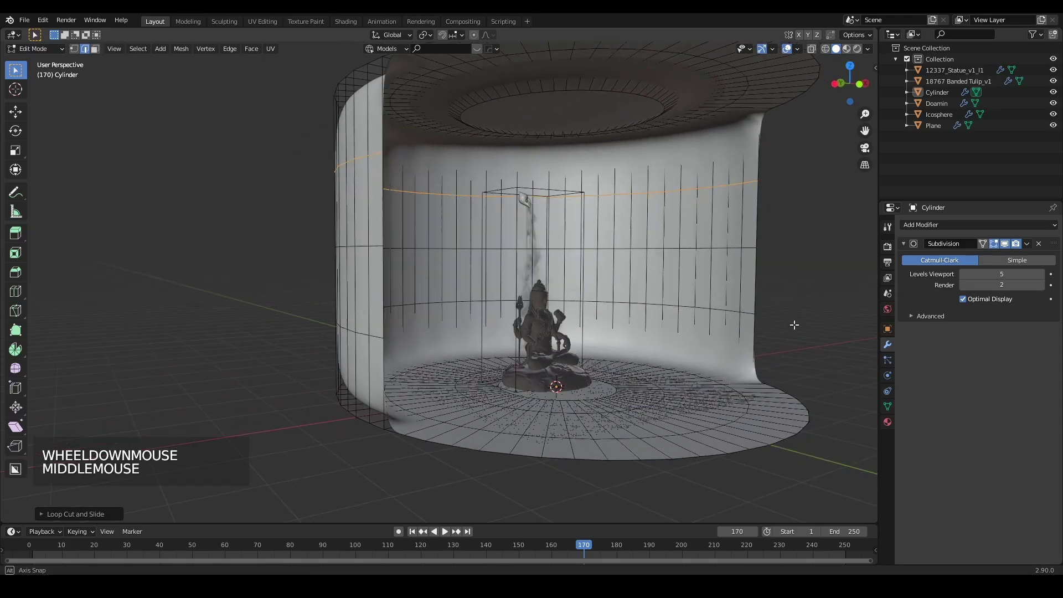
pyautogui.press('ctrl+r')
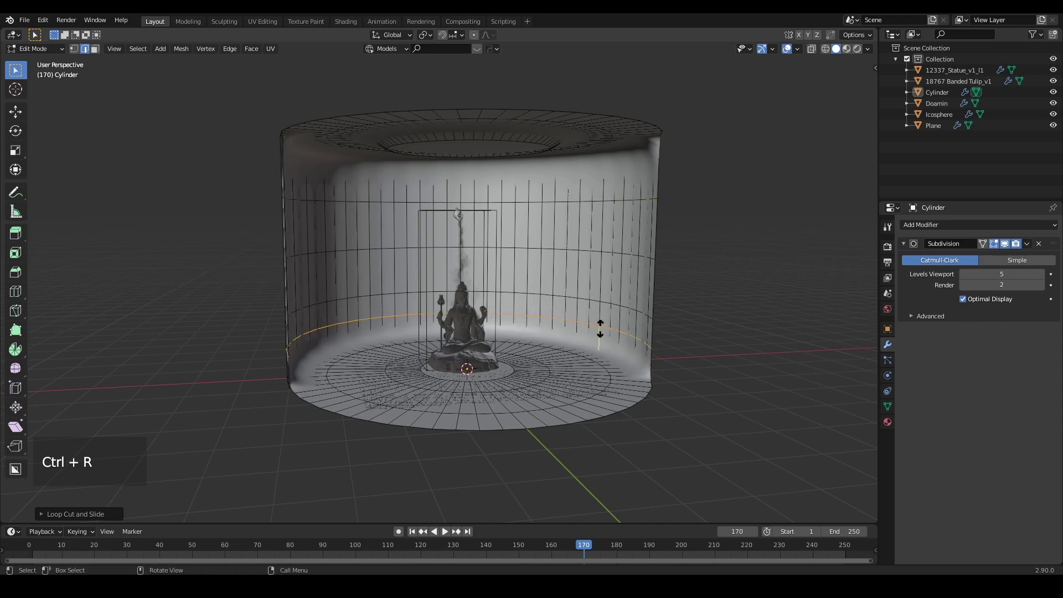
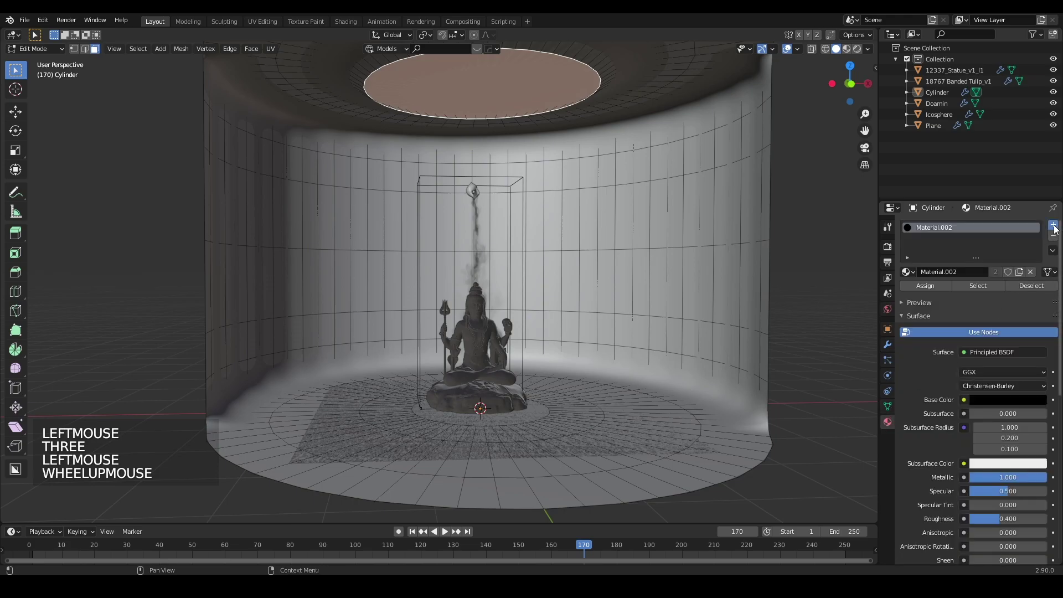
# - Add a second material slot, Material.003, as a white Emission shader with Strength 3
pyautogui.click(1057, 228)
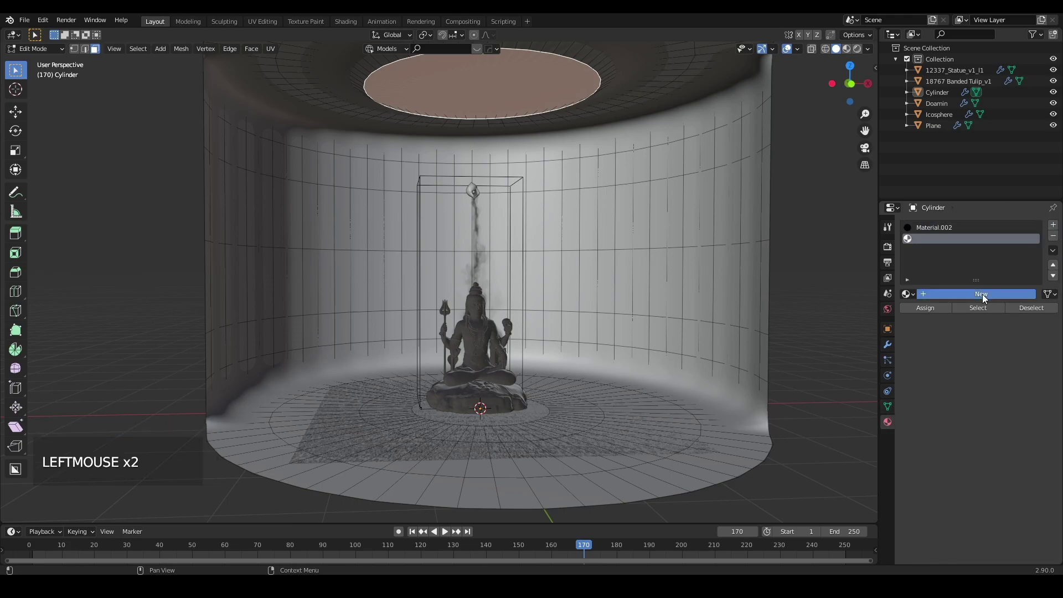
pyautogui.click(987, 300)
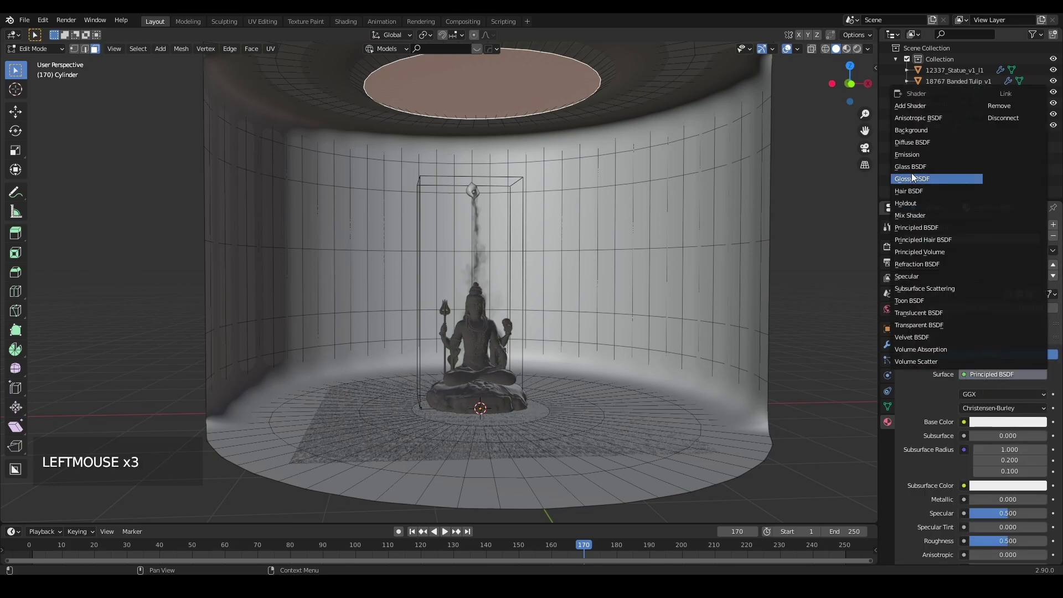
pyautogui.click(912, 161)
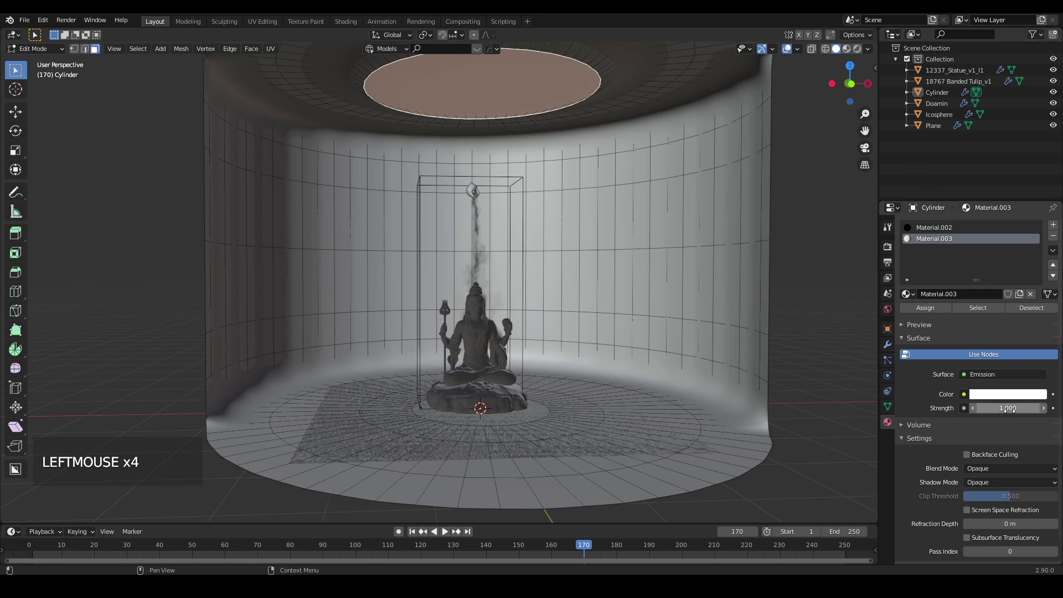
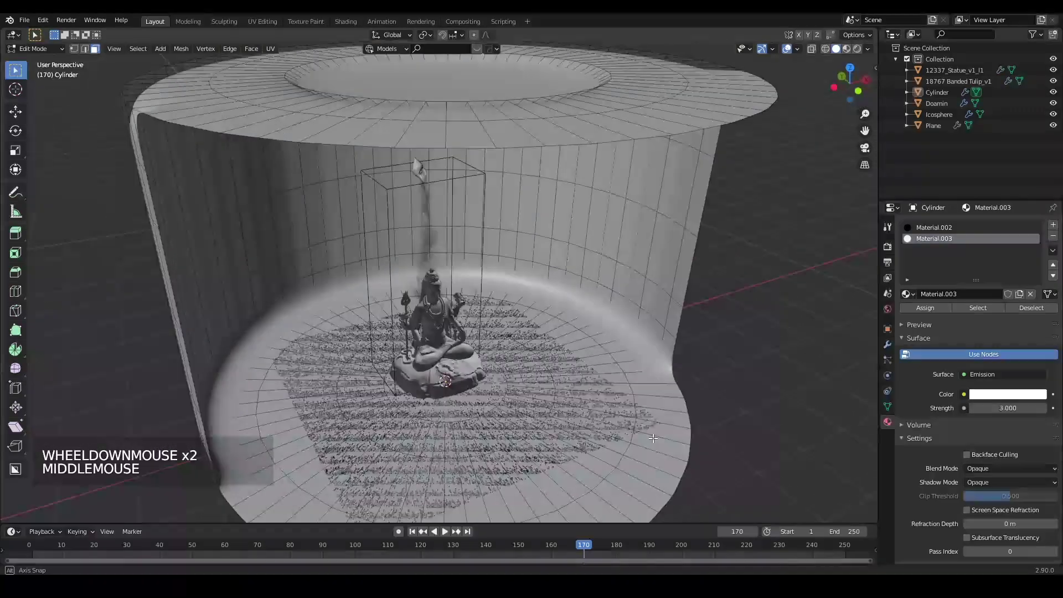
pyautogui.scroll(3)
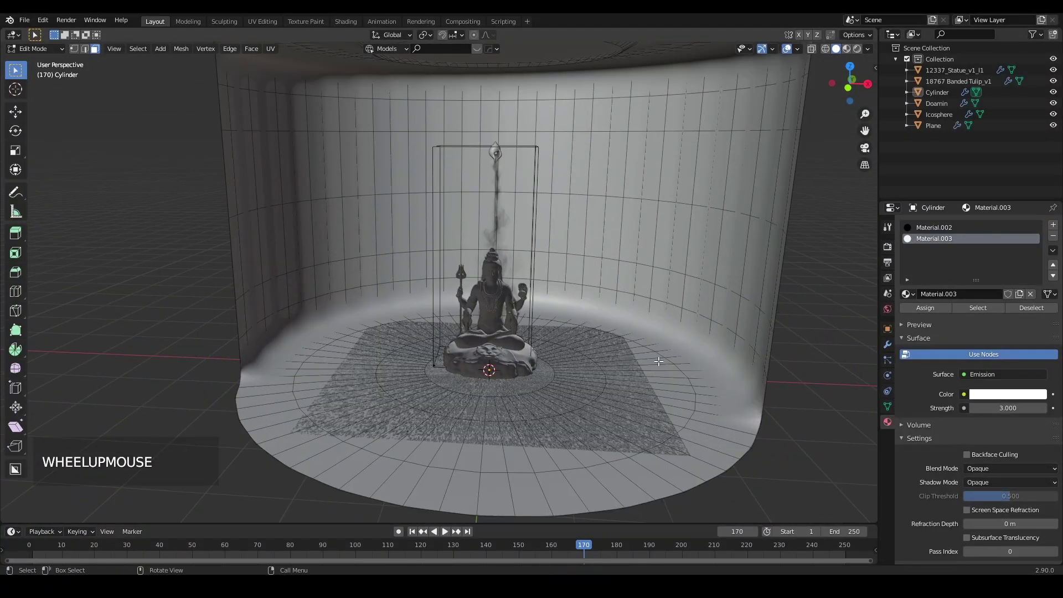
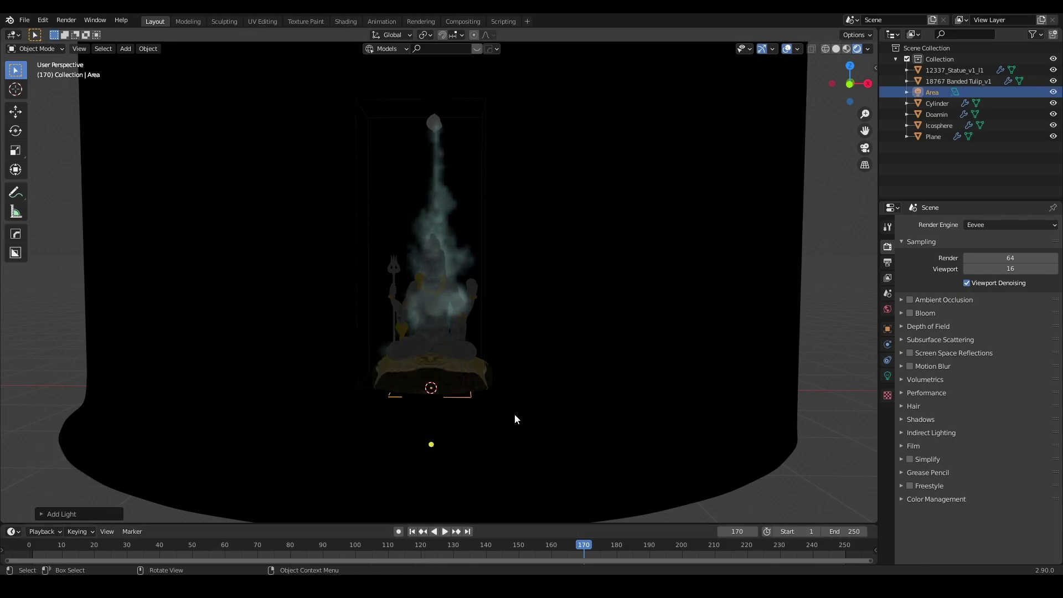
# - Raise the Area light upward and switch the viewport to solid shading
pyautogui.scroll(-3)
pyautogui.press('g')
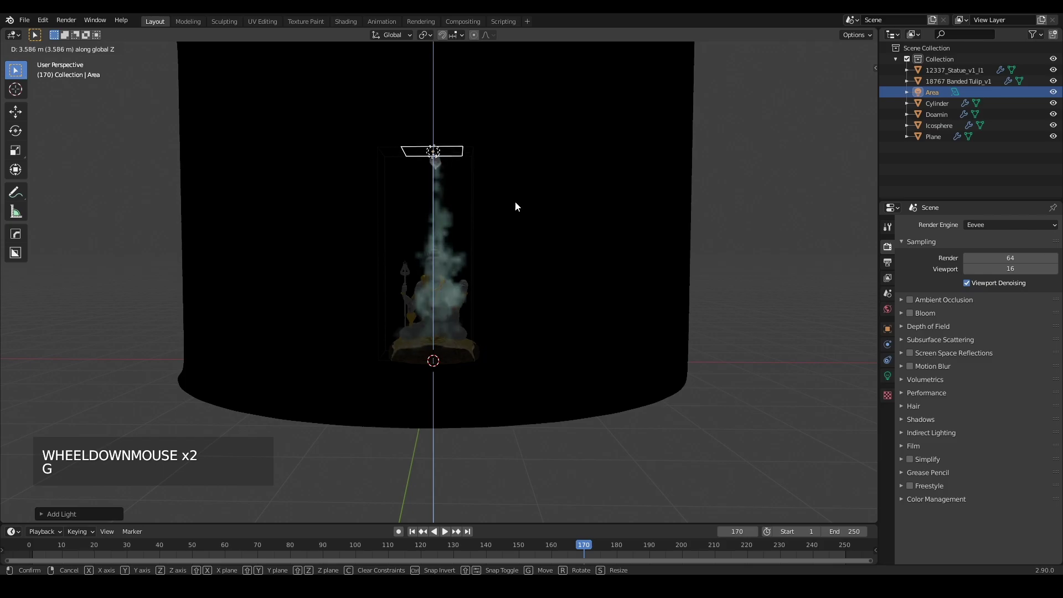
pyautogui.scroll(-3)
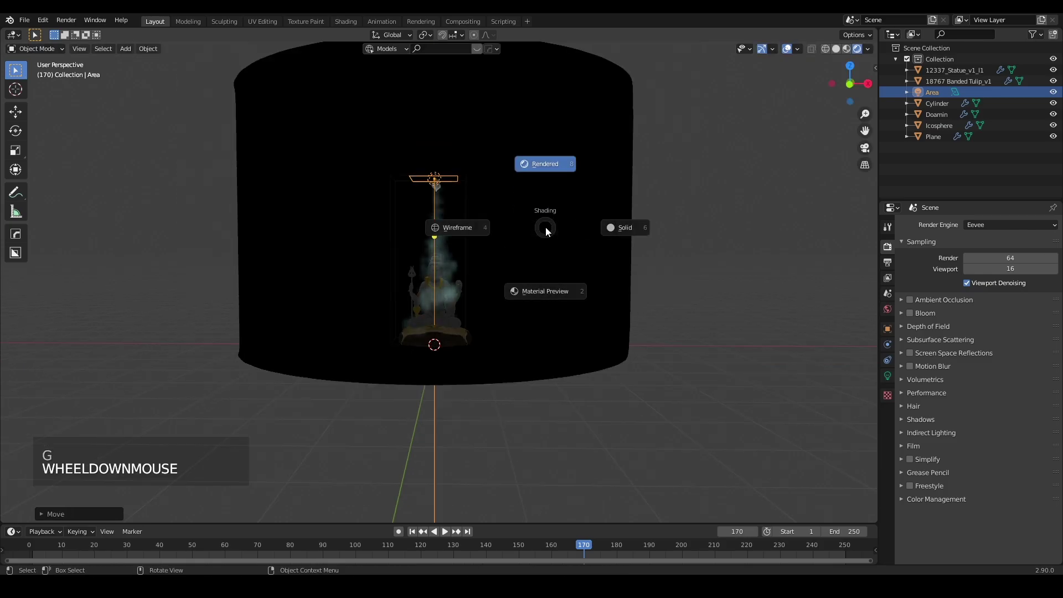
pyautogui.press('z')
pyautogui.scroll(3)
pyautogui.middleClick(490, 318)
pyautogui.scroll(-3)
pyautogui.scroll(-3)
pyautogui.middleClick(480, 309)
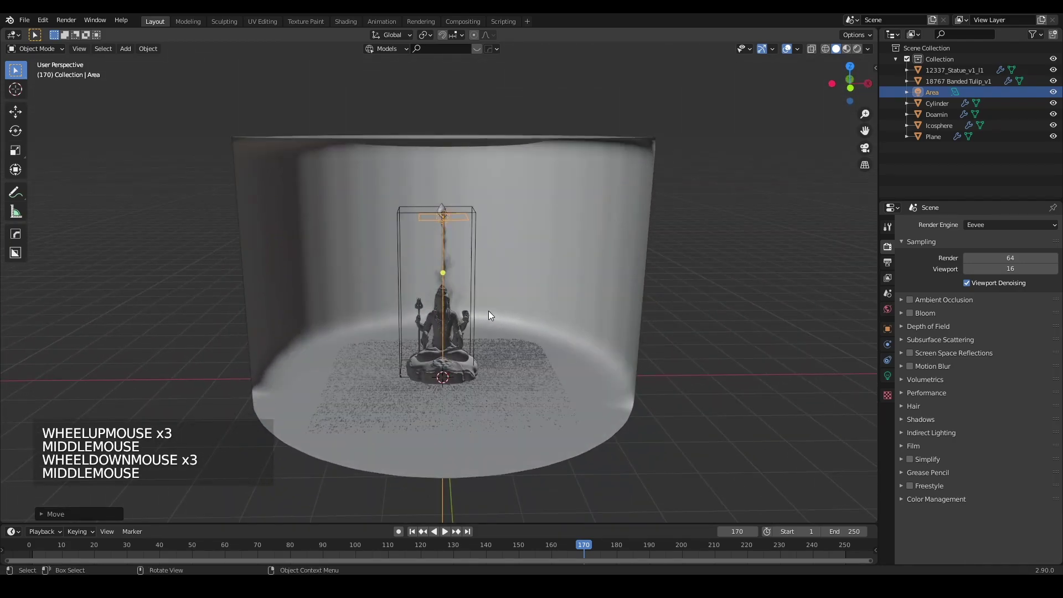
# - Shift the Area light along Y and X inside the backdrop and rotate it toward the statue
pyautogui.press('g')
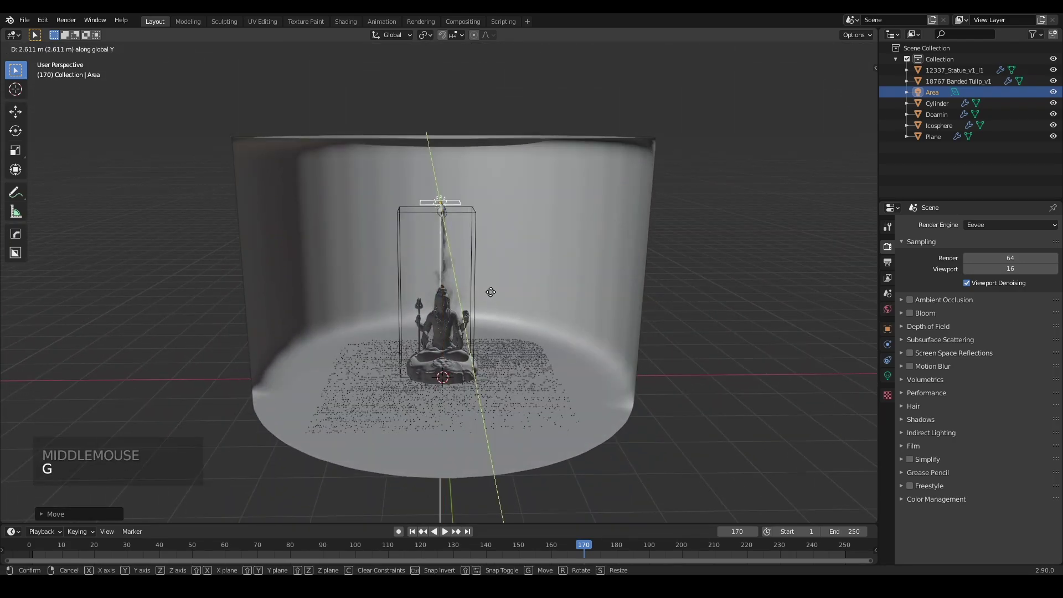
pyautogui.press('g')
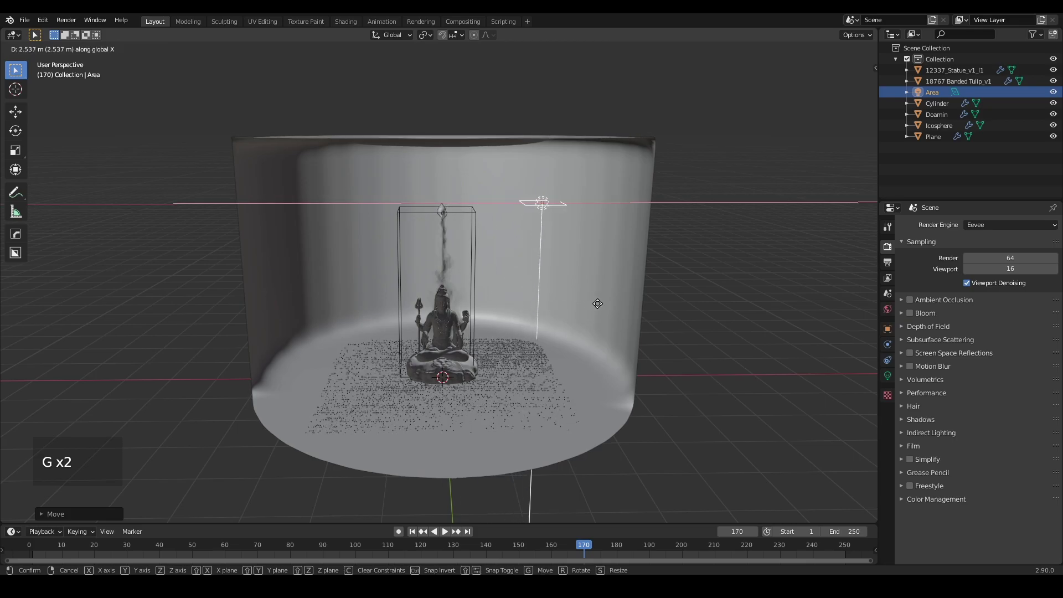
pyautogui.middleClick(606, 312)
pyautogui.press('r')
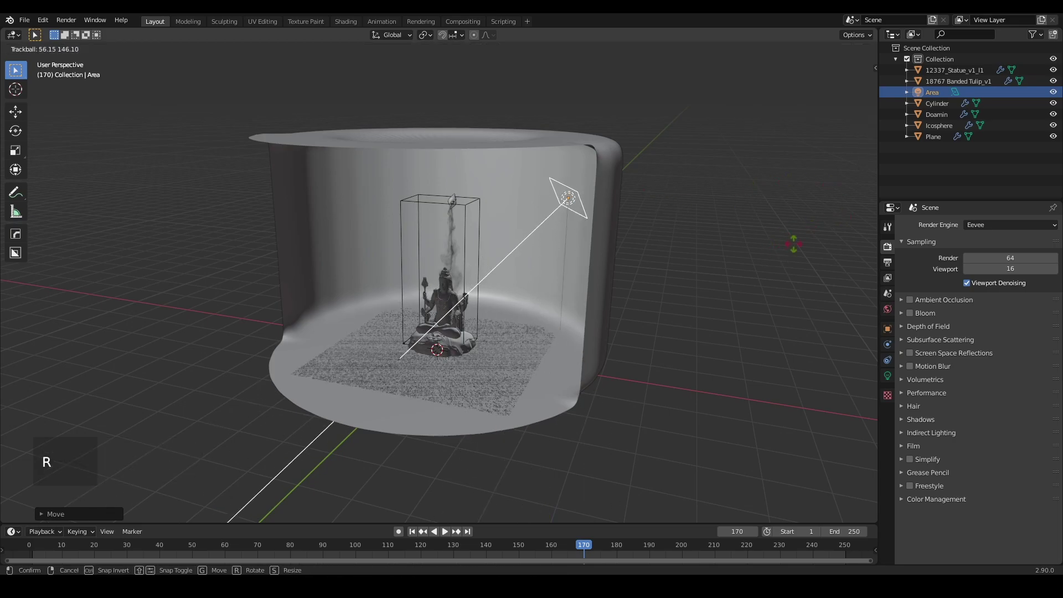
pyautogui.middleClick(652, 288)
# - Duplicate the light as Area.001, move it about -5 m along X, rotate it, and reselect Area
pyautogui.press('shift+d')
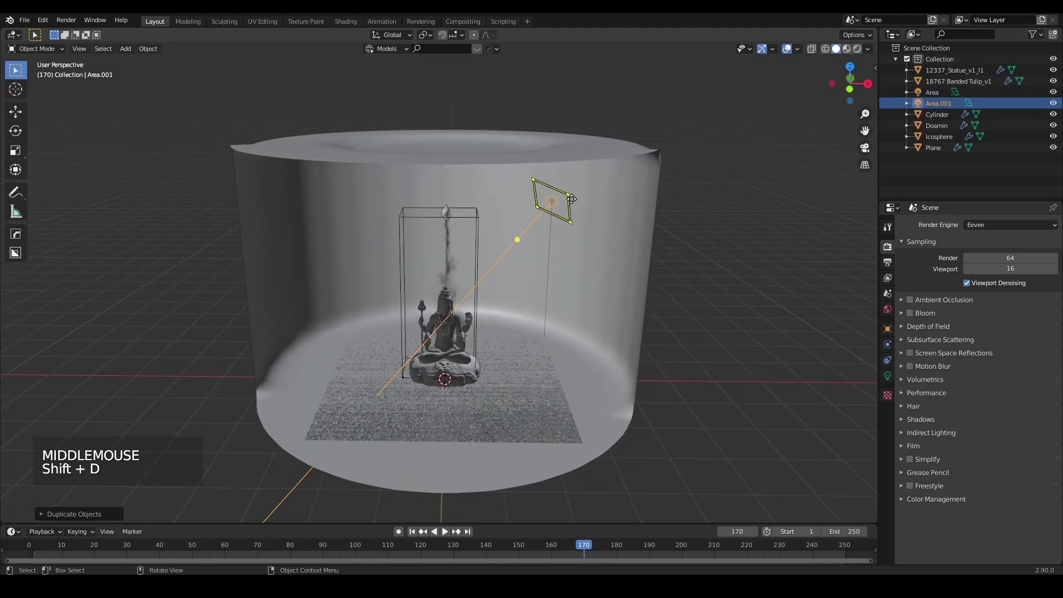
pyautogui.press('g')
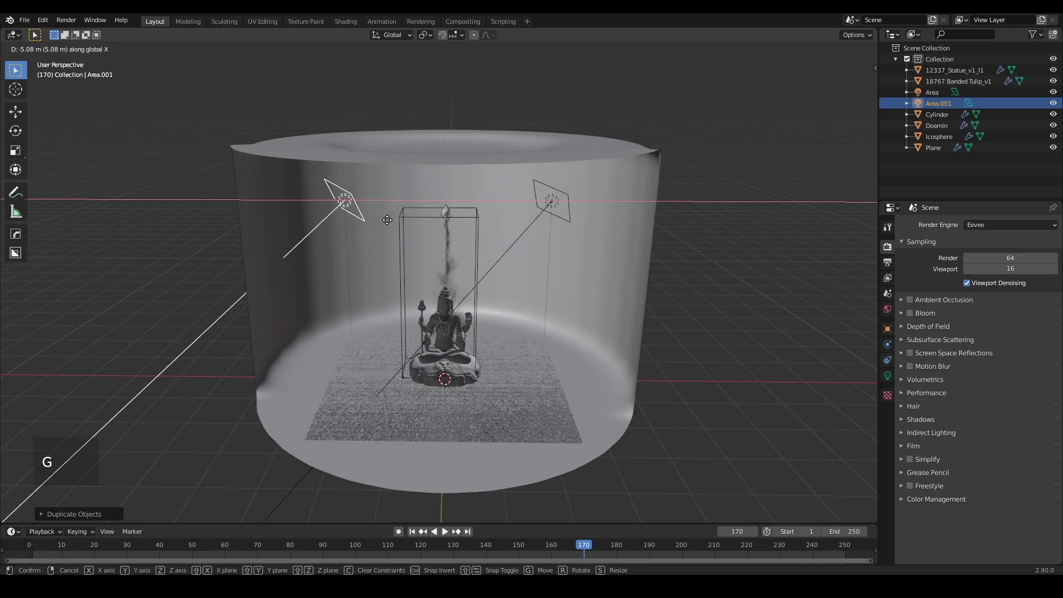
pyautogui.press('r')
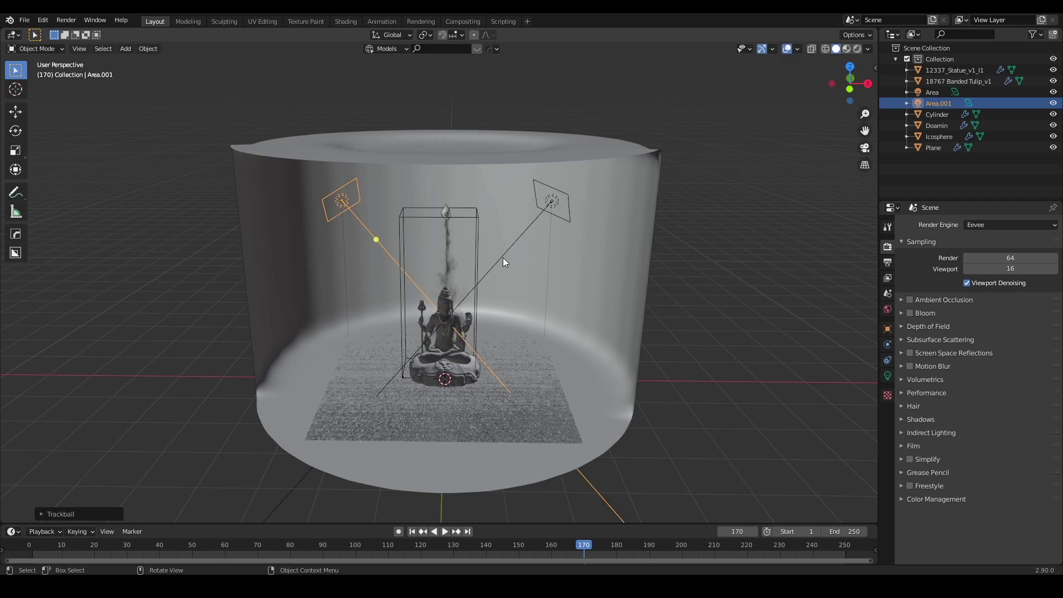
pyautogui.middleClick(509, 306)
pyautogui.middleClick(485, 301)
pyautogui.click(522, 198)
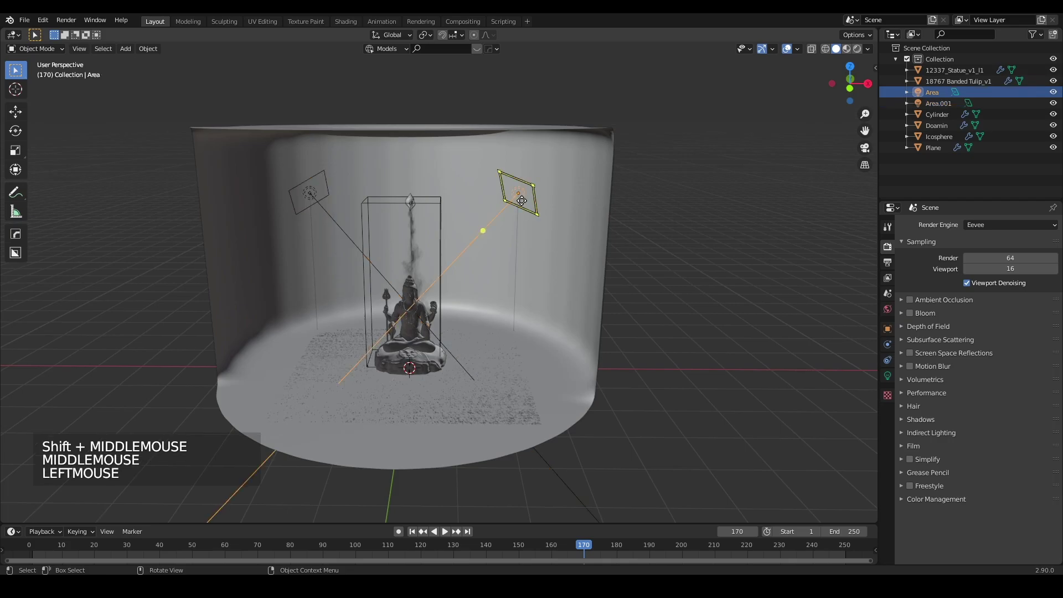
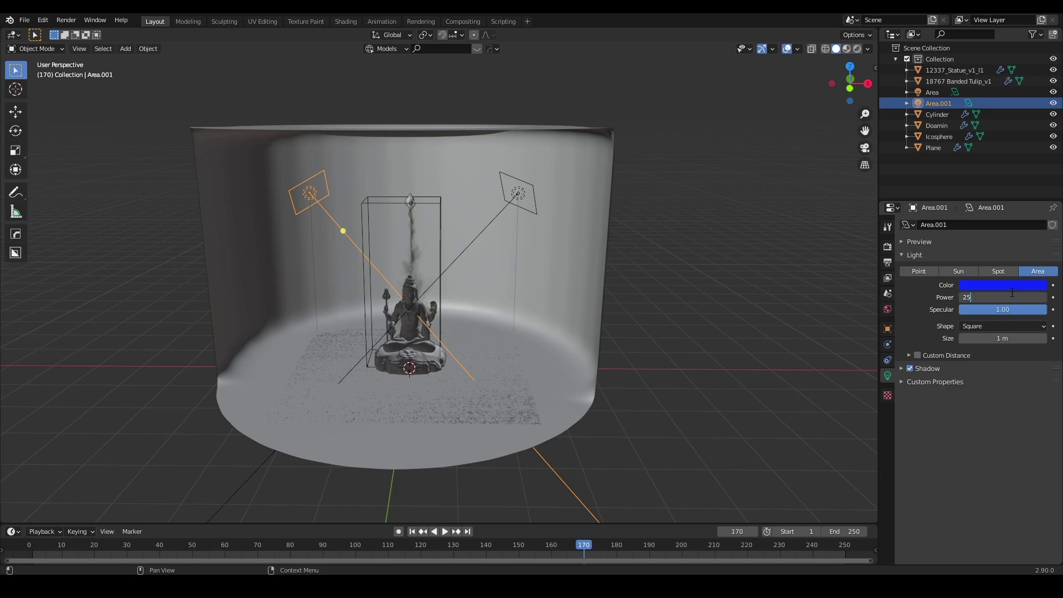
# - Confirm Area.001 at blue, 250 W and look down on the backdrop to check the lighting
pyautogui.click(1016, 297)
pyautogui.click(717, 301)
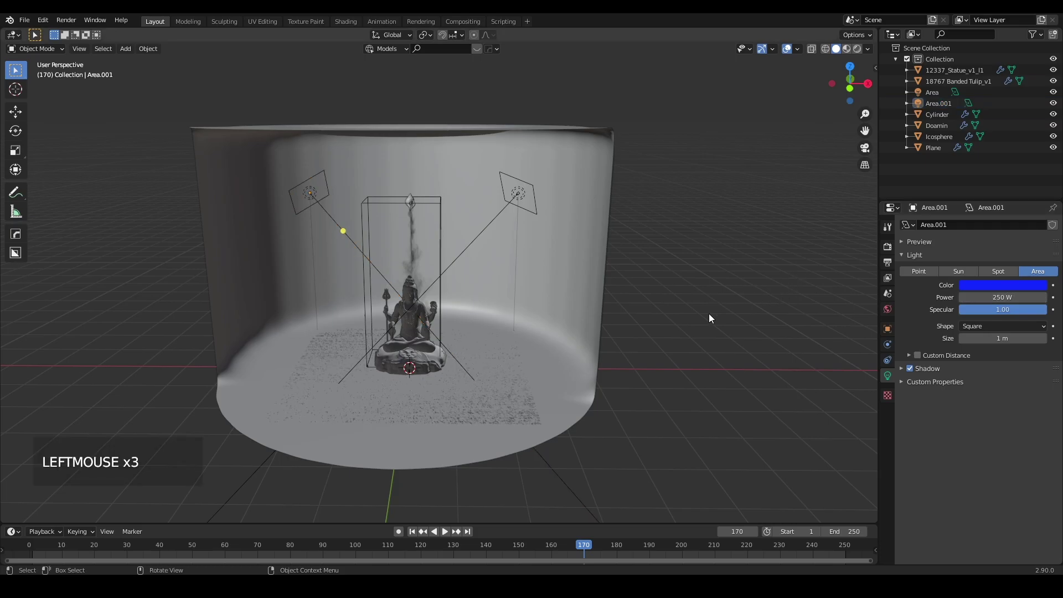
pyautogui.scroll(3)
pyautogui.middleClick(400, 377)
pyautogui.scroll(3)
pyautogui.scroll(-3)
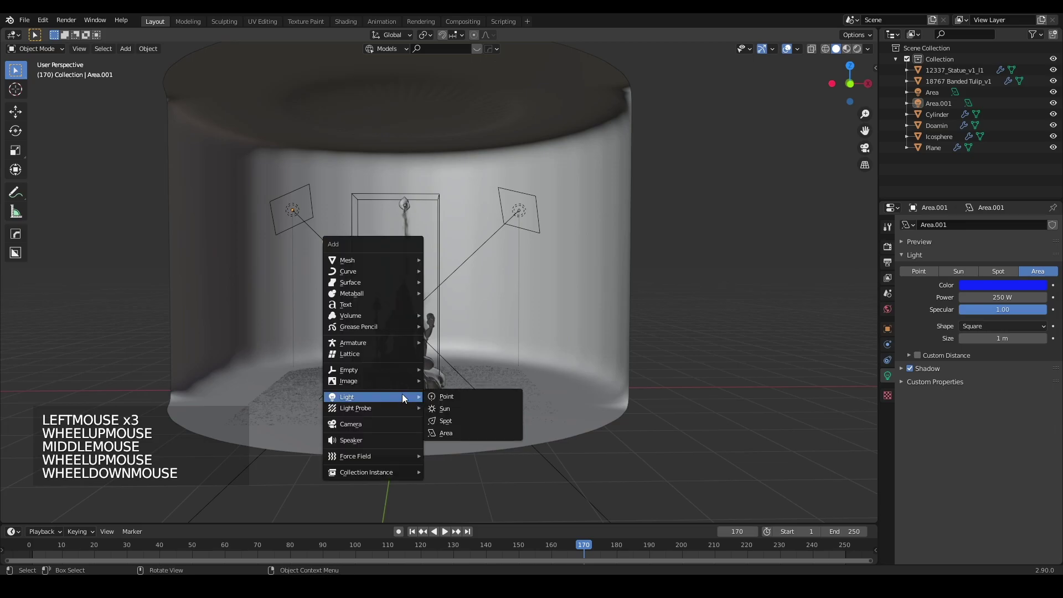
# - Add a third area light, Area.002, raise it along Z, shift it along Y and rotate it toward the backdrop
pyautogui.press('shift+a')
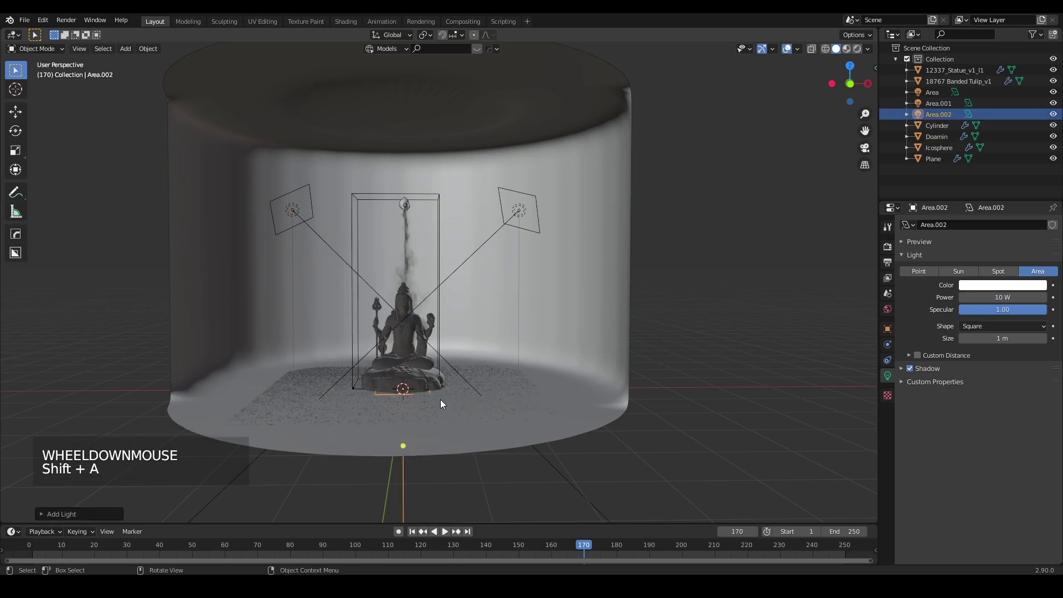
pyautogui.press('g')
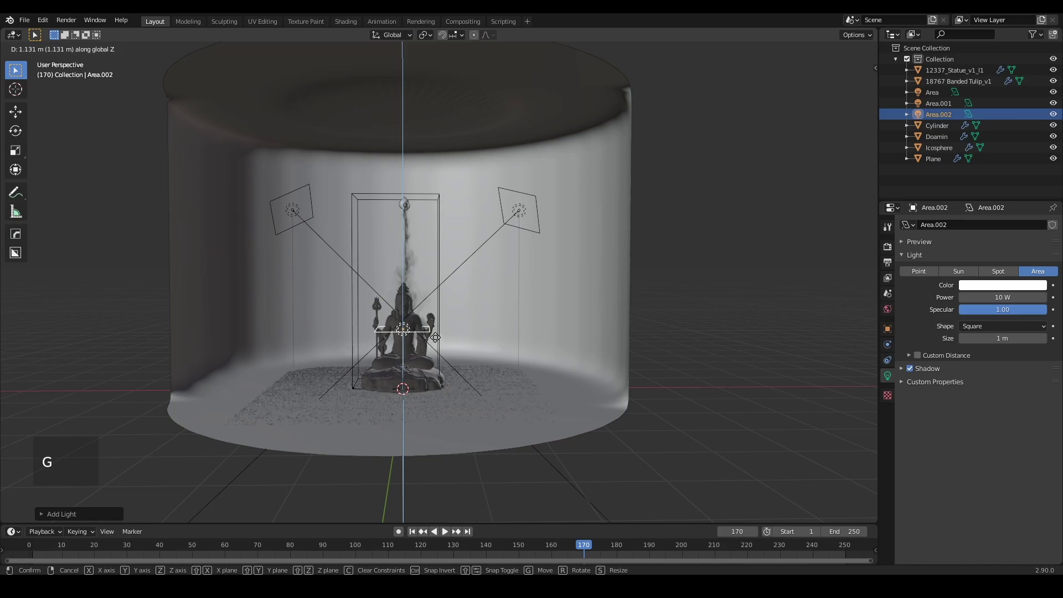
pyautogui.press('g')
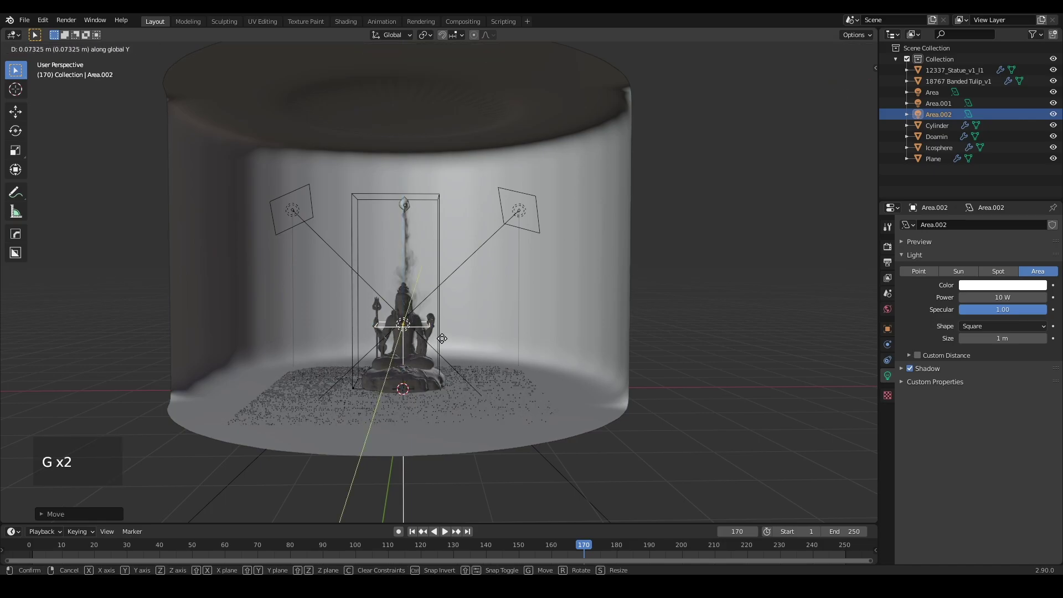
pyautogui.scroll(3)
pyautogui.scroll(-3)
pyautogui.press('r')
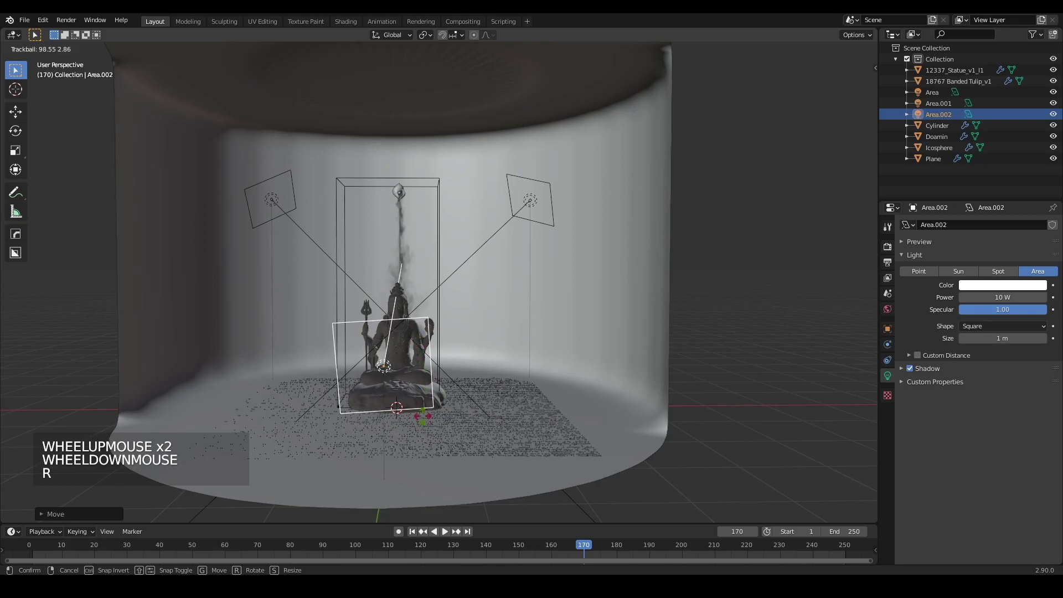
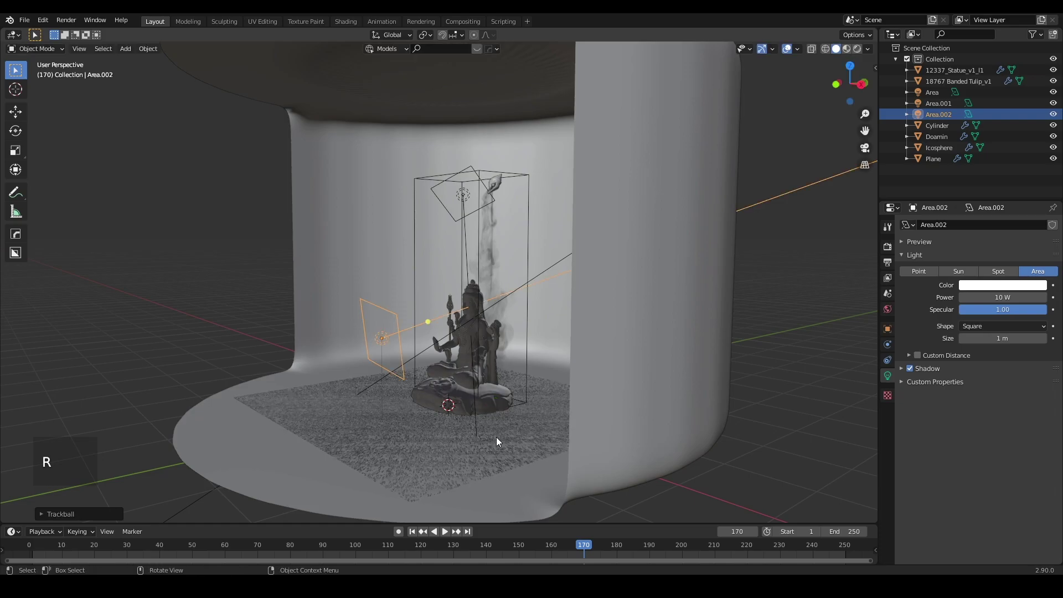
# - Nudge the light's position further and check its aim from inside the backdrop
pyautogui.press('g')
pyautogui.scroll(3)
pyautogui.middleClick(518, 427)
pyautogui.middleClick(557, 400)
pyautogui.scroll(-3)
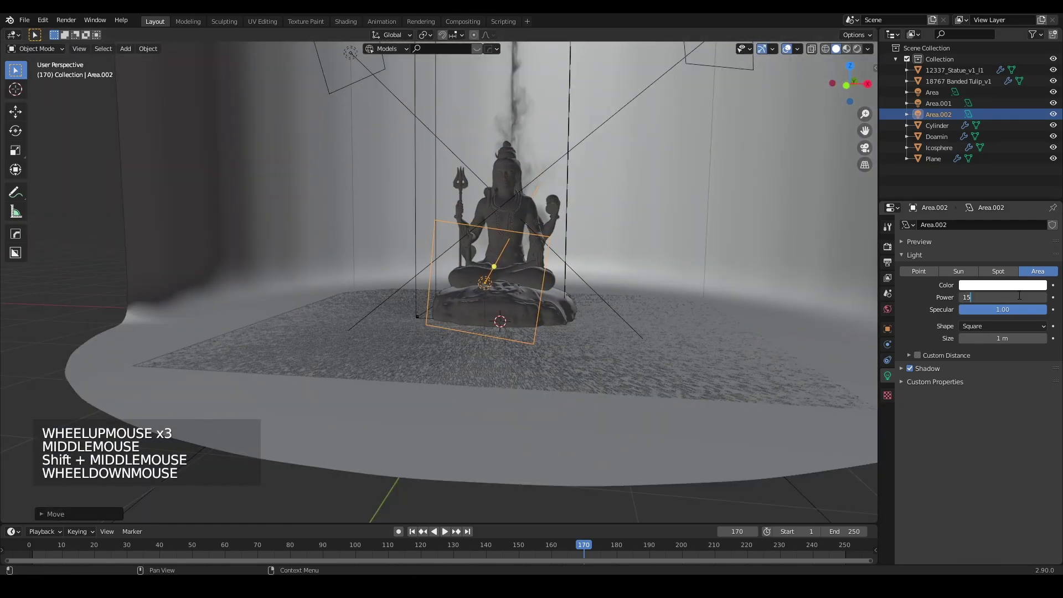
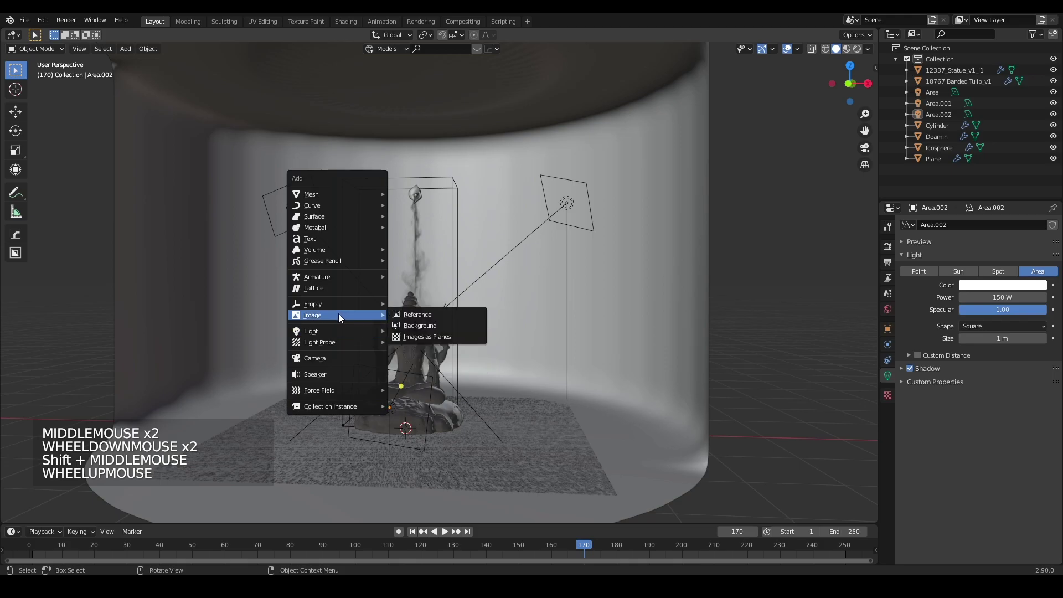
# - Add a camera and orbit the viewport toward the statue to choose the shot
pyautogui.press('shift+a')
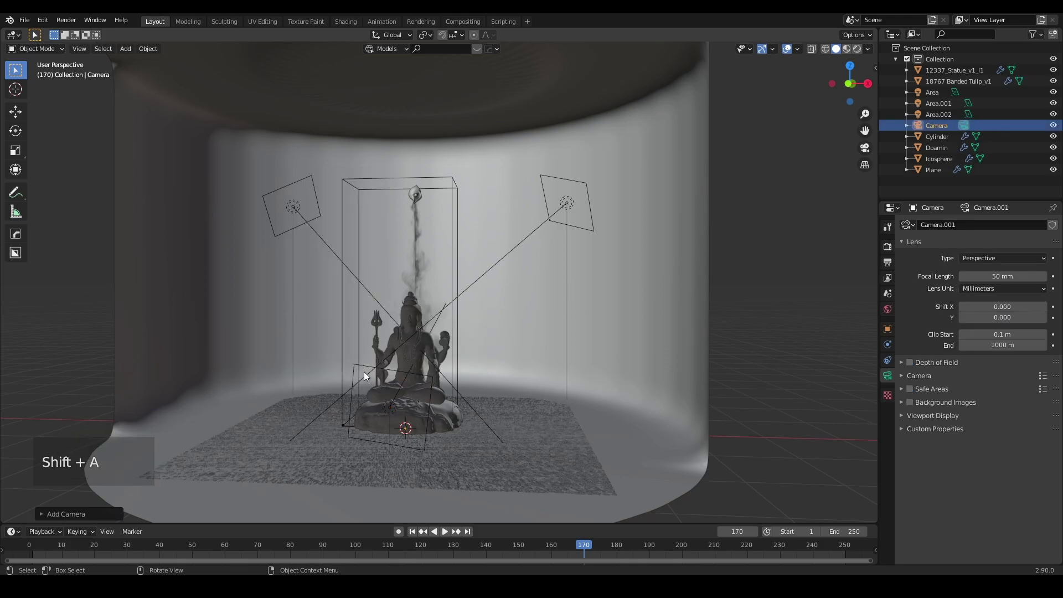
pyautogui.middleClick(408, 395)
pyautogui.scroll(3)
pyautogui.middleClick(395, 376)
pyautogui.scroll(3)
pyautogui.middleClick(466, 332)
pyautogui.scroll(-3)
pyautogui.middleClick(656, 336)
pyautogui.middleClick(639, 332)
pyautogui.middleClick(350, 317)
pyautogui.middleClick(324, 304)
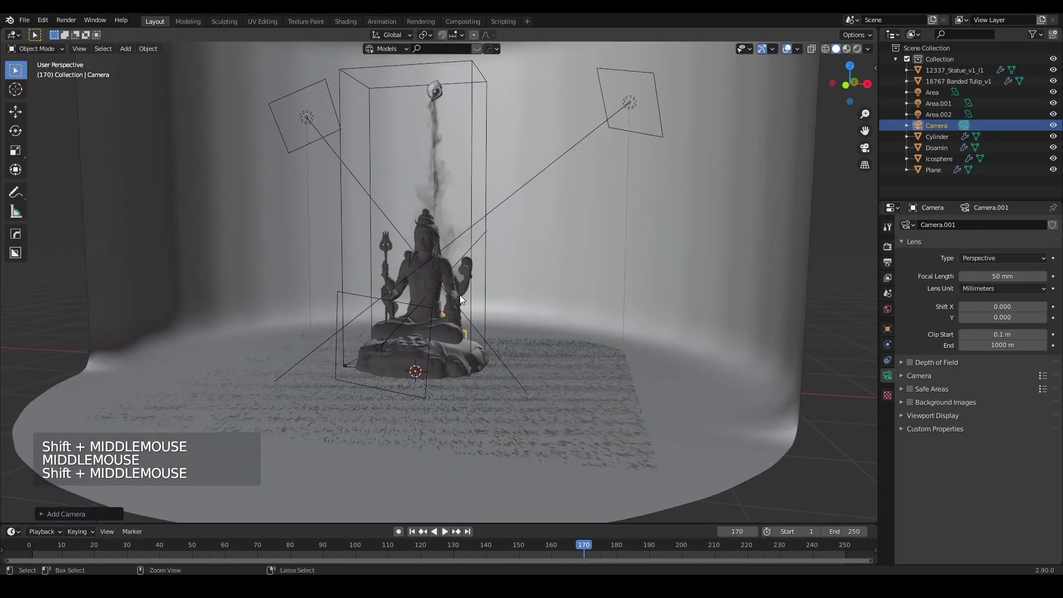
# - Look through the new camera and dolly it along its view axis, then shift it up to frame the backdrop
pyautogui.press('ctrl+alt+KP_0')
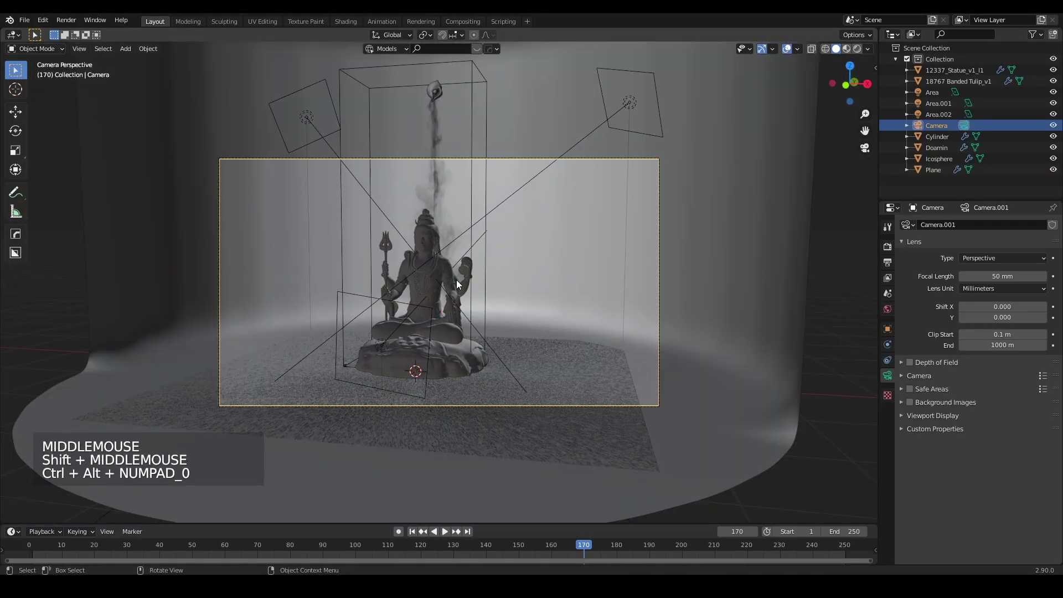
pyautogui.press('g')
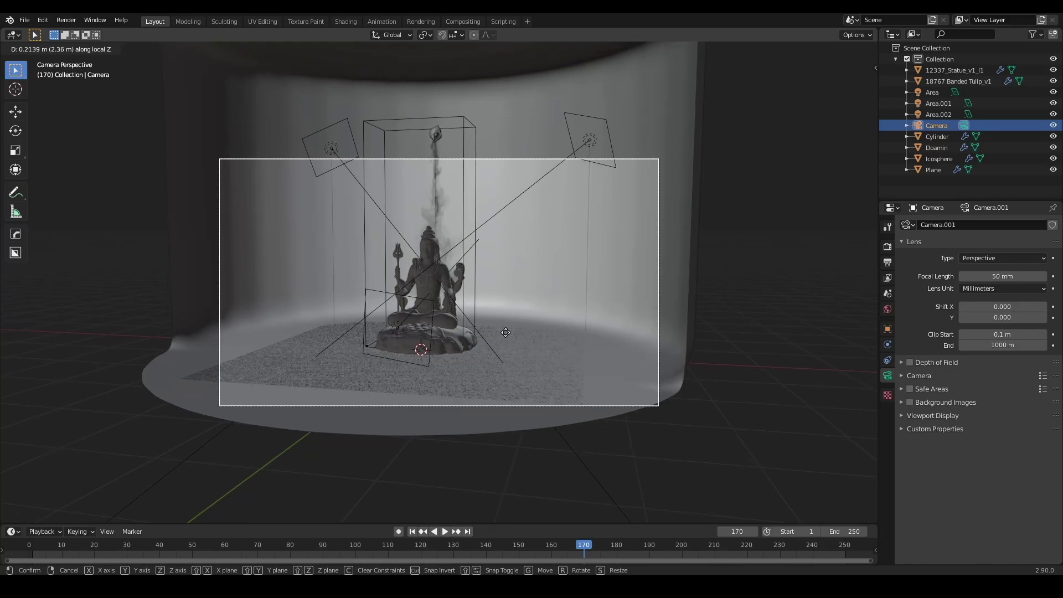
pyautogui.press('g')
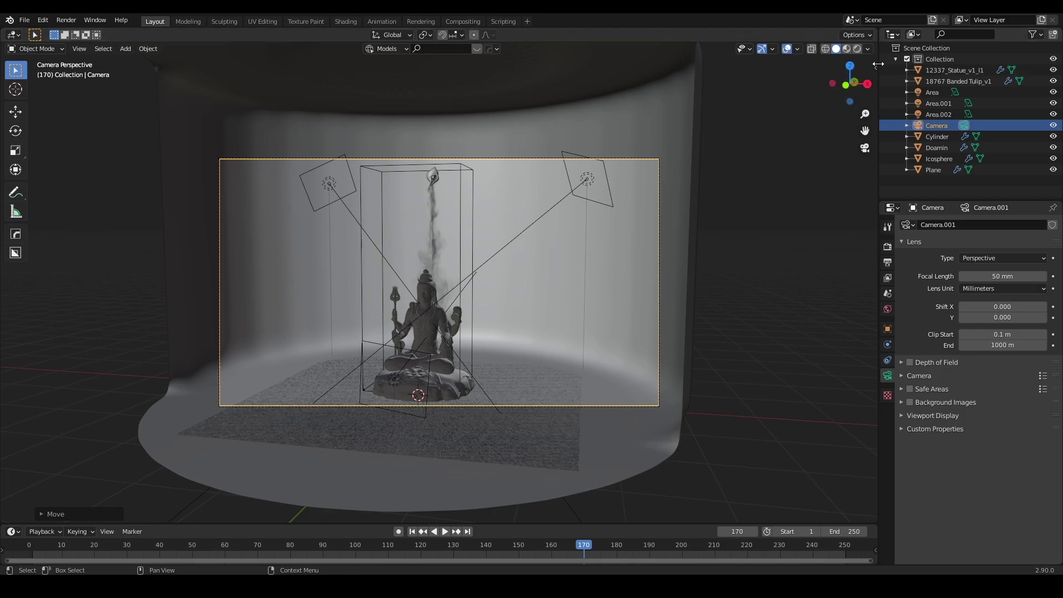
# - Keyframe the camera's location, rotation and scale at frame 0 and at frame 251 for a lower, closer end shot, then scrub to preview
pyautogui.click(881, 68)
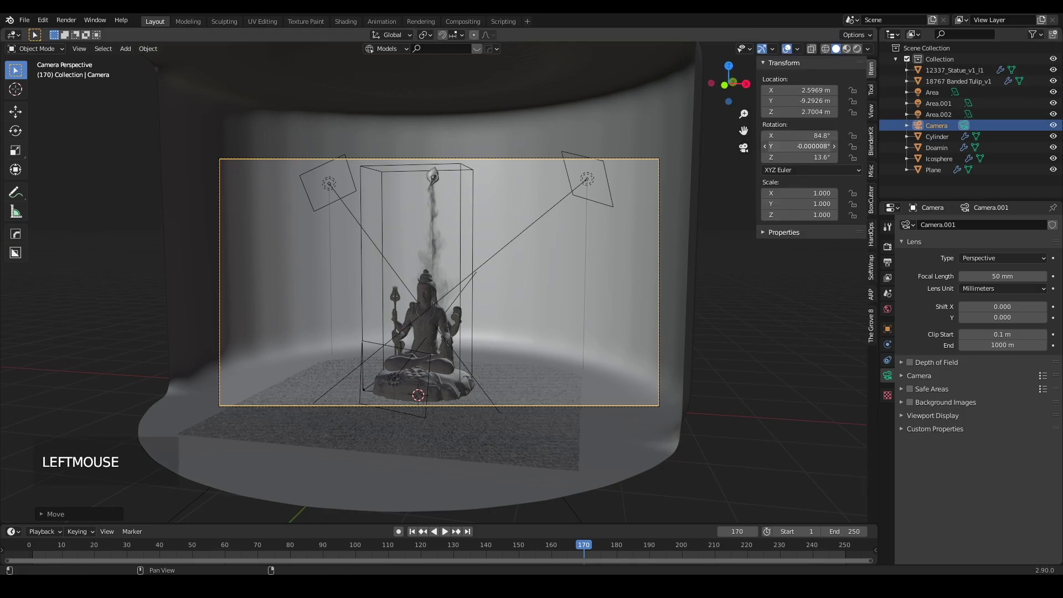
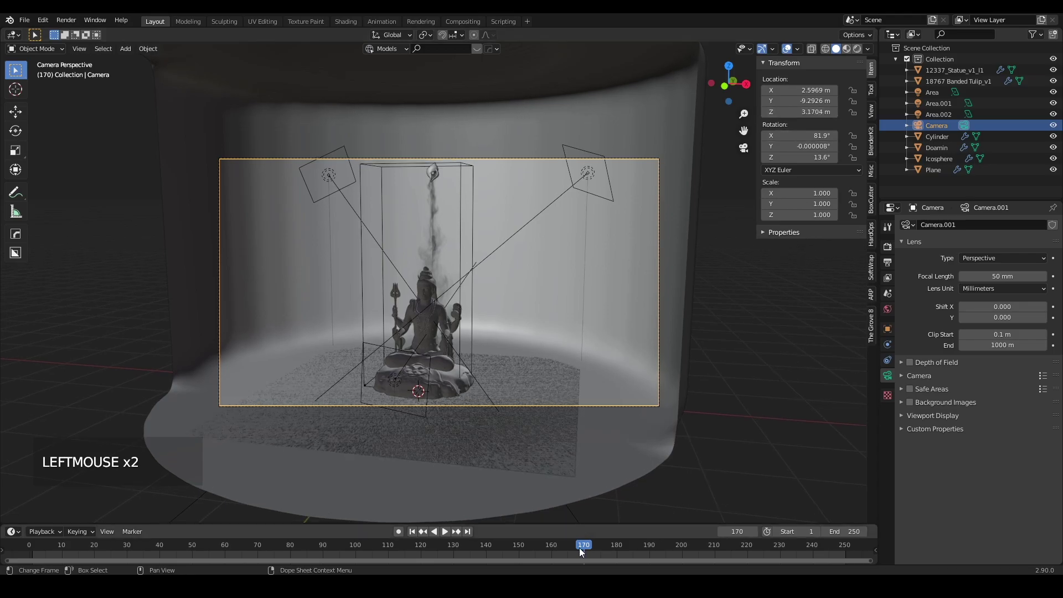
pyautogui.click(31, 557)
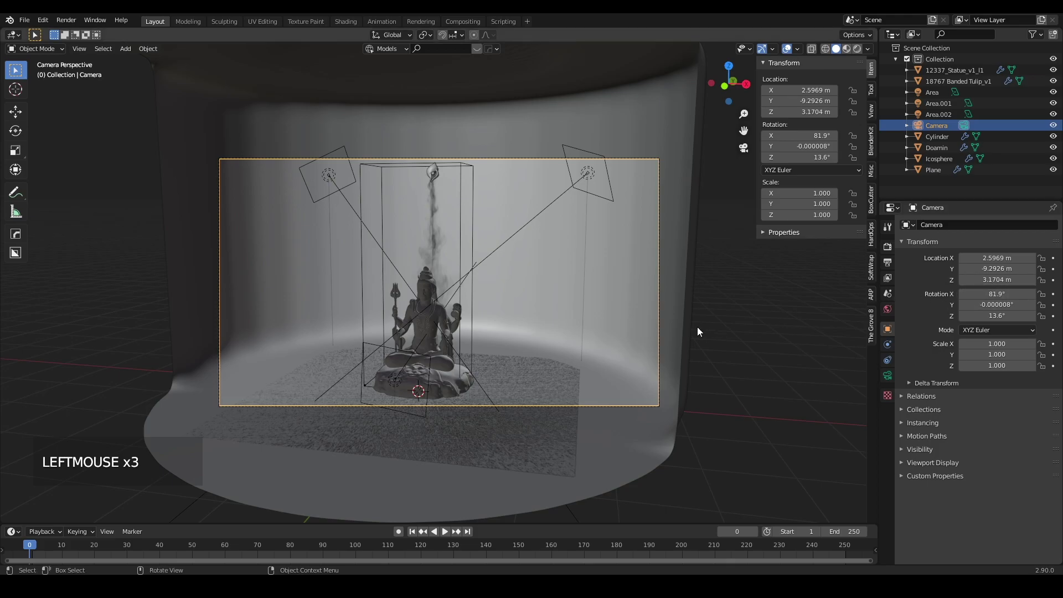
pyautogui.press('i')
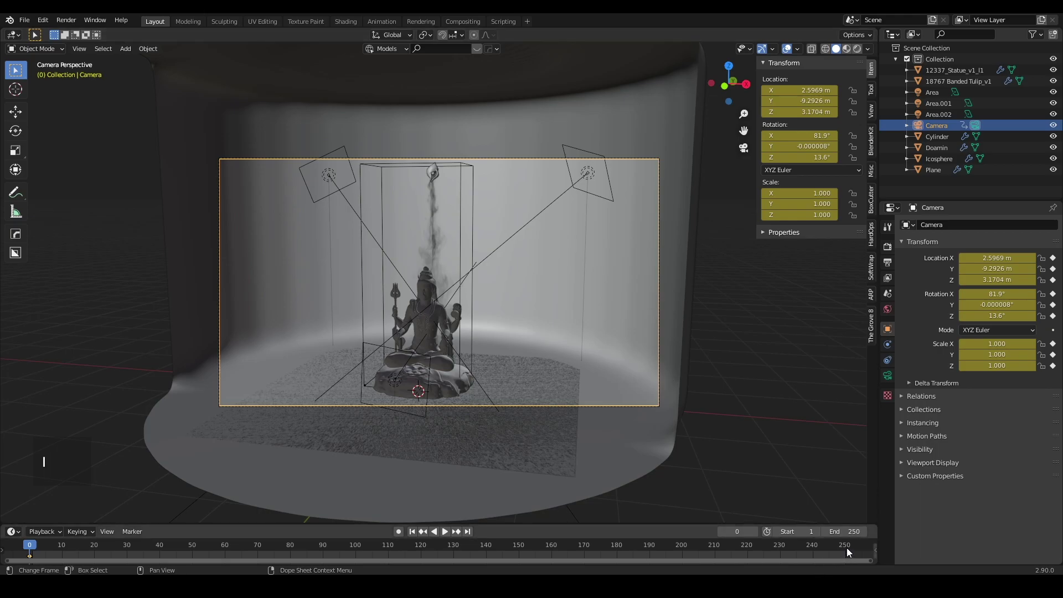
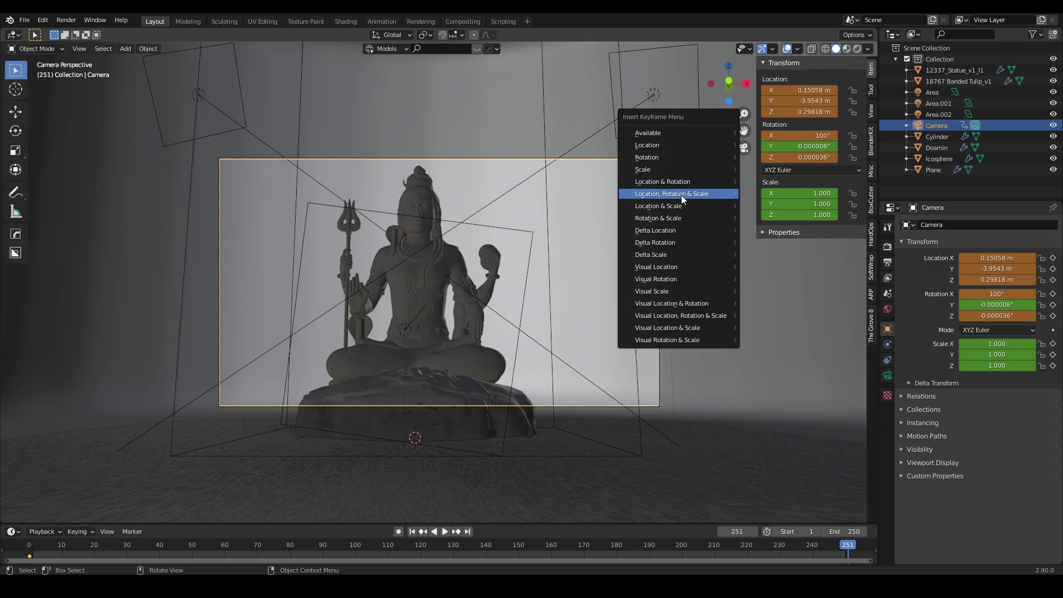
pyautogui.press('i')
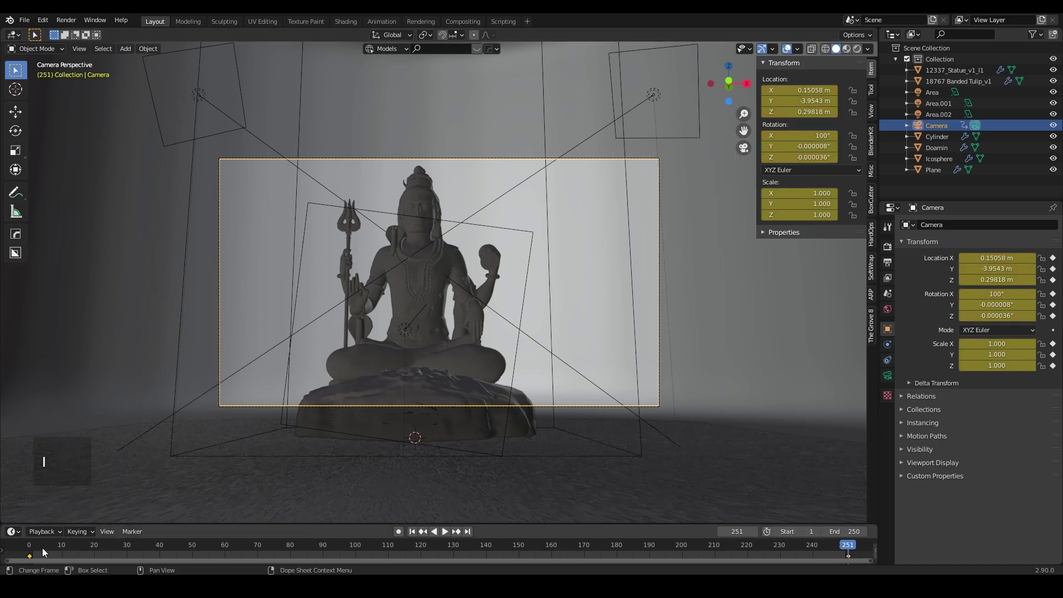
pyautogui.click(342, 434)
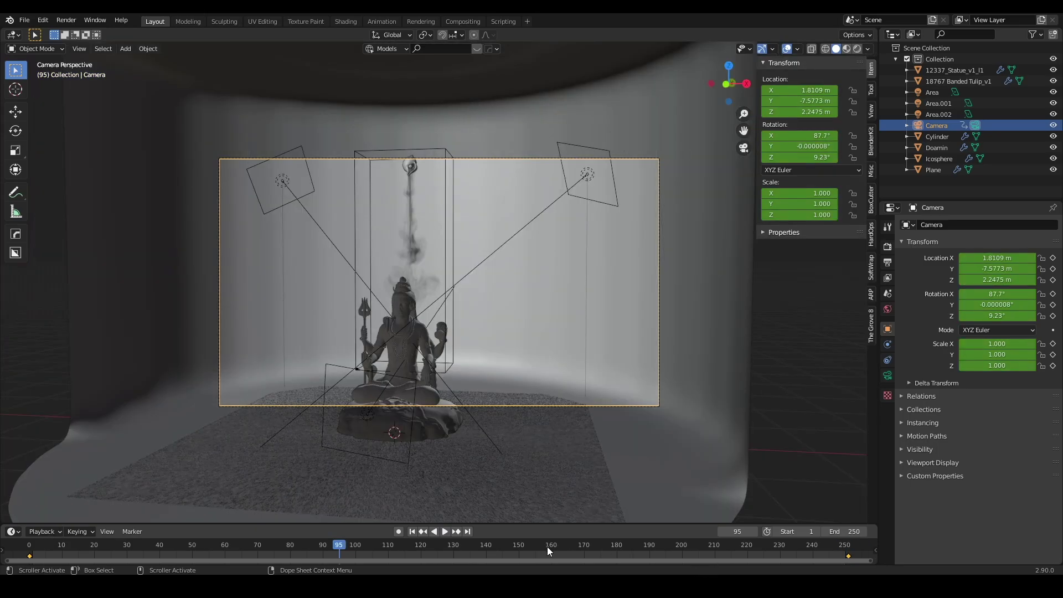
# - Switch the render engine to Cycles
pyautogui.click(552, 550)
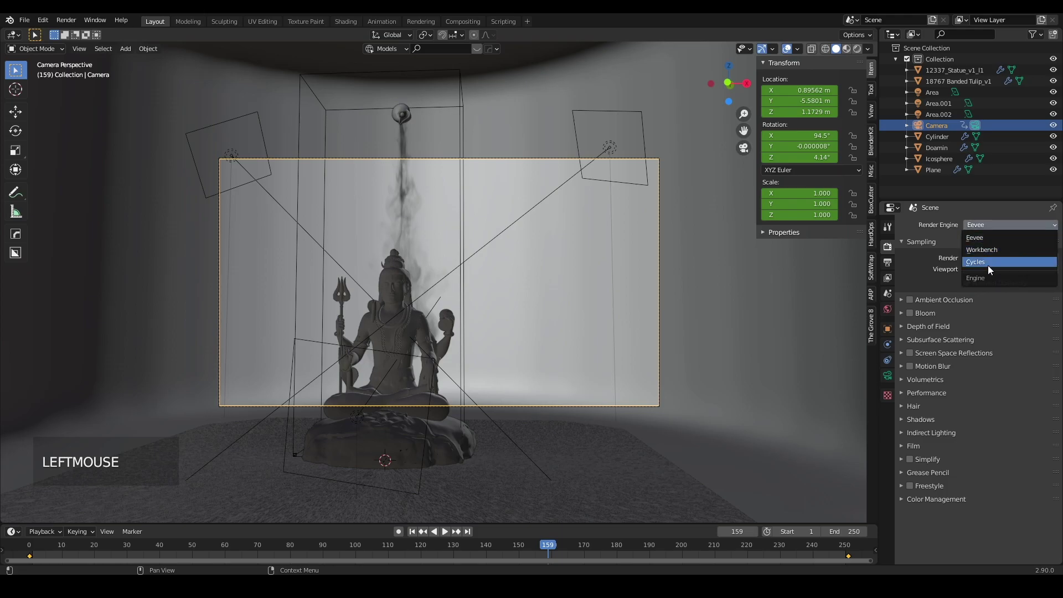
pyautogui.click(989, 270)
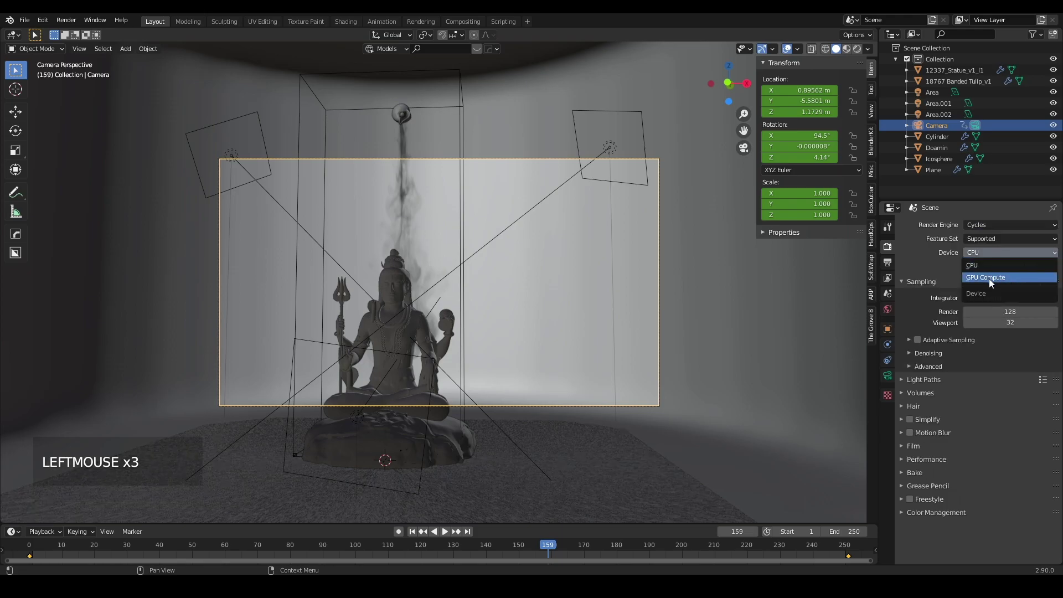